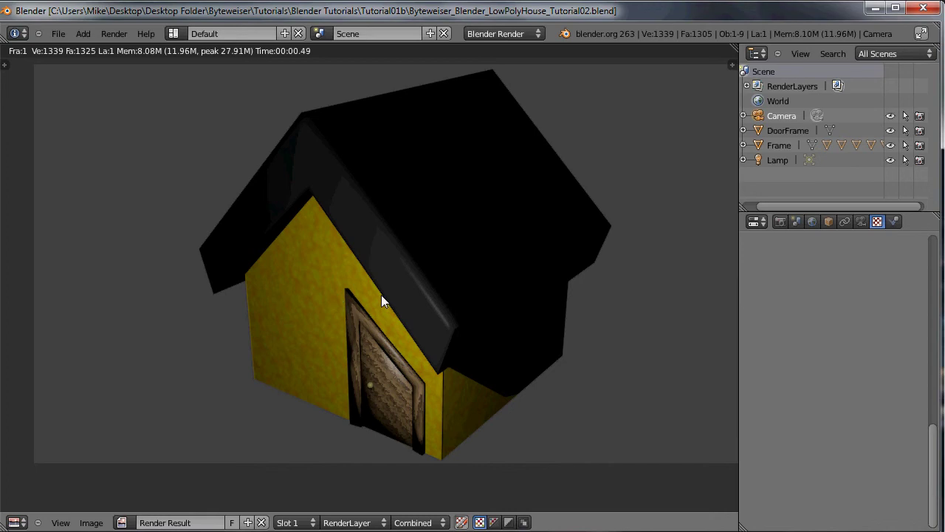
Exit the render and change the house walls' diffuse colour from green to yellow.
{"action": "key", "text": "Escape"}
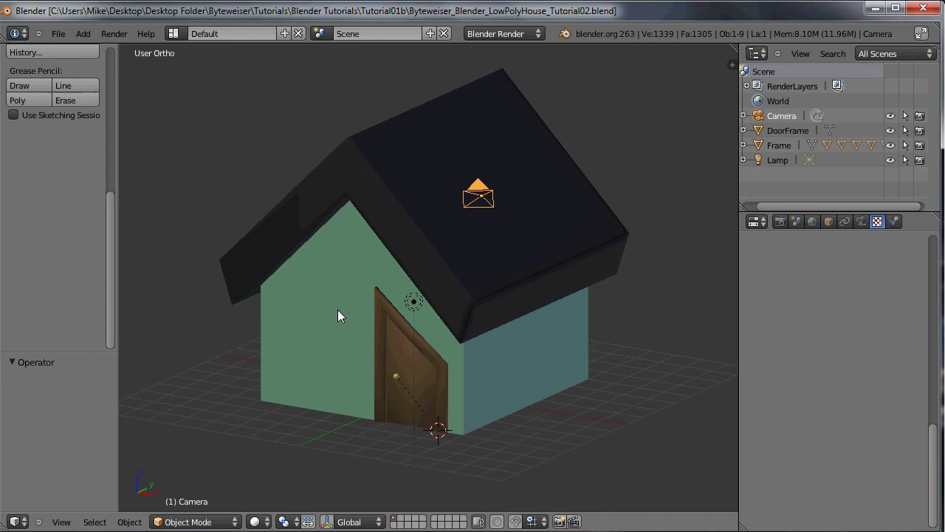
{"action": "right_click", "coordinate": [336, 312]}
{"action": "left_click", "coordinate": [899, 227]}
{"action": "left_click", "coordinate": [796, 503]}
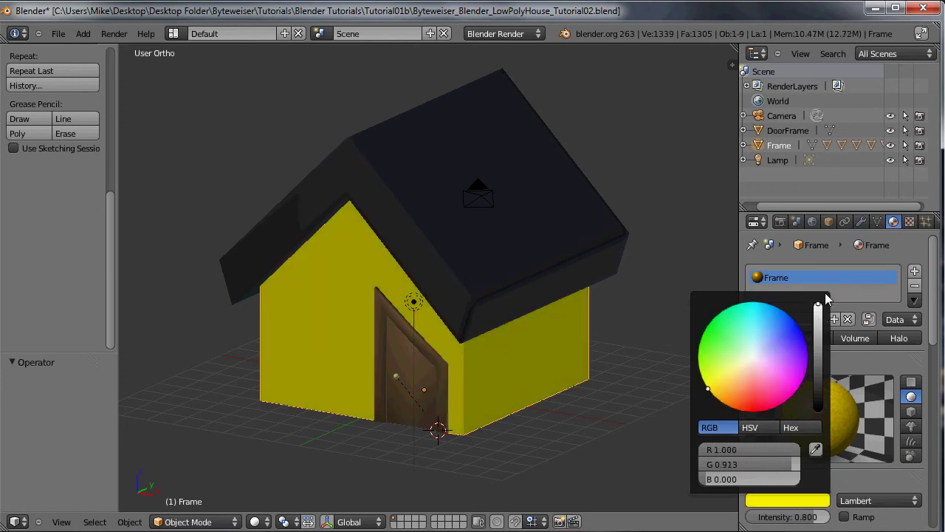
{"action": "left_click", "coordinate": [849, 515]}
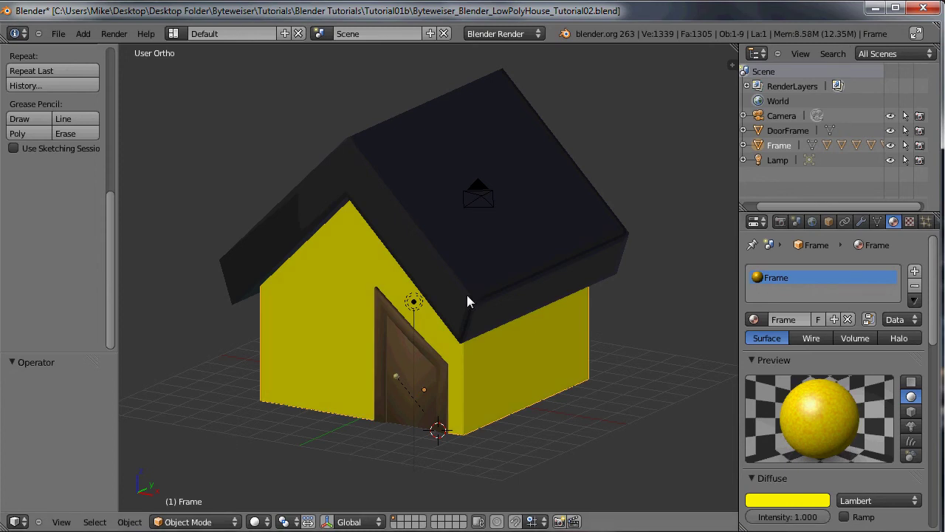
Switch to an empty layer so the house is hidden and frame the empty grid.
{"action": "left_click", "coordinate": [404, 520]}
{"action": "middle_click", "coordinate": [453, 365]}
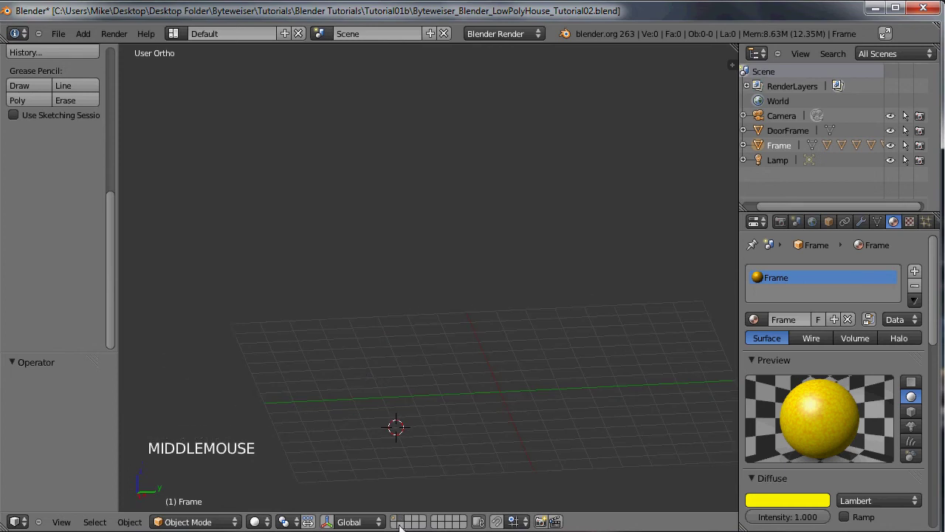
{"action": "scroll", "scroll_direction": "up", "scroll_amount": 3}
{"action": "key", "text": "ctrl+KP_2"}
{"action": "key", "text": "ctrl+KP_2"}
{"action": "key", "text": "ctrl+KP_2"}
{"action": "key", "text": "ctrl+KP_2"}
Add a new plane mesh and rotate it 90 degrees on X to stand upright.
{"action": "key", "text": "shift+a"}
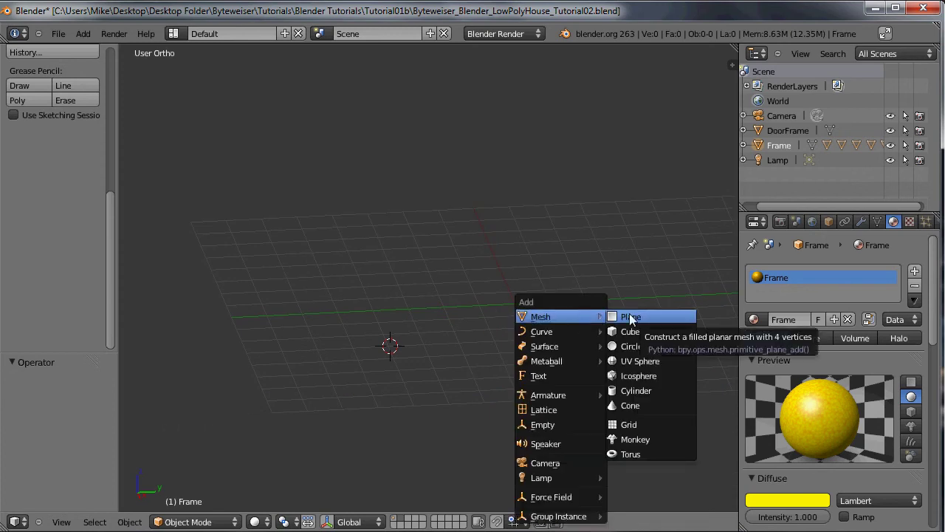
{"action": "key", "text": "r"}
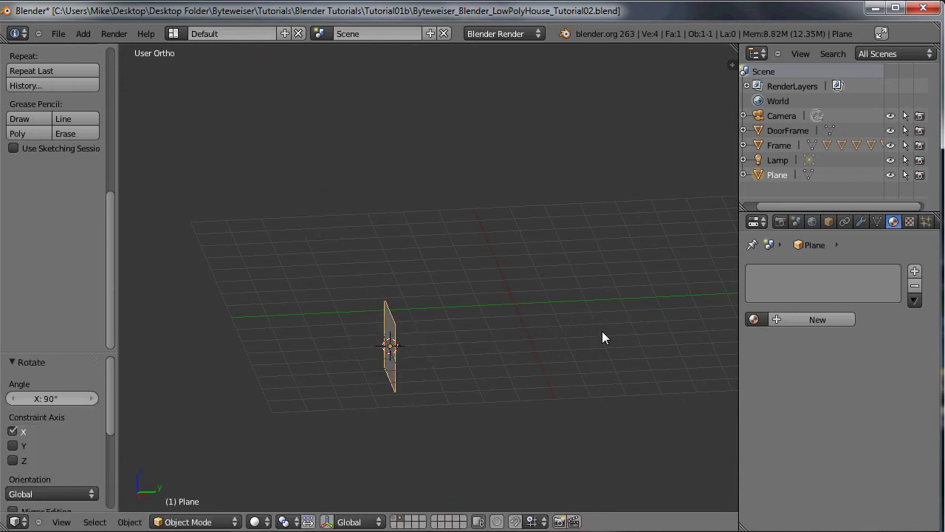
In Edit Mode, move the plane -0.25 along Y and extrude it -0.1 along Y for thickness.
{"action": "middle_click", "coordinate": [502, 327]}
{"action": "scroll", "scroll_direction": "up", "scroll_amount": 3}
{"action": "key", "text": "Tab"}
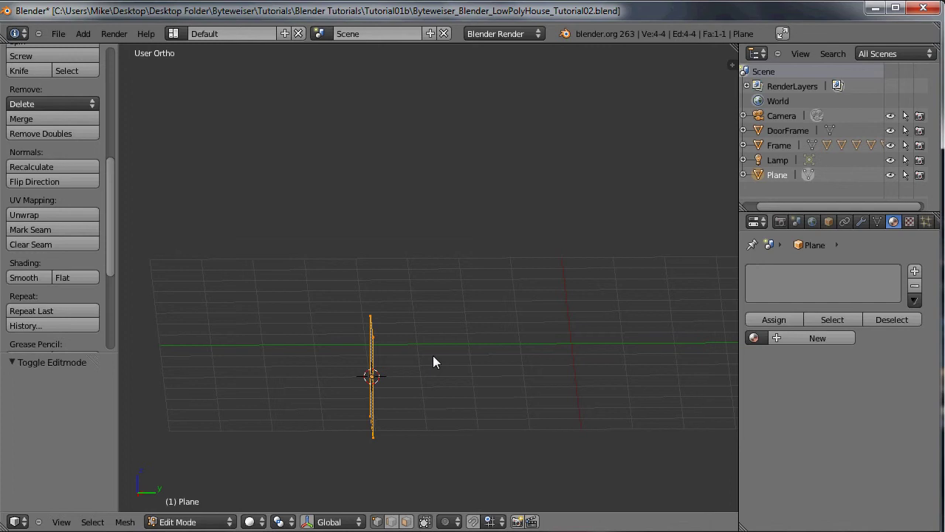
{"action": "key", "text": "g"}
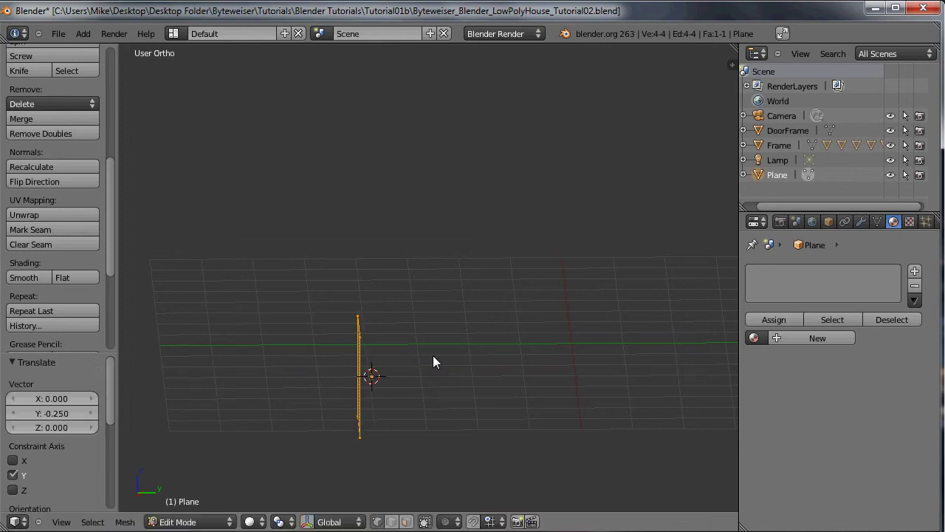
{"action": "middle_click", "coordinate": [316, 351]}
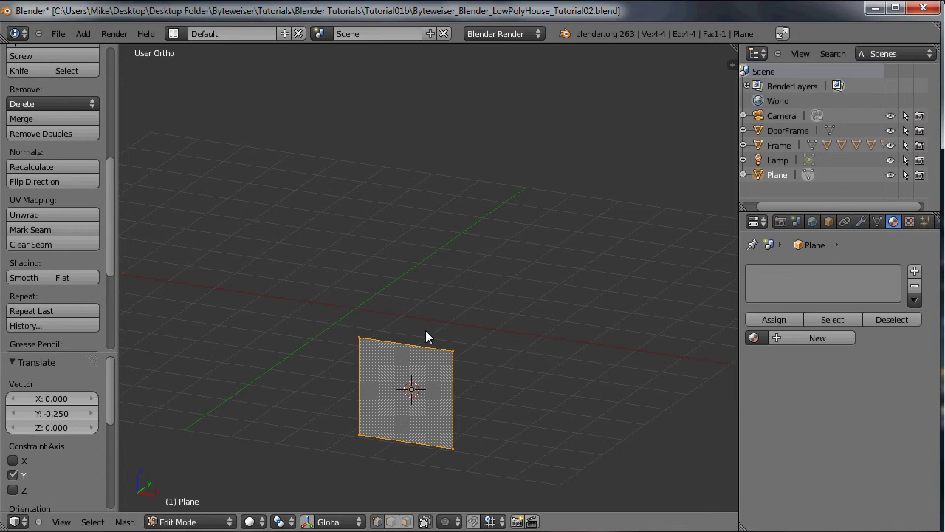
{"action": "middle_click", "coordinate": [412, 339]}
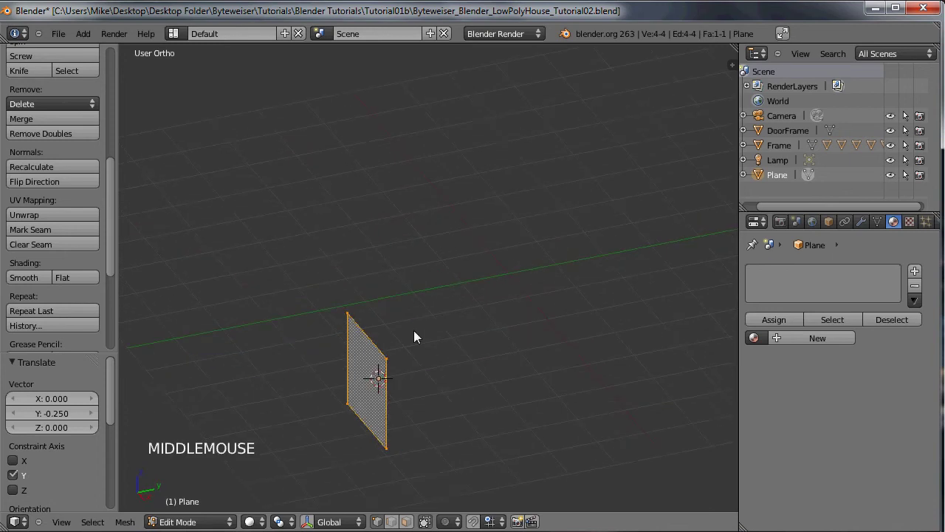
{"action": "key", "text": "e"}
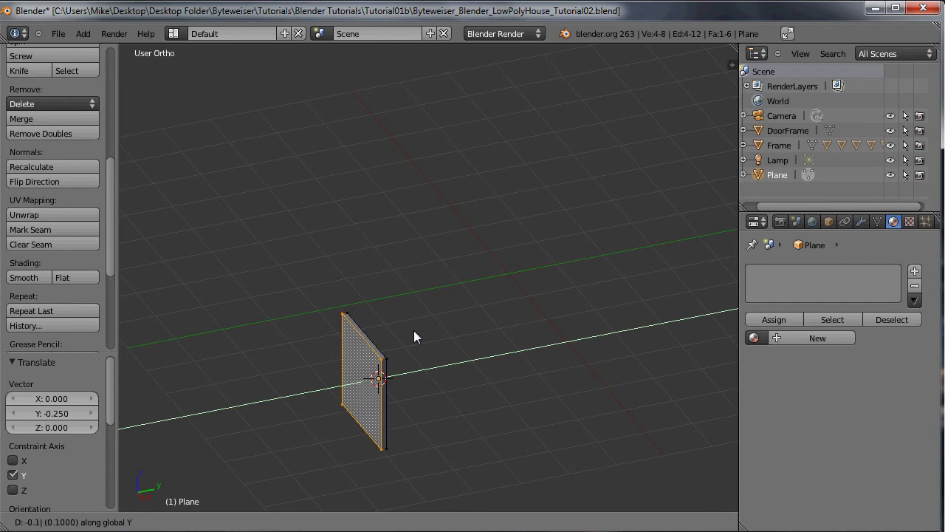
{"action": "middle_click", "coordinate": [389, 339]}
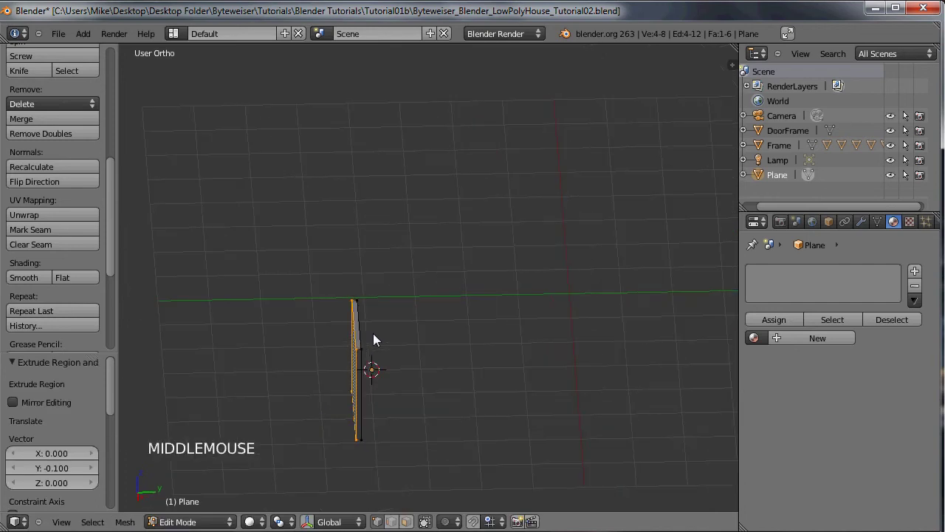
{"action": "middle_click", "coordinate": [426, 364]}
Delete one face of the plane with Only Faces, keeping its edges and vertices.
{"action": "left_click", "coordinate": [413, 524]}
{"action": "right_click", "coordinate": [392, 395]}
{"action": "key", "text": "Delete"}
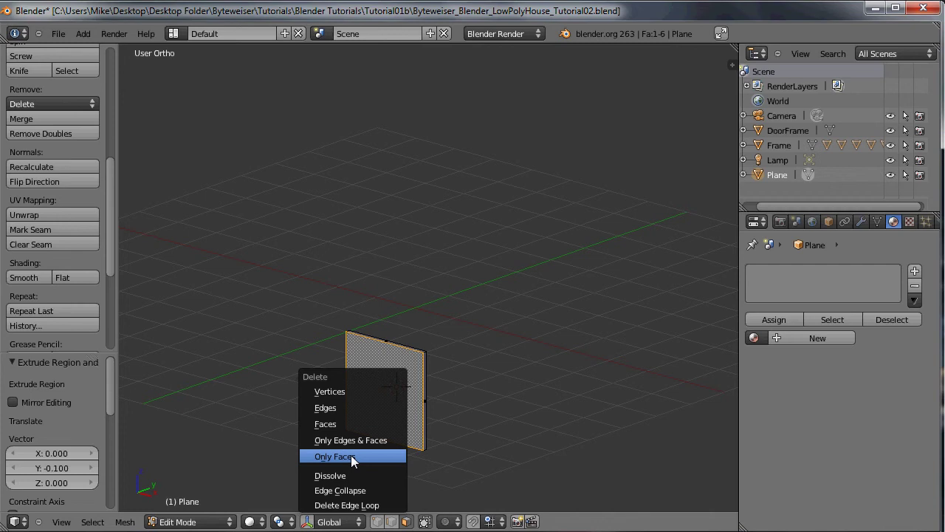
{"action": "middle_click", "coordinate": [413, 364]}
{"action": "left_click", "coordinate": [380, 524]}
From front view, scale the plane 1.5 times wider along X.
{"action": "right_click", "coordinate": [367, 343]}
{"action": "middle_click", "coordinate": [463, 321]}
{"action": "key", "text": "KP_1"}
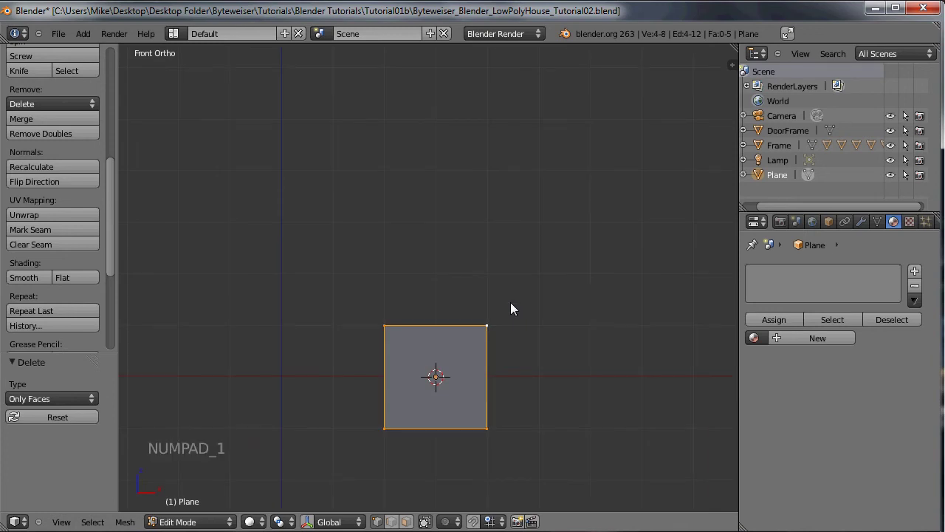
{"action": "key", "text": "a"}
{"action": "key", "text": "a"}
{"action": "key", "text": "s"}
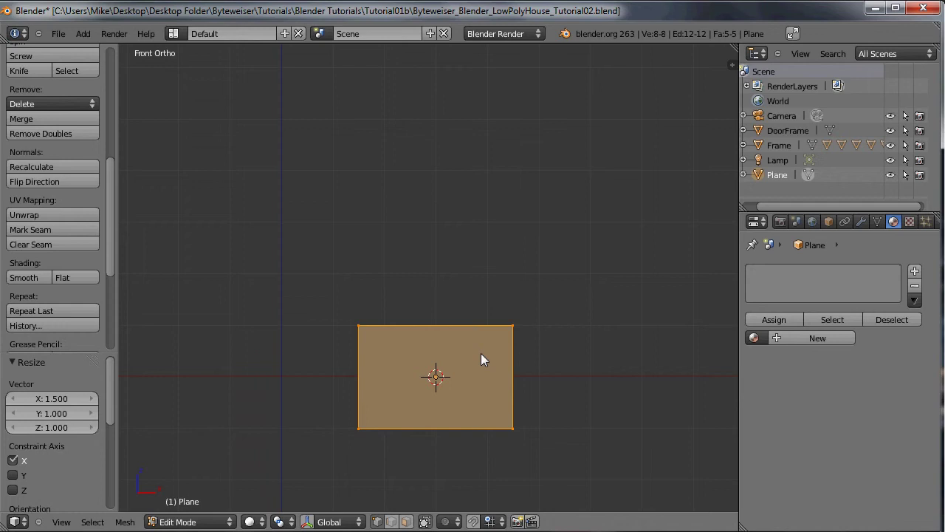
Extrude and scale the edges inward to form the frame's inner border.
{"action": "middle_click", "coordinate": [455, 357]}
{"action": "right_click", "coordinate": [396, 355]}
{"action": "middle_click", "coordinate": [408, 357]}
{"action": "key", "text": "KP_1"}
{"action": "key", "text": "s"}
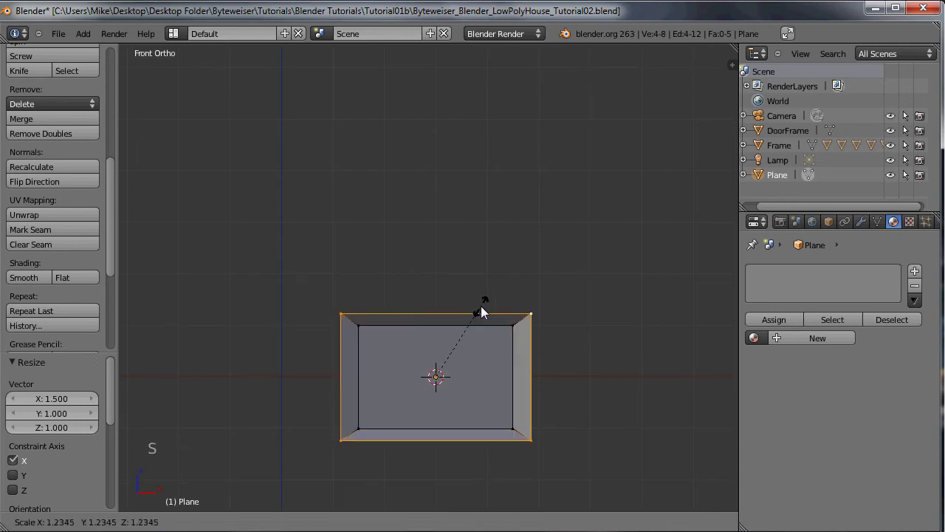
{"action": "left_click", "coordinate": [568, 203]}
{"action": "middle_click", "coordinate": [513, 247]}
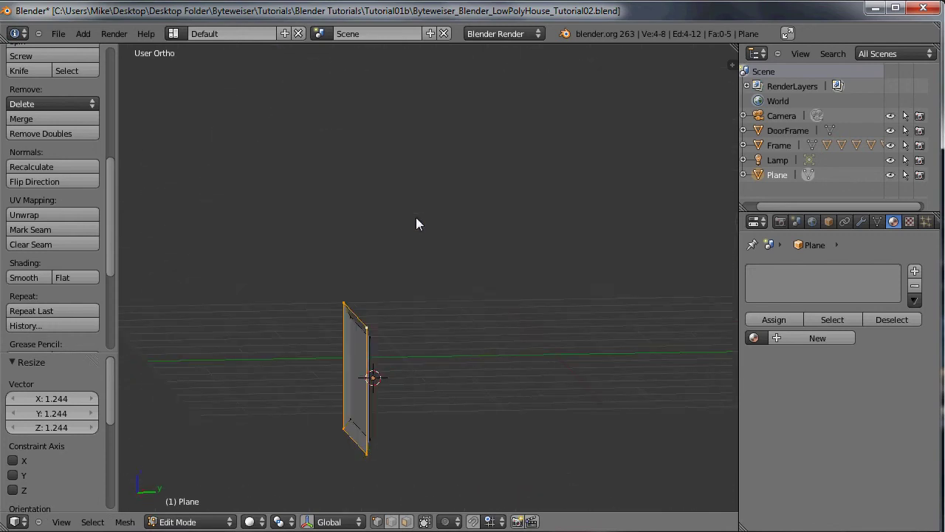
{"action": "scroll", "scroll_direction": "up", "scroll_amount": 3}
{"action": "middle_click", "coordinate": [281, 352]}
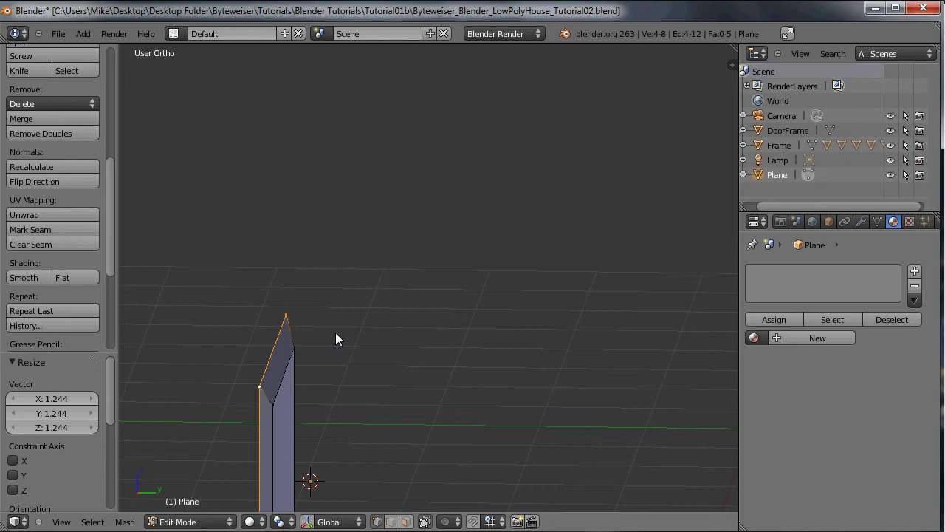
{"action": "key", "text": "ctrl+z"}
{"action": "scroll", "scroll_direction": "down", "scroll_amount": 3}
{"action": "middle_click", "coordinate": [339, 359]}
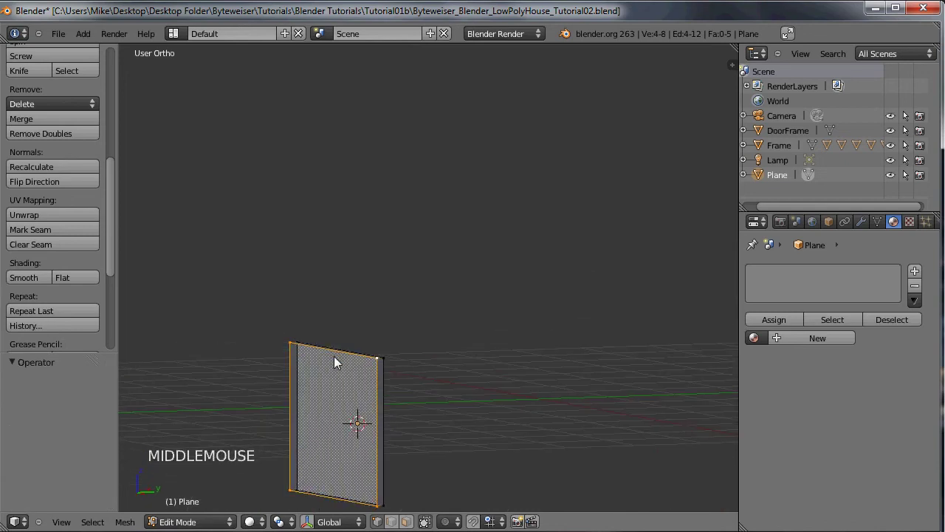
Extrude and scale the edges outward by 1.28 for the outer border, then start stretching it vertically.
{"action": "key", "text": "e"}
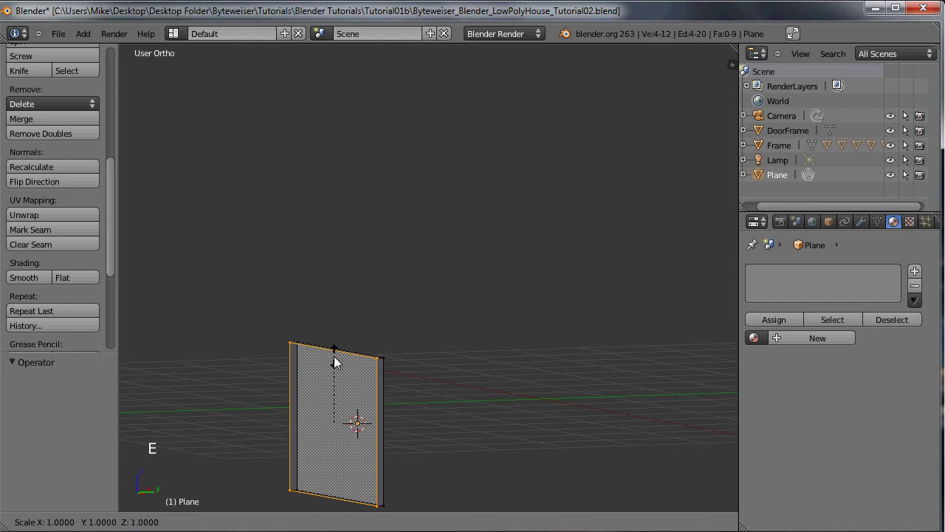
{"action": "left_click", "coordinate": [296, 371]}
{"action": "middle_click", "coordinate": [356, 359]}
{"action": "scroll", "scroll_direction": "down", "scroll_amount": 3}
{"action": "key", "text": "KP_1"}
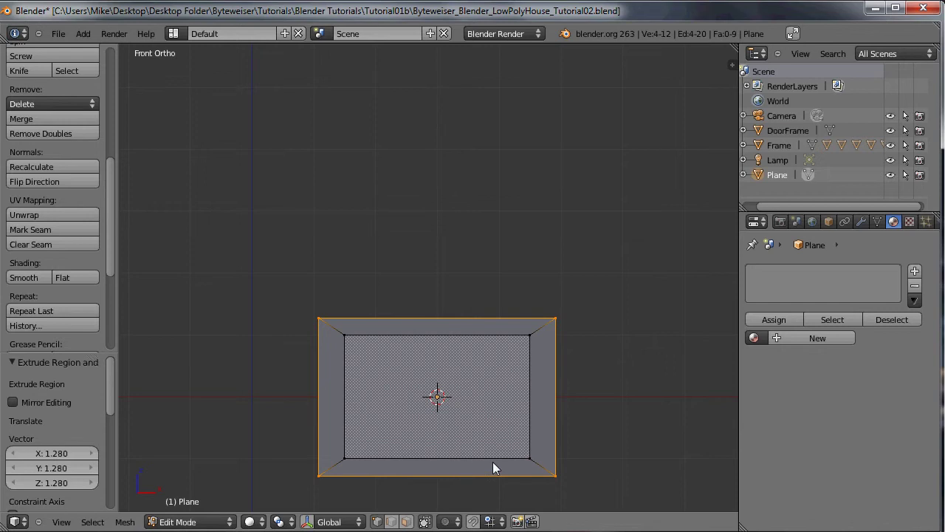
{"action": "key", "text": "s"}
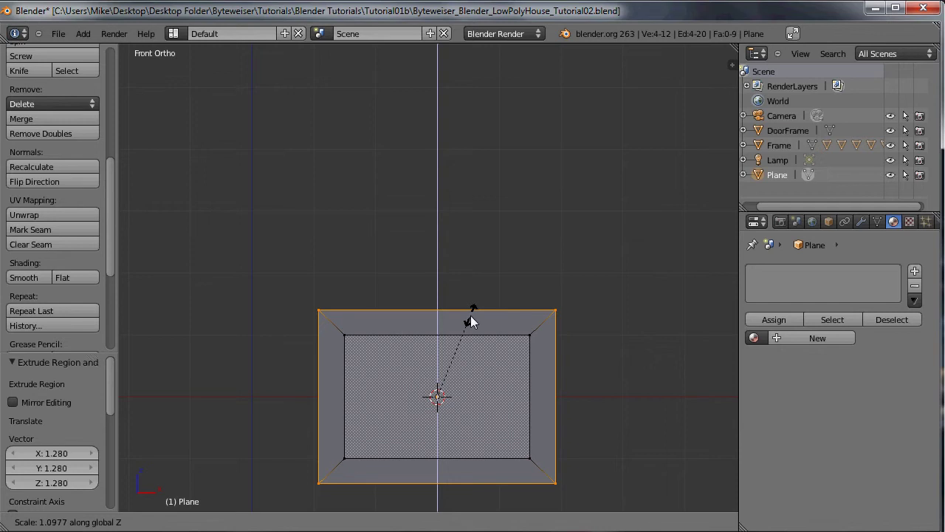
Confirm the taller border, extrude the frame 0.35 along Y for depth, and select the whole mesh.
{"action": "left_click", "coordinate": [478, 322]}
{"action": "middle_click", "coordinate": [587, 327]}
{"action": "middle_click", "coordinate": [431, 330]}
{"action": "middle_click", "coordinate": [413, 331]}
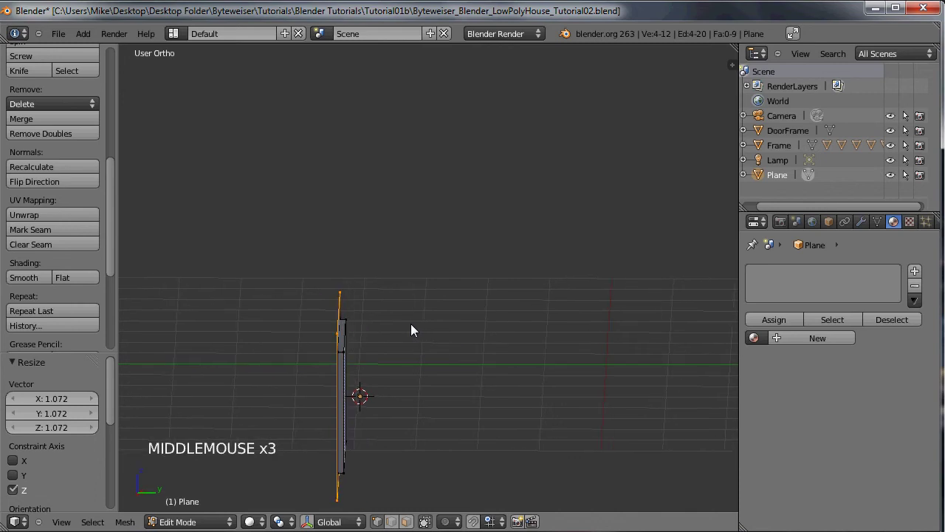
{"action": "key", "text": "e"}
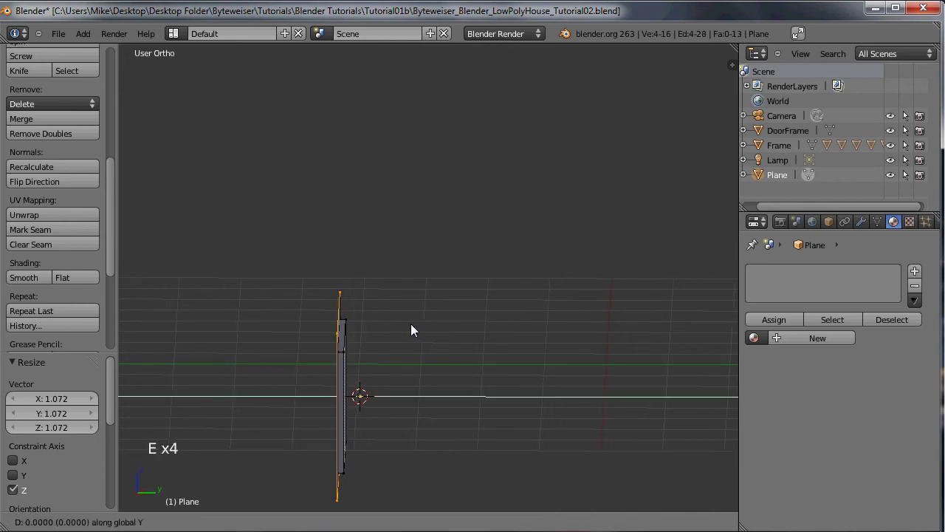
{"action": "middle_click", "coordinate": [376, 352]}
{"action": "middle_click", "coordinate": [333, 351]}
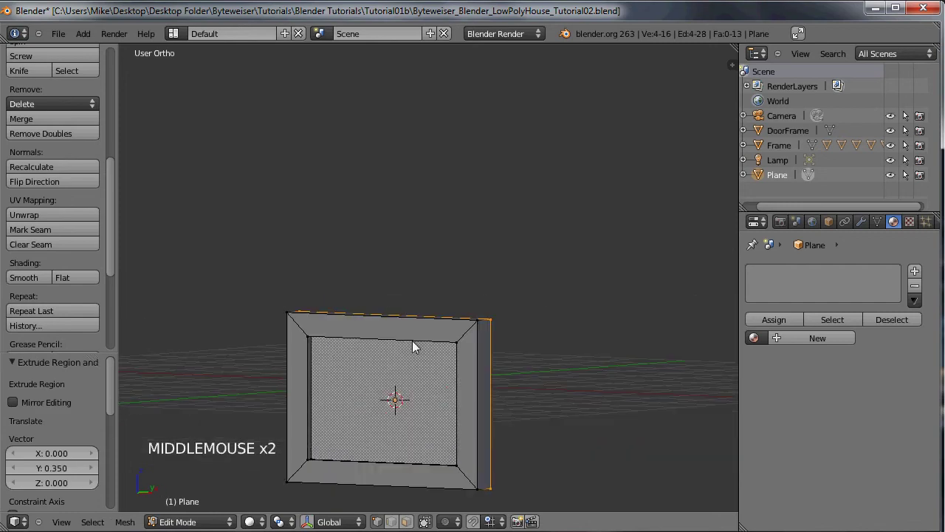
{"action": "middle_click", "coordinate": [419, 346]}
{"action": "middle_click", "coordinate": [404, 355]}
{"action": "middle_click", "coordinate": [413, 335]}
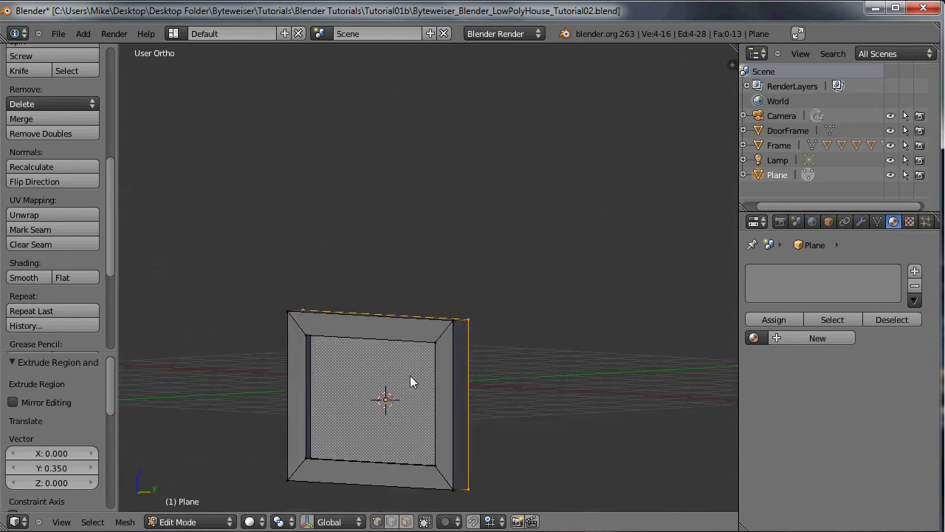
{"action": "key", "text": "a"}
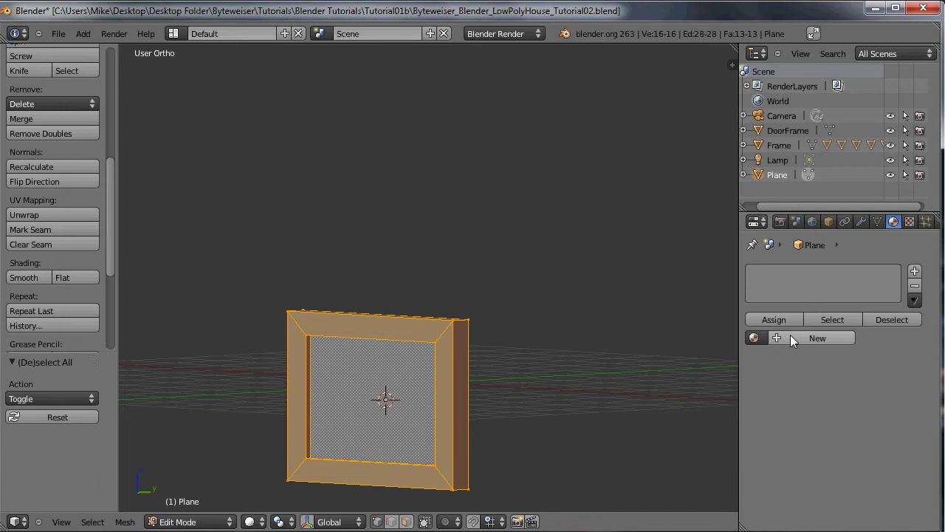
Create a new material named WindowFrame with a plain white diffuse colour.
{"action": "left_click", "coordinate": [796, 339]}
{"action": "left_click", "coordinate": [793, 342]}
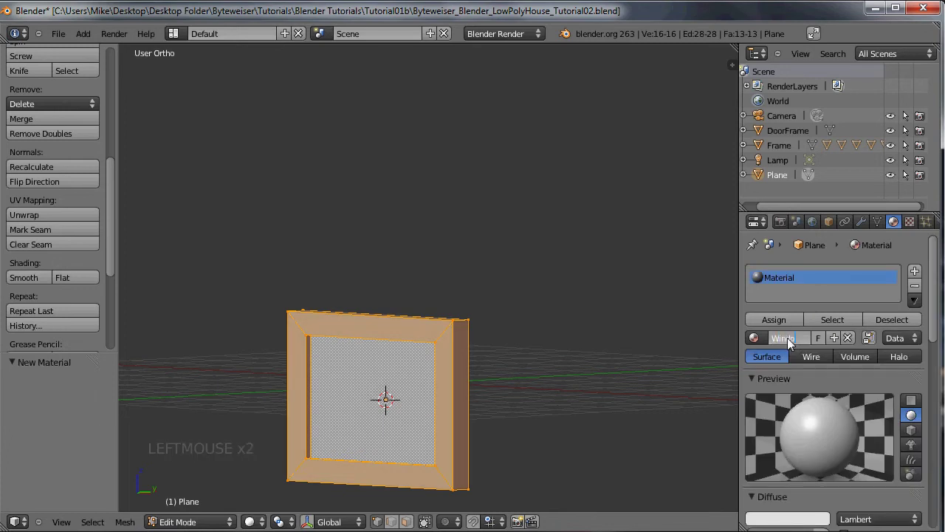
{"action": "scroll", "scroll_direction": "down", "scroll_amount": 3}
{"action": "left_click", "coordinate": [821, 477]}
{"action": "left_click", "coordinate": [810, 463]}
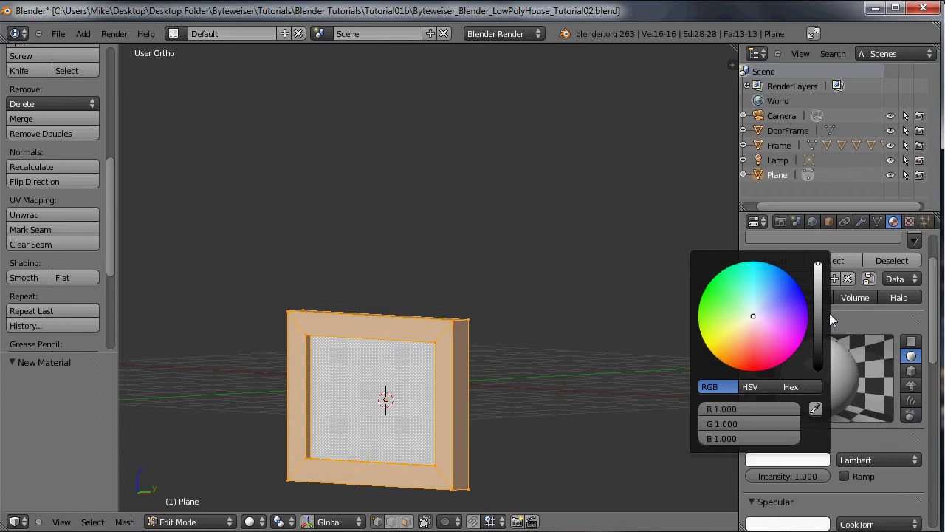
{"action": "scroll", "scroll_direction": "down", "scroll_amount": 3}
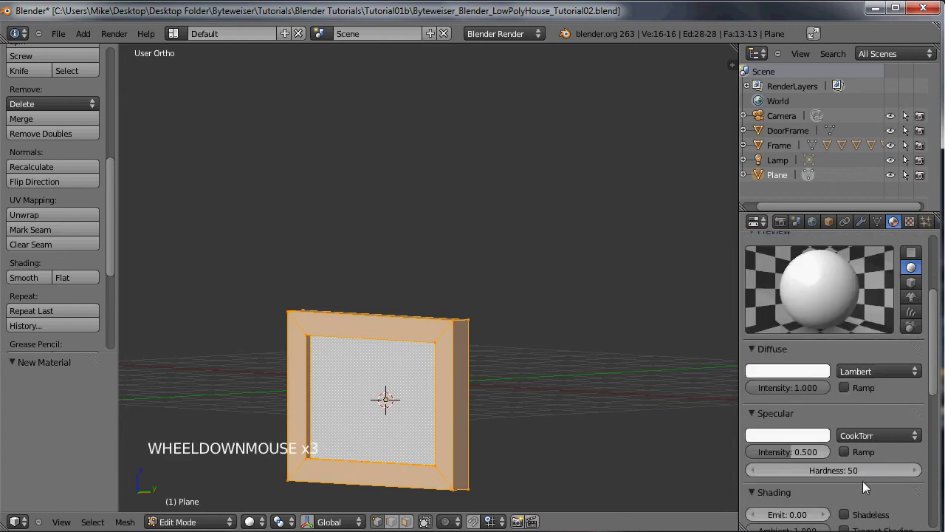
{"action": "left_click", "coordinate": [784, 456]}
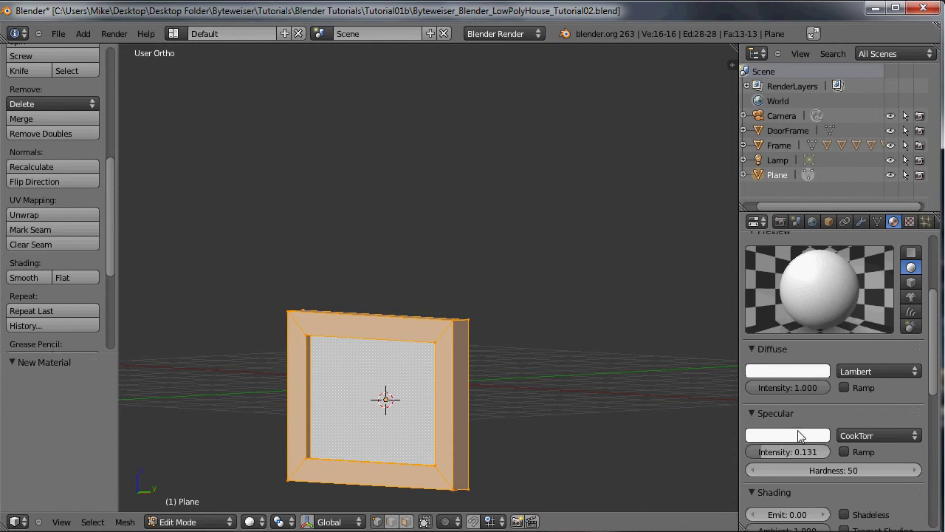
{"action": "left_click", "coordinate": [803, 438]}
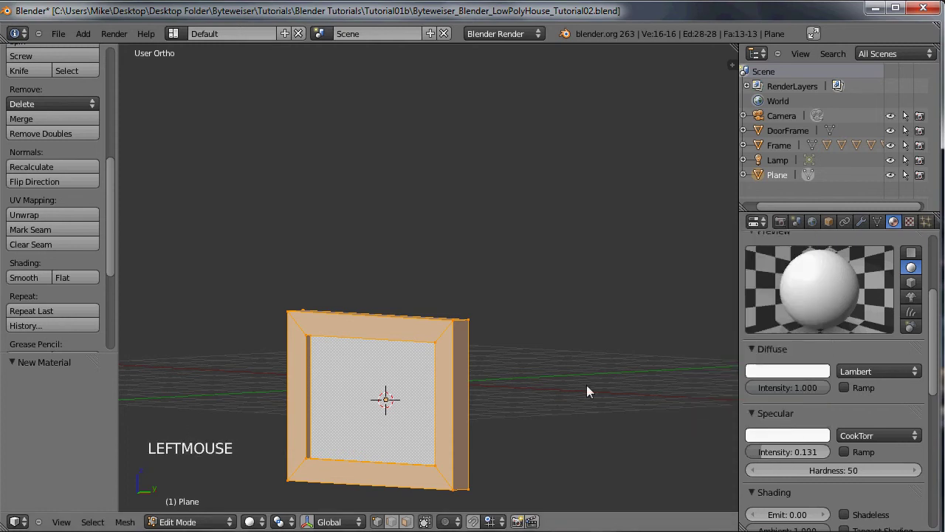
Select all frame faces in face-select mode and assign the WindowFrame material to them.
{"action": "middle_click", "coordinate": [501, 364]}
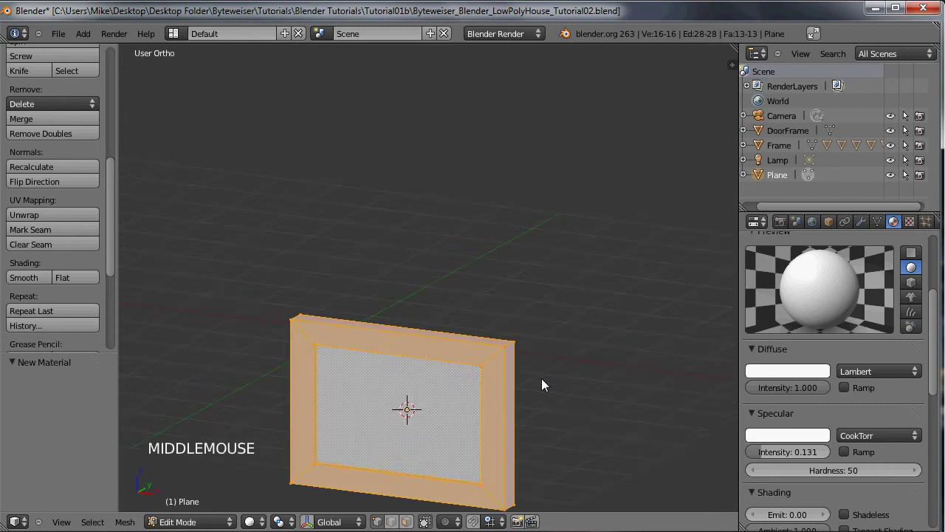
{"action": "middle_click", "coordinate": [560, 359]}
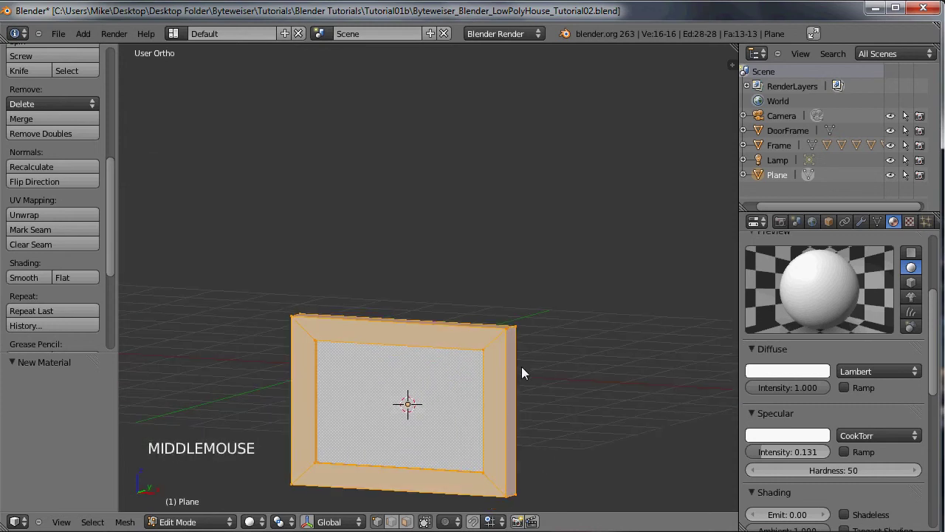
{"action": "left_click", "coordinate": [407, 406]}
{"action": "key", "text": "a"}
{"action": "key", "text": "a"}
{"action": "left_click", "coordinate": [407, 407]}
{"action": "left_click", "coordinate": [777, 323]}
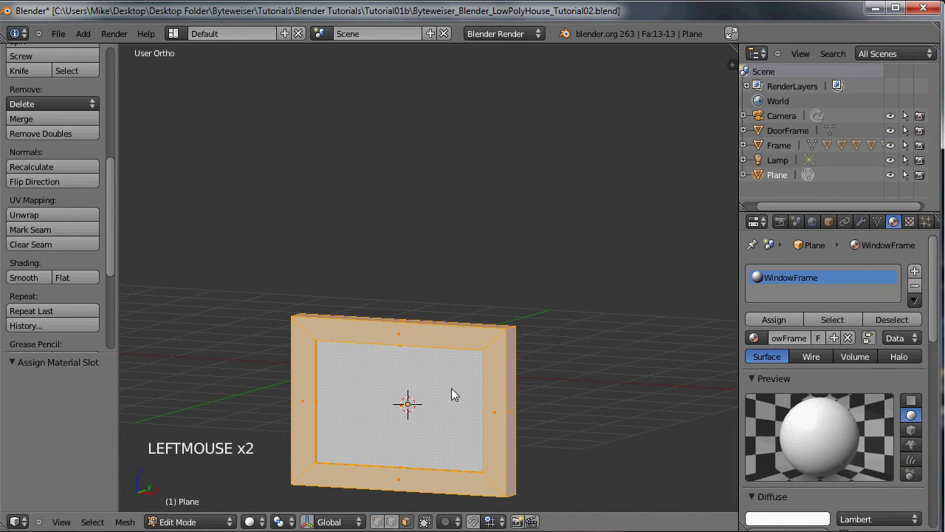
Select the inner pane face and add a second material slot with a new material named Glass.
{"action": "right_click", "coordinate": [388, 419]}
{"action": "middle_click", "coordinate": [450, 324]}
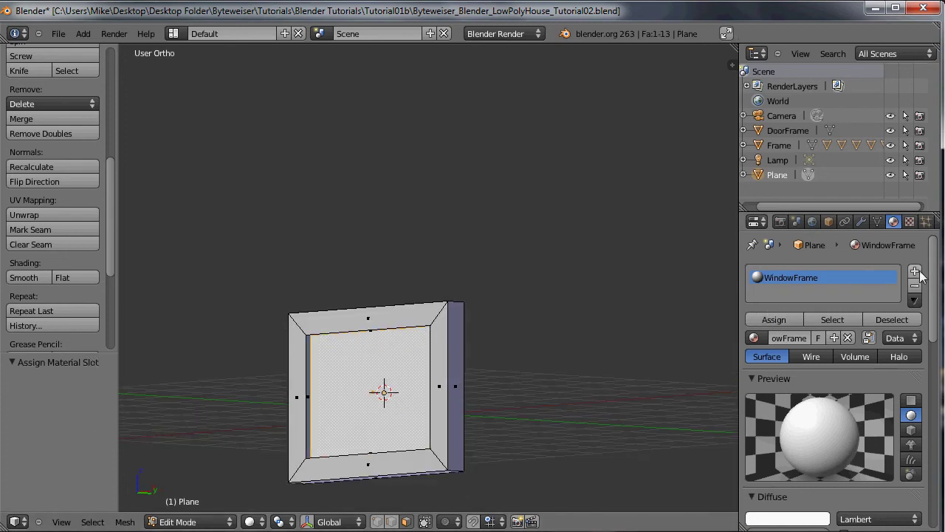
{"action": "left_click", "coordinate": [919, 278]}
{"action": "left_click", "coordinate": [809, 345]}
{"action": "left_click", "coordinate": [794, 347]}
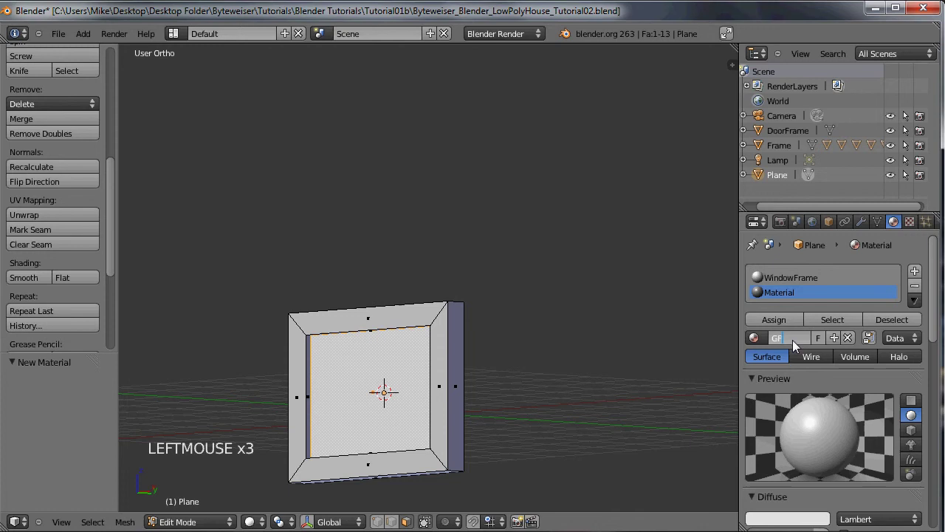
{"action": "left_click", "coordinate": [794, 347]}
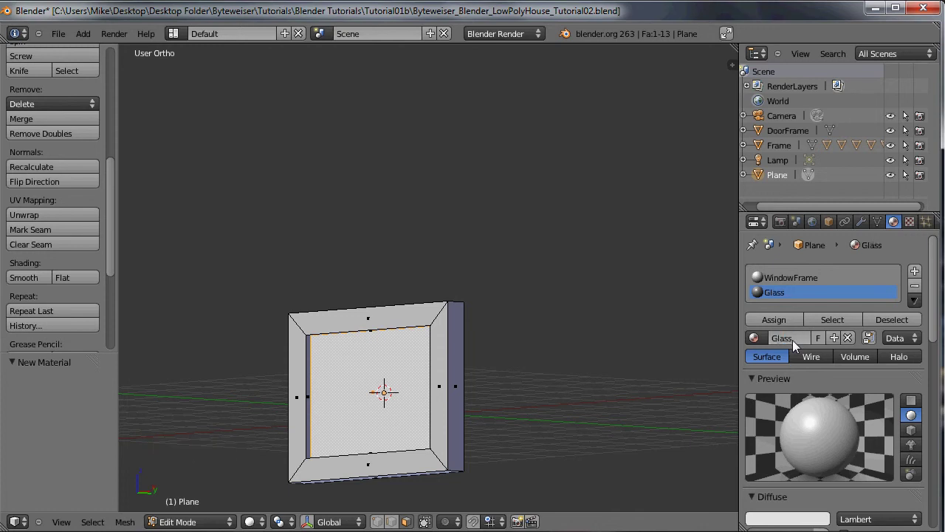
Give Glass a light blue diffuse at full intensity, specular intensity 0.77 and hardness 75.
{"action": "scroll", "scroll_direction": "down", "scroll_amount": 3}
{"action": "left_click", "coordinate": [800, 465]}
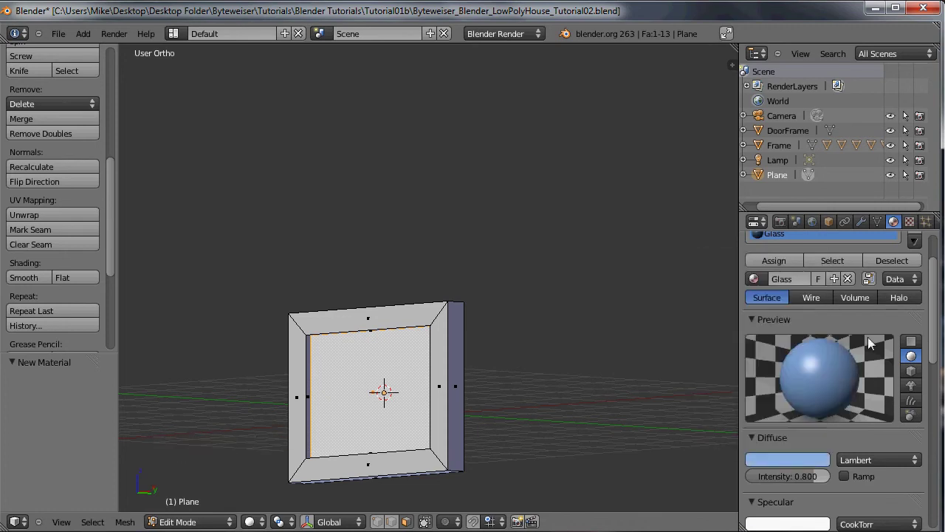
{"action": "left_click", "coordinate": [836, 477]}
{"action": "scroll", "scroll_direction": "down", "scroll_amount": 3}
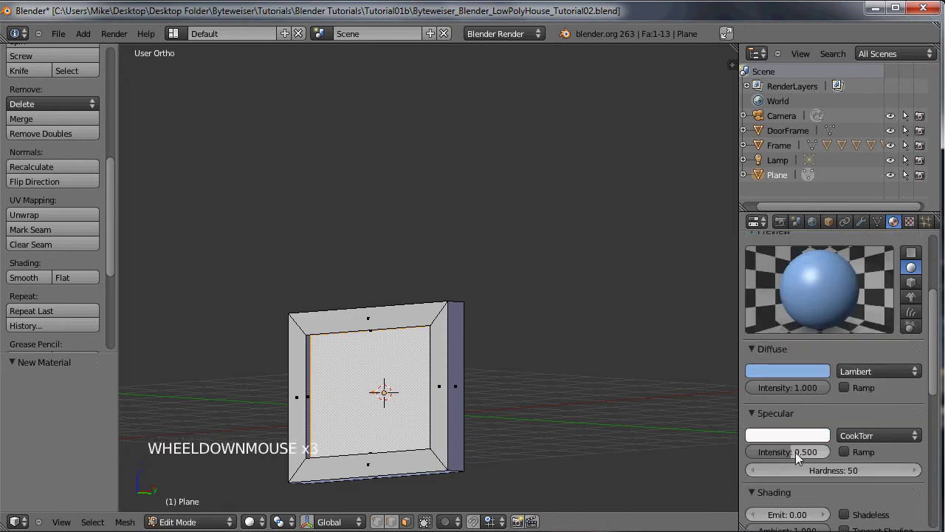
{"action": "left_click", "coordinate": [811, 457]}
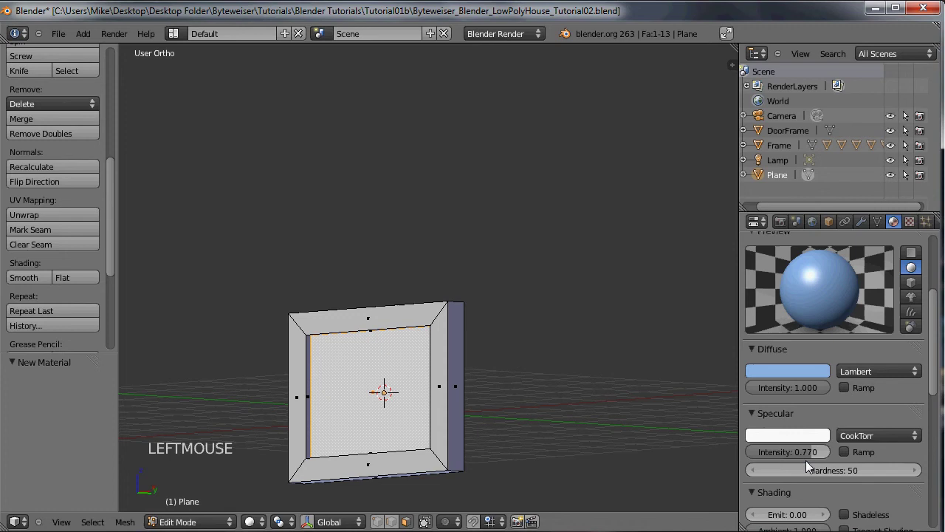
{"action": "left_click", "coordinate": [866, 474]}
{"action": "left_click", "coordinate": [853, 475]}
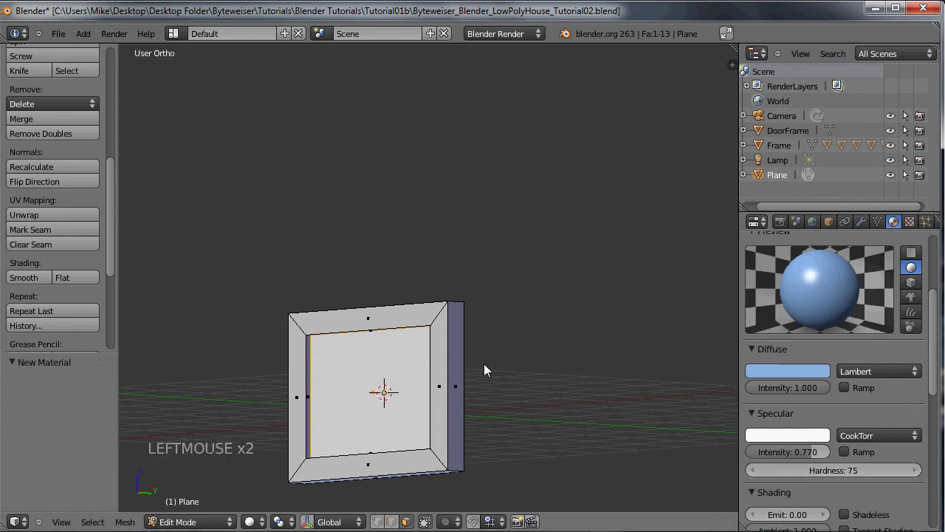
Assign the Glass material to the pane and inspect the glazed window from several angles.
{"action": "middle_click", "coordinate": [488, 349]}
{"action": "left_click", "coordinate": [939, 264]}
{"action": "left_click", "coordinate": [781, 322]}
{"action": "middle_click", "coordinate": [533, 328]}
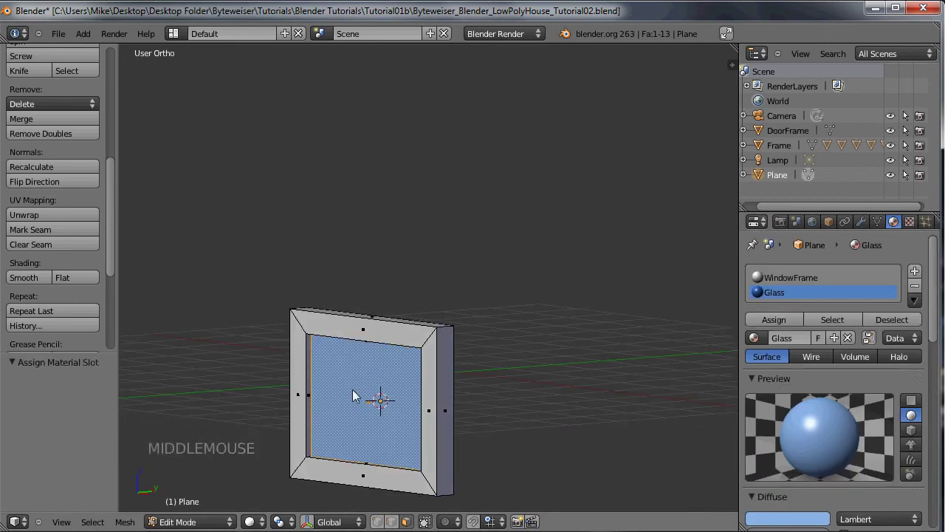
{"action": "middle_click", "coordinate": [416, 378]}
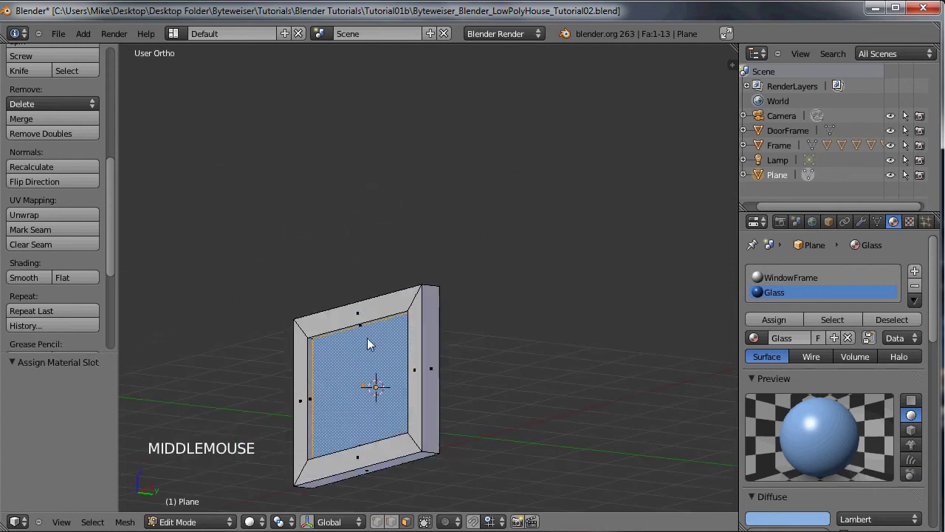
{"action": "middle_click", "coordinate": [407, 342]}
{"action": "middle_click", "coordinate": [379, 373]}
{"action": "middle_click", "coordinate": [398, 346]}
{"action": "middle_click", "coordinate": [376, 352]}
{"action": "middle_click", "coordinate": [411, 342]}
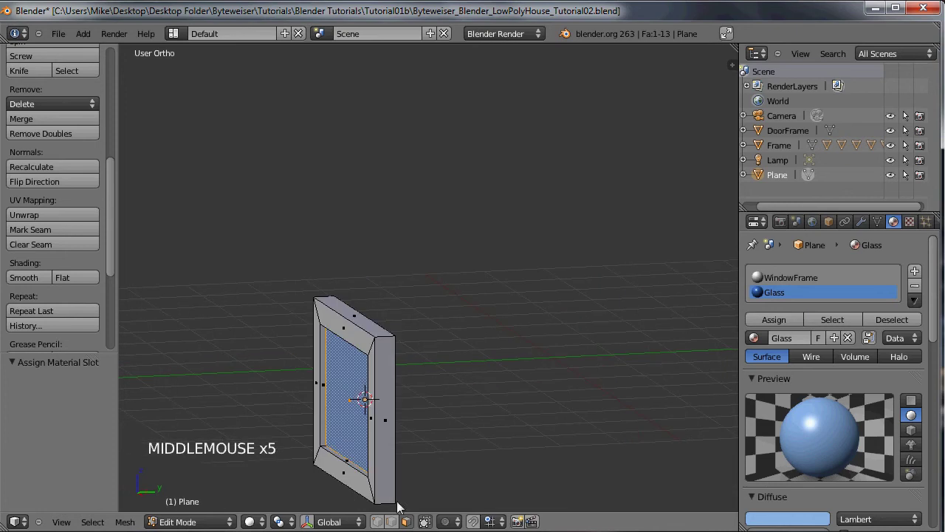
{"action": "left_click", "coordinate": [490, 444]}
{"action": "middle_click", "coordinate": [503, 409]}
{"action": "scroll", "scroll_direction": "down", "scroll_amount": 3}
Return to Object Mode, review the finished window, and bring up the Add Mesh list.
{"action": "key", "text": "Tab"}
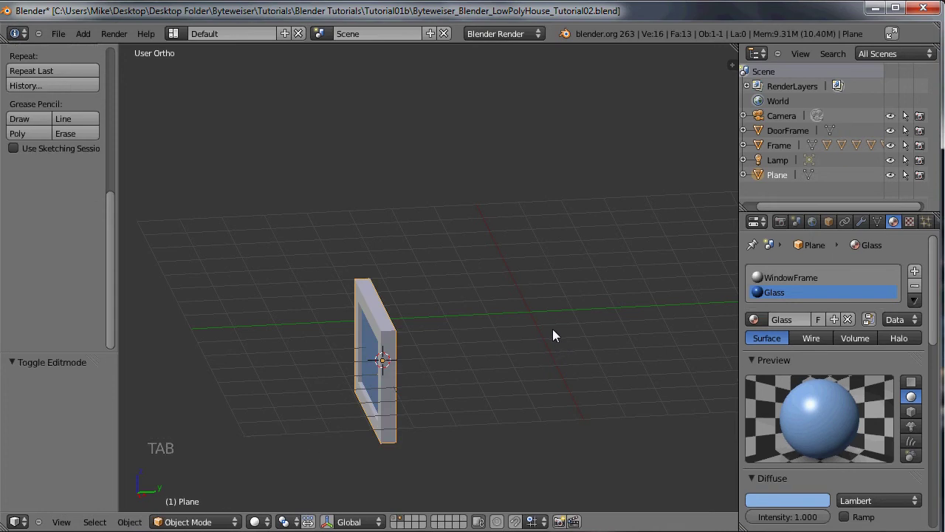
{"action": "middle_click", "coordinate": [444, 337]}
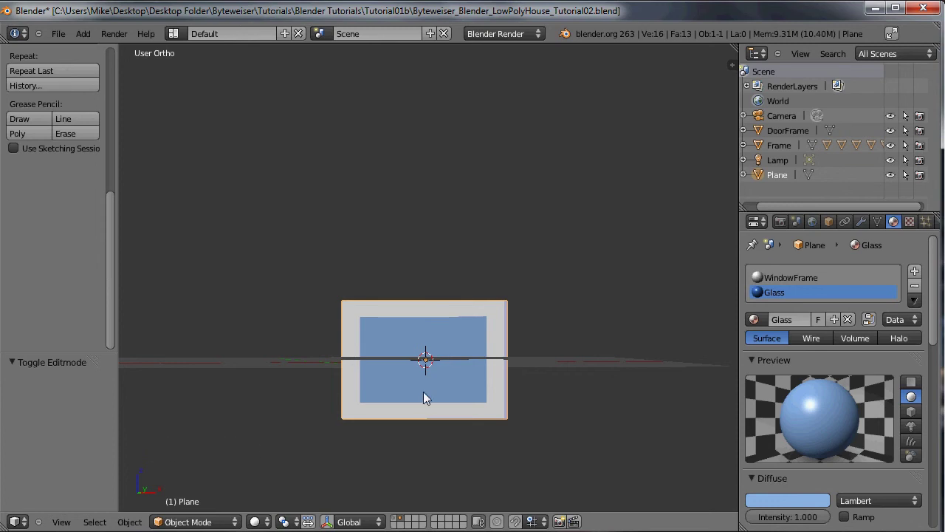
{"action": "middle_click", "coordinate": [529, 309]}
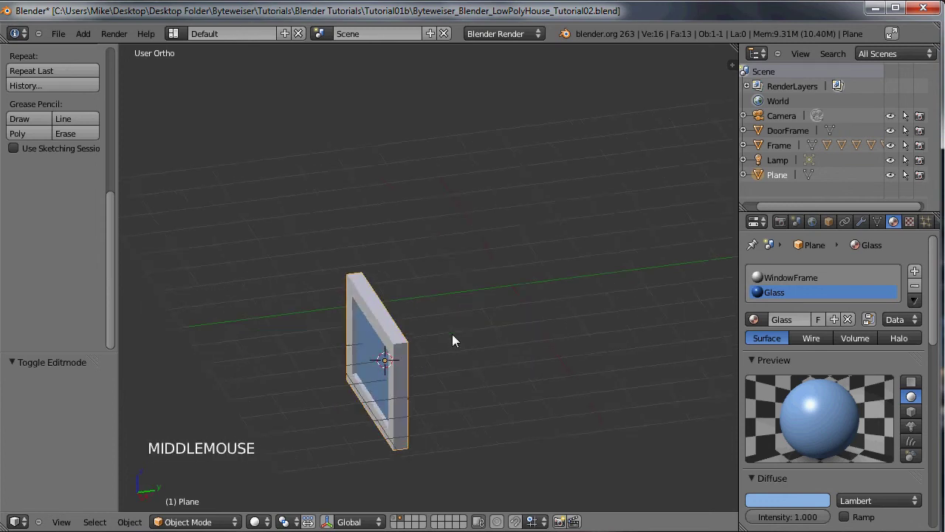
{"action": "middle_click", "coordinate": [534, 303]}
{"action": "middle_click", "coordinate": [521, 328]}
{"action": "key", "text": "shift+a"}
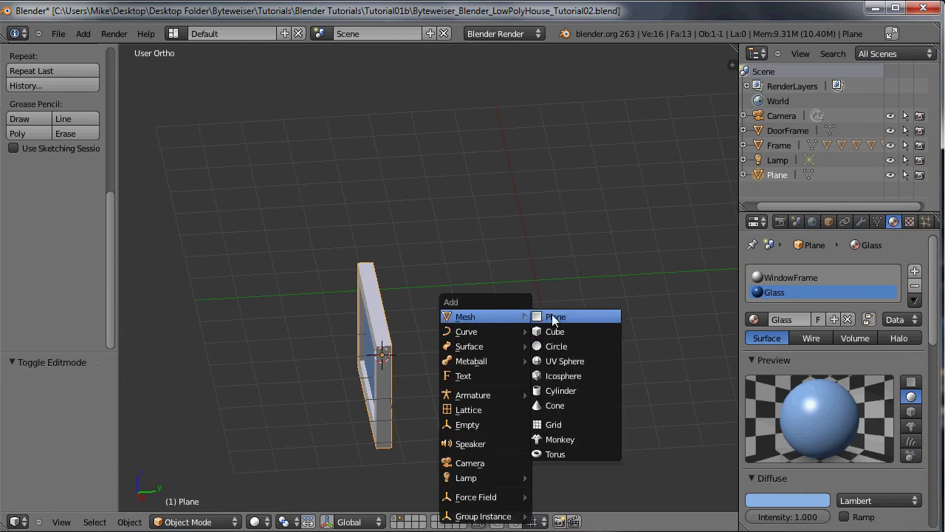
From top view, move the new cube along Y into the window and flatten it along Y.
{"action": "middle_click", "coordinate": [435, 373]}
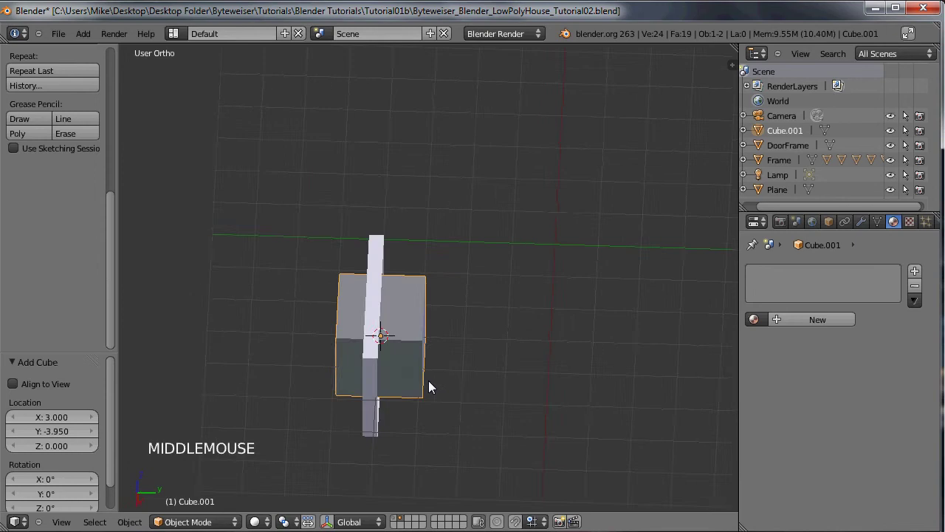
{"action": "key", "text": "KP_7"}
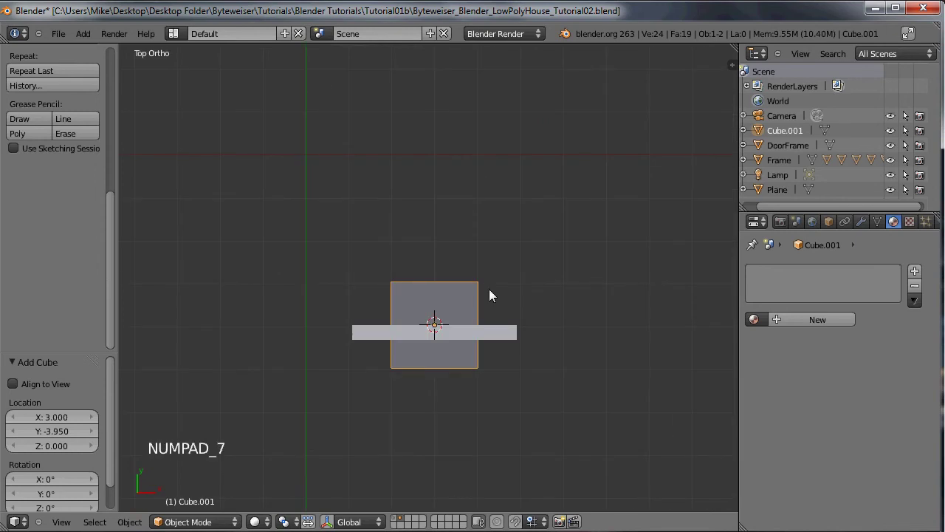
{"action": "key", "text": "g"}
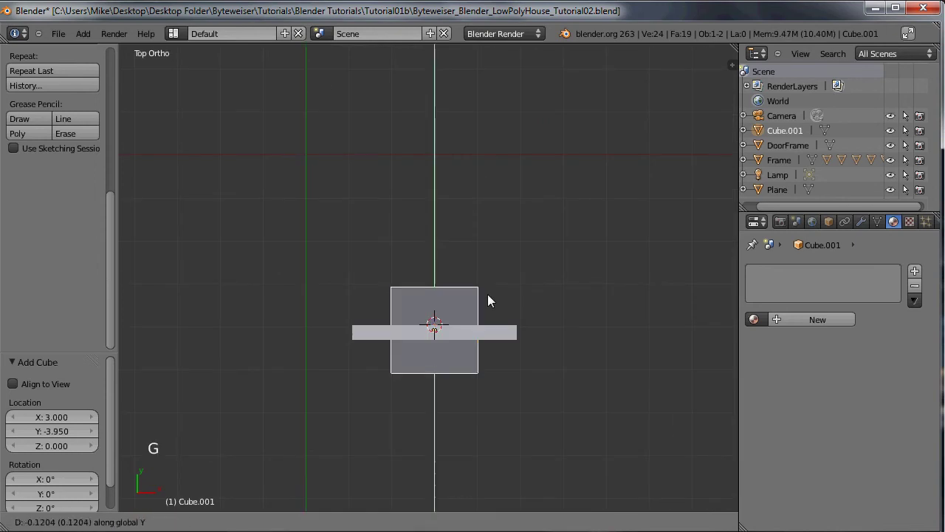
{"action": "left_click", "coordinate": [494, 302]}
{"action": "middle_click", "coordinate": [387, 254]}
{"action": "middle_click", "coordinate": [438, 268]}
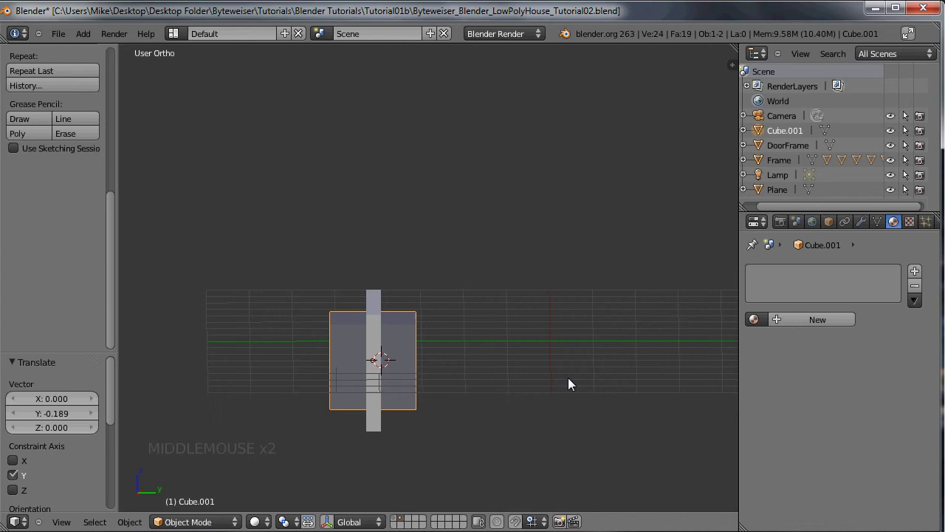
{"action": "key", "text": "s"}
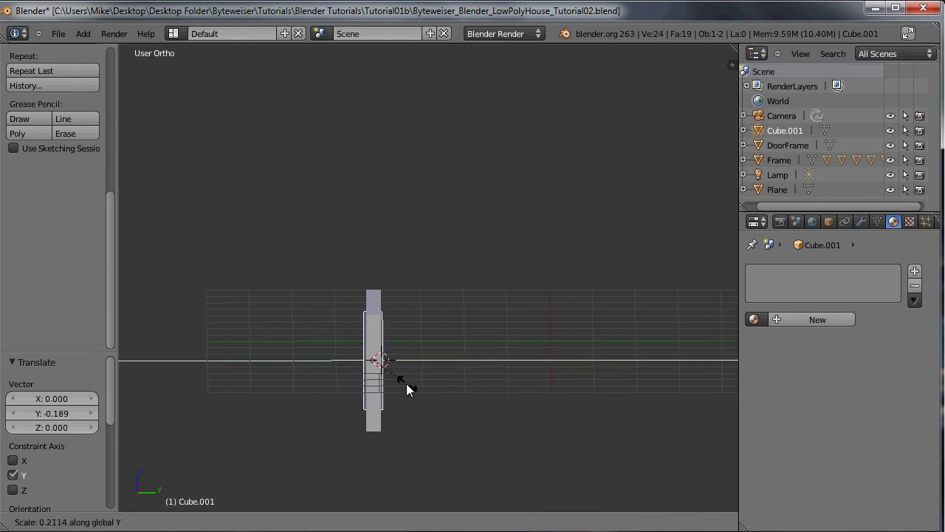
{"action": "left_click", "coordinate": [385, 395]}
Narrow the cube along X into a thin vertical bar dividing the window glass.
{"action": "middle_click", "coordinate": [426, 371]}
{"action": "scroll", "scroll_direction": "up", "scroll_amount": 3}
{"action": "middle_click", "coordinate": [330, 389]}
{"action": "middle_click", "coordinate": [330, 389]}
{"action": "middle_click", "coordinate": [340, 385]}
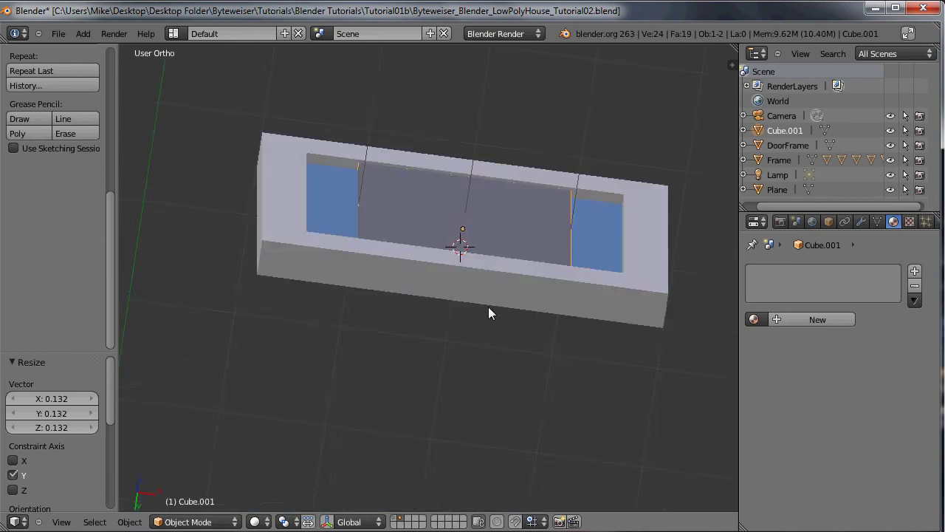
{"action": "scroll", "scroll_direction": "down", "scroll_amount": 3}
{"action": "key", "text": "ctrl+KP_2"}
{"action": "key", "text": "ctrl+KP_2"}
{"action": "key", "text": "ctrl+KP_2"}
{"action": "key", "text": "ctrl+KP_6"}
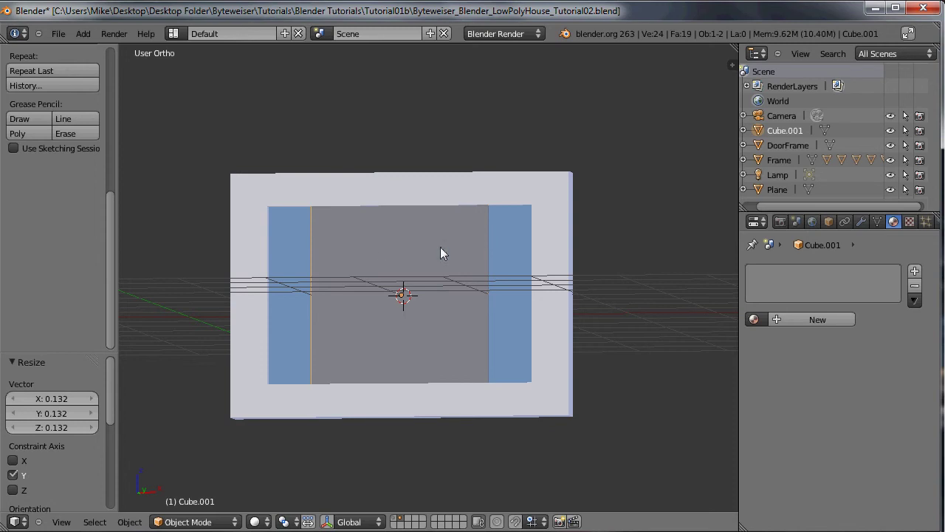
{"action": "key", "text": "s"}
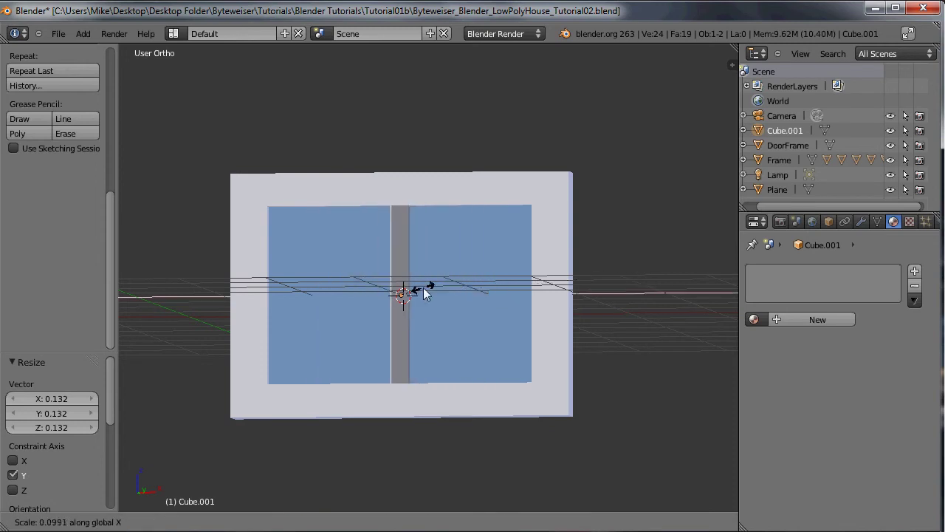
{"action": "left_click", "coordinate": [459, 263]}
Orbit around the window to inspect the dividing bar from all sides.
{"action": "middle_click", "coordinate": [448, 270]}
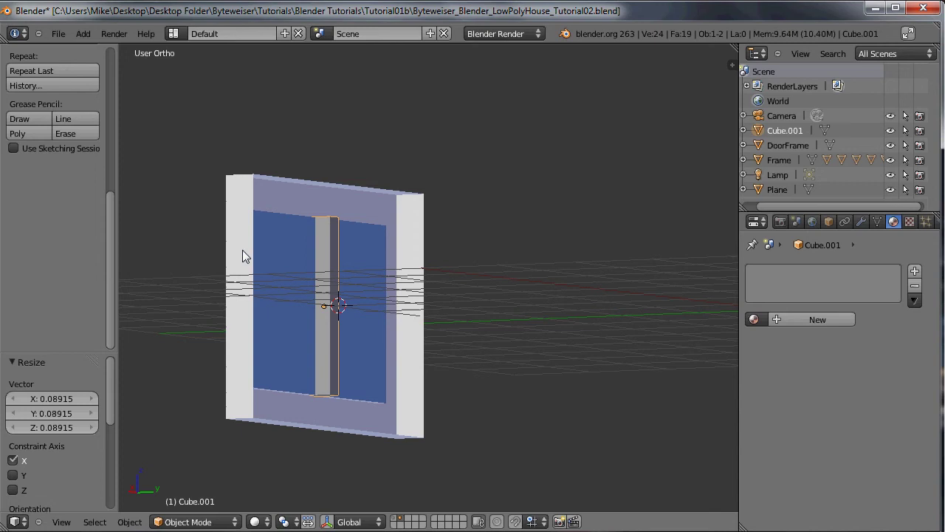
{"action": "middle_click", "coordinate": [297, 250]}
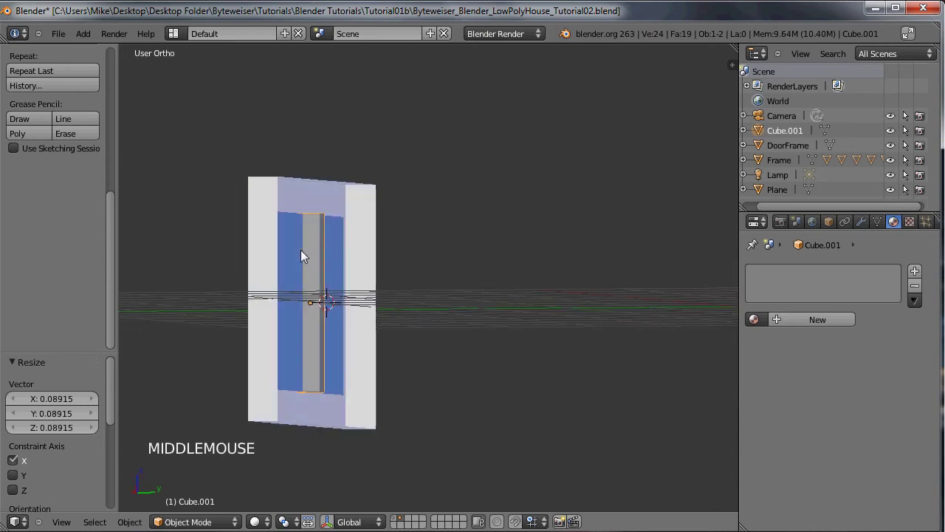
{"action": "middle_click", "coordinate": [332, 254]}
{"action": "middle_click", "coordinate": [316, 251]}
{"action": "middle_click", "coordinate": [331, 243]}
{"action": "middle_click", "coordinate": [342, 239]}
{"action": "middle_click", "coordinate": [312, 192]}
{"action": "middle_click", "coordinate": [325, 189]}
{"action": "middle_click", "coordinate": [318, 187]}
{"action": "middle_click", "coordinate": [426, 255]}
{"action": "middle_click", "coordinate": [381, 268]}
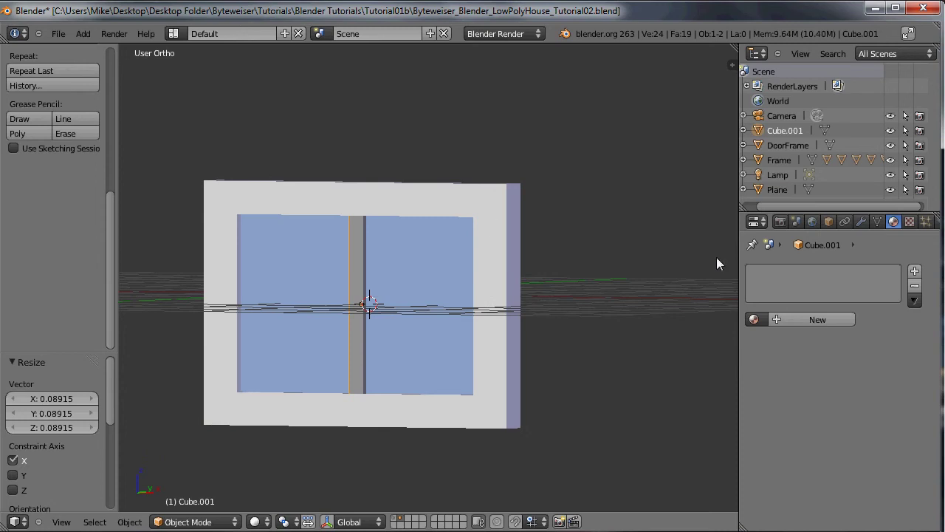
Assign the existing white WindowFrame material to the dividing bar.
{"action": "left_click", "coordinate": [761, 324]}
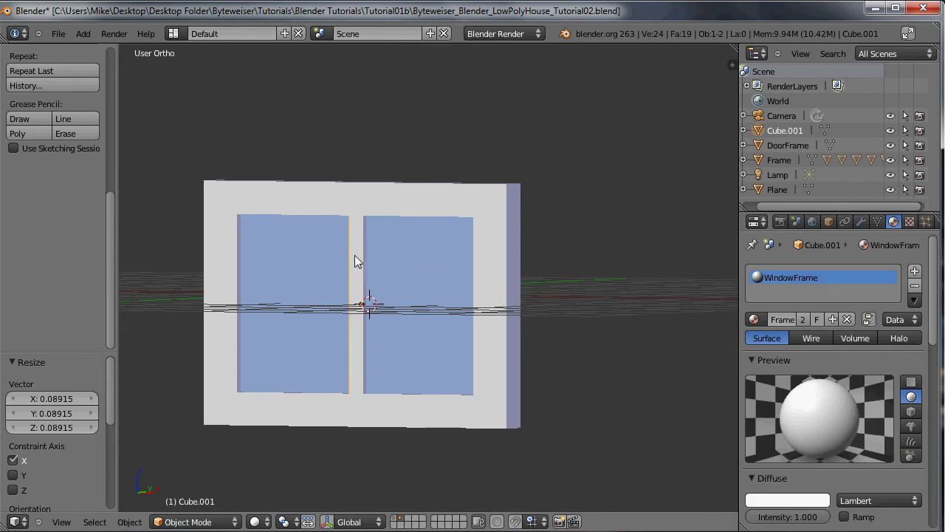
Duplicate the bar and stretch the copy 1.596 along X into a horizontal crossbar spanning the frame.
{"action": "key", "text": "shift+d"}
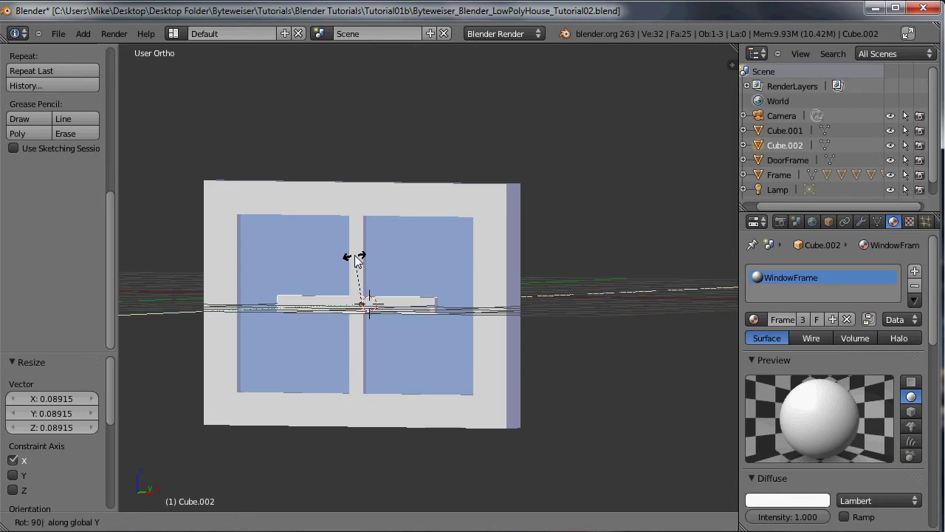
{"action": "middle_click", "coordinate": [369, 248]}
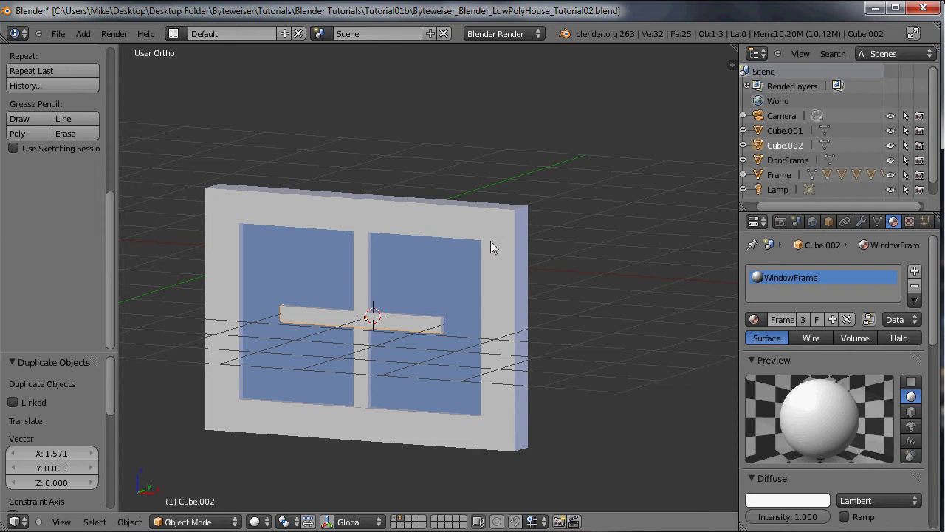
{"action": "key", "text": "s"}
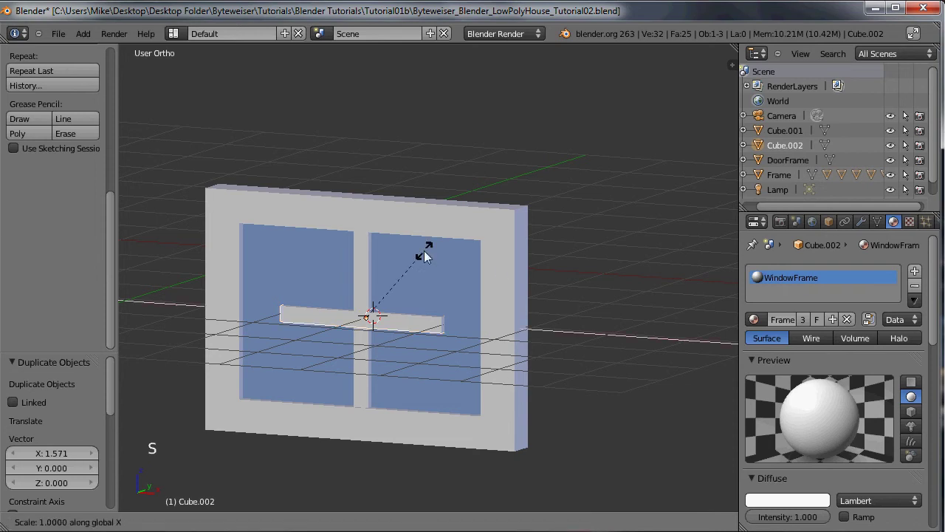
{"action": "left_click", "coordinate": [513, 239]}
{"action": "middle_click", "coordinate": [500, 237]}
{"action": "scroll", "scroll_direction": "up", "scroll_amount": 3}
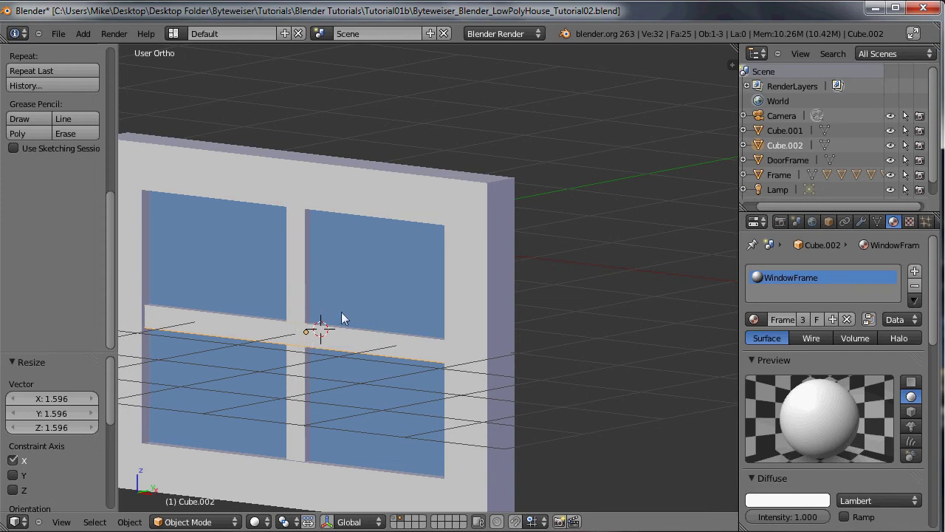
Nudge the crossbar 0.015 forward along Y so it sits flush in the frame.
{"action": "middle_click", "coordinate": [340, 301]}
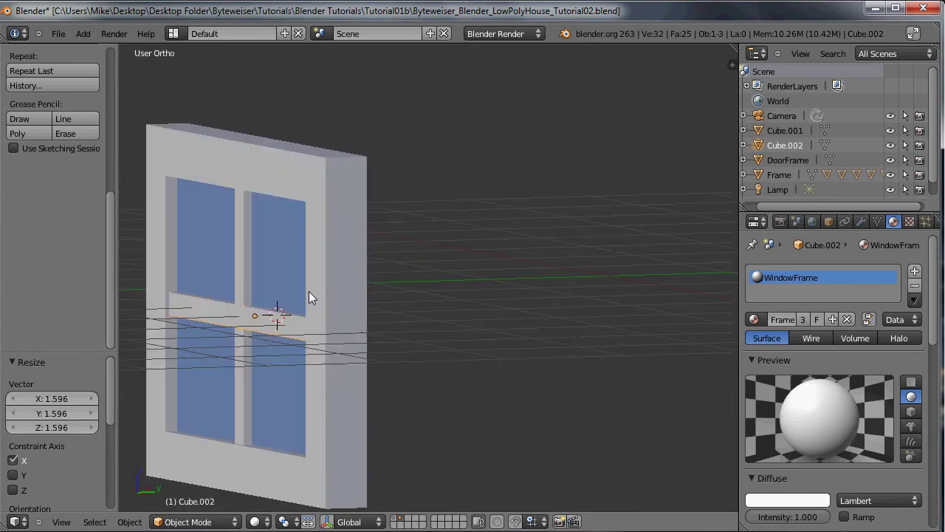
{"action": "scroll", "scroll_direction": "up", "scroll_amount": 3}
{"action": "middle_click", "coordinate": [238, 328]}
{"action": "key", "text": "ctrl+KP_4"}
{"action": "key", "text": "ctrl+KP_4"}
{"action": "key", "text": "ctrl+KP_4"}
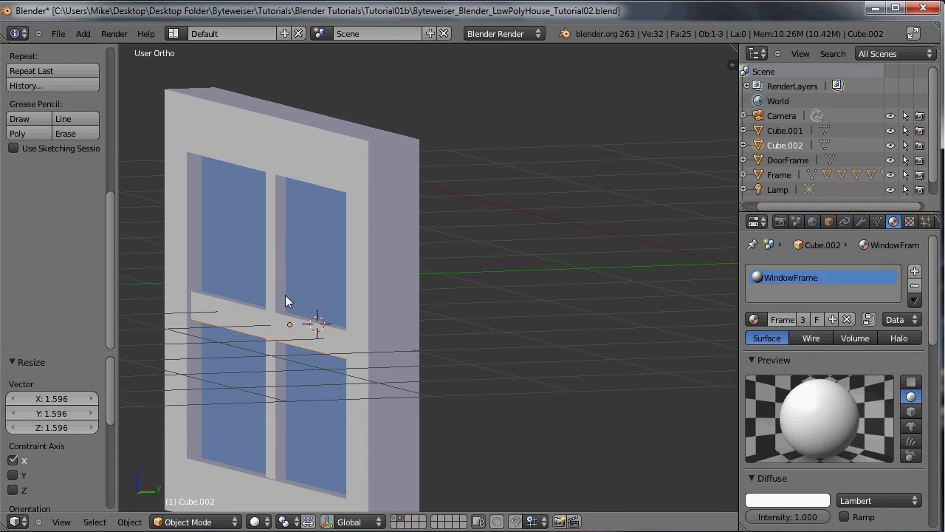
{"action": "key", "text": "g"}
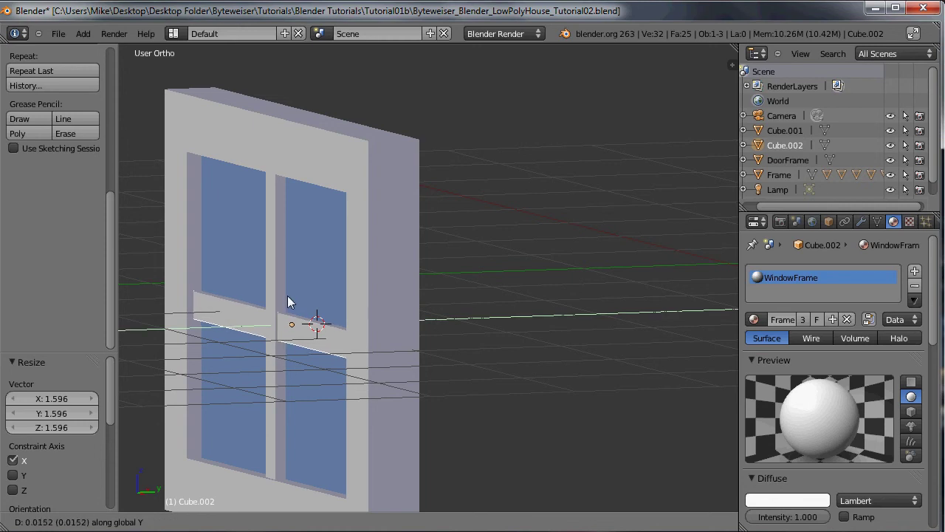
{"action": "left_click", "coordinate": [264, 307]}
{"action": "middle_click", "coordinate": [298, 309]}
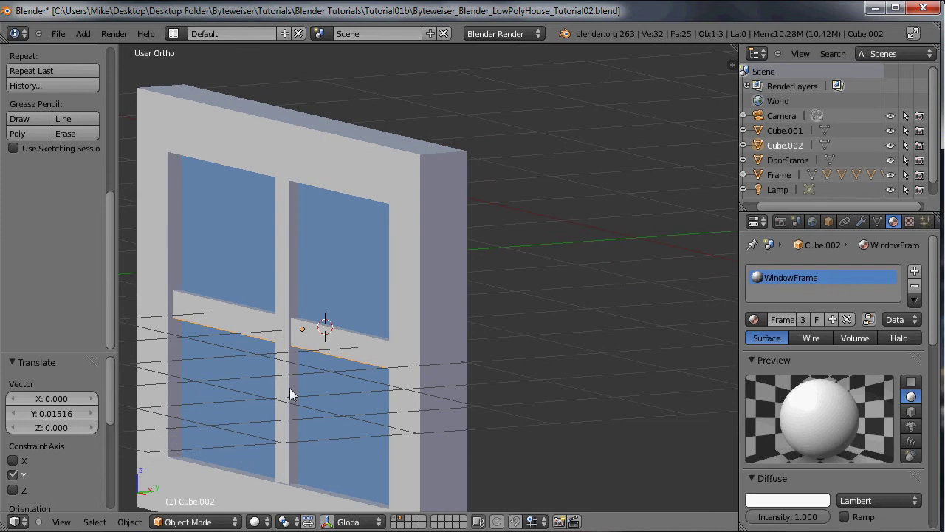
{"action": "middle_click", "coordinate": [334, 294]}
{"action": "scroll", "scroll_direction": "down", "scroll_amount": 3}
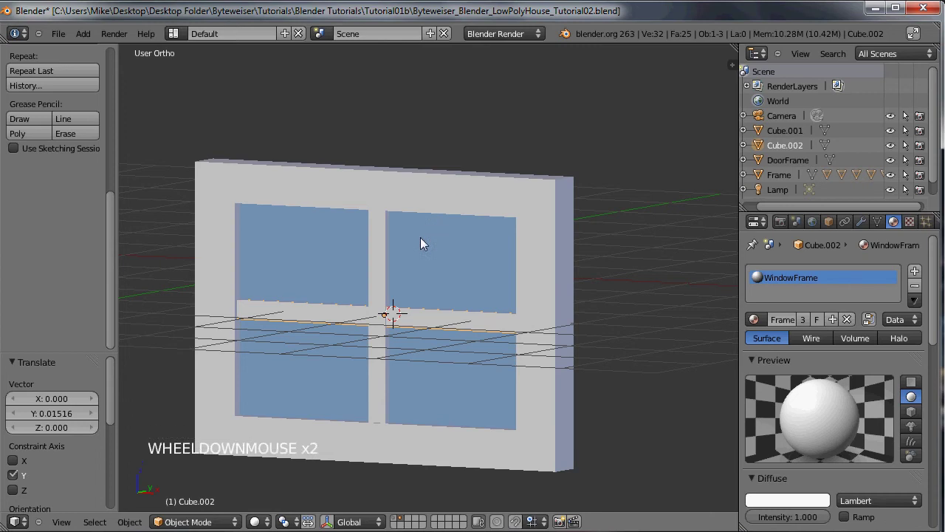
Box-select frame, glass and bars, join them with Ctrl+J and rename the object Window.
{"action": "key", "text": "b"}
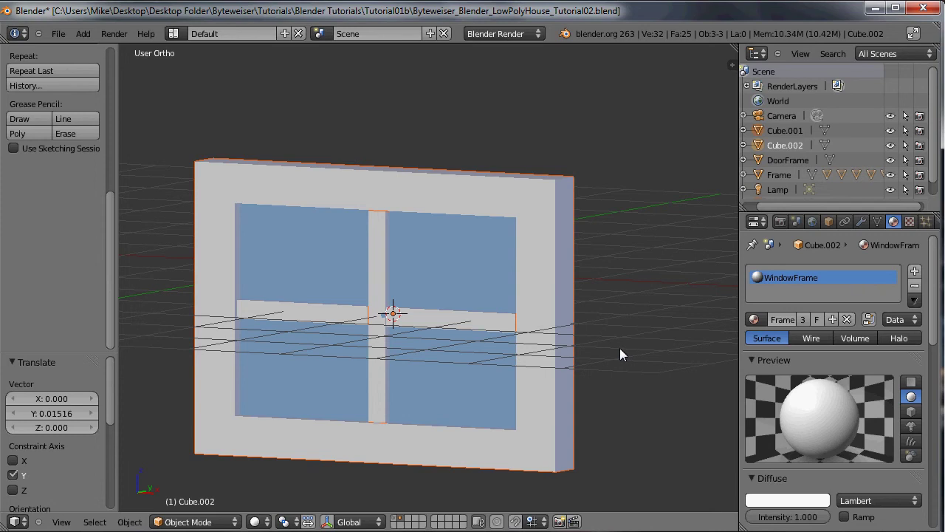
{"action": "key", "text": "ctrl+j"}
{"action": "left_click", "coordinate": [836, 226]}
{"action": "left_click", "coordinate": [809, 278]}
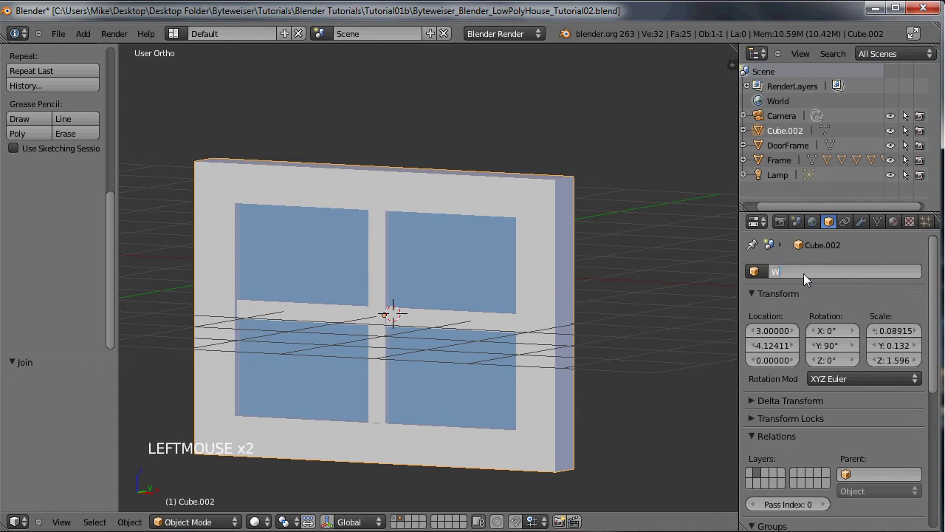
{"action": "middle_click", "coordinate": [533, 221]}
{"action": "left_click", "coordinate": [117, 88]}
{"action": "left_click", "coordinate": [43, 202]}
{"action": "middle_click", "coordinate": [324, 157]}
{"action": "scroll", "scroll_direction": "down", "scroll_amount": 3}
{"action": "middle_click", "coordinate": [375, 189]}
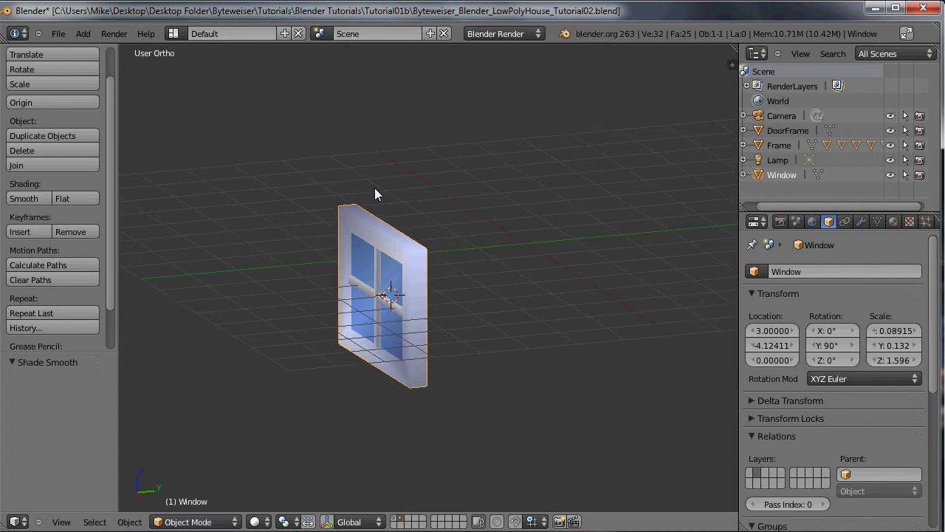
Move the Window object onto the house's layer.
{"action": "key", "text": "m"}
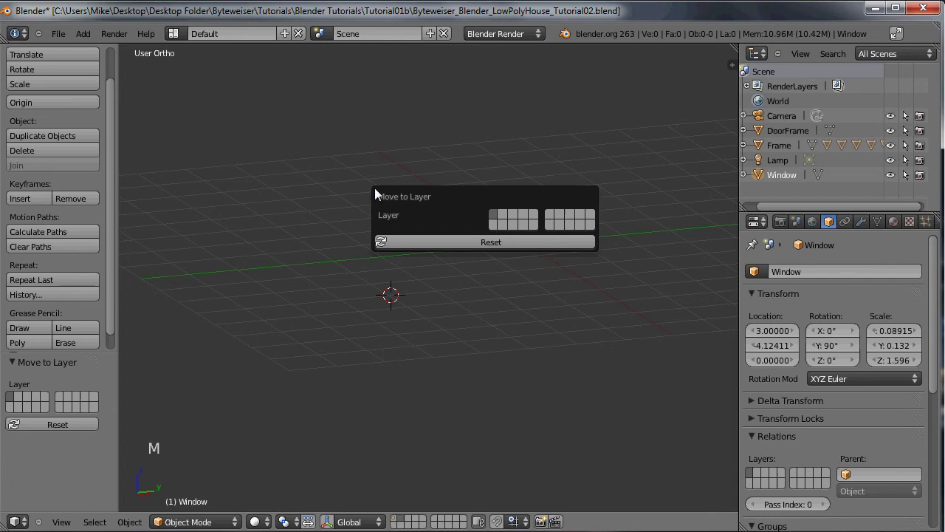
{"action": "left_click", "coordinate": [400, 521]}
{"action": "middle_click", "coordinate": [385, 310]}
{"action": "middle_click", "coordinate": [411, 203]}
{"action": "middle_click", "coordinate": [459, 210]}
{"action": "middle_click", "coordinate": [537, 207]}
{"action": "scroll", "scroll_direction": "down", "scroll_amount": 3}
Slide the window left of the door and scale it down to about 0.81.
{"action": "key", "text": "g"}
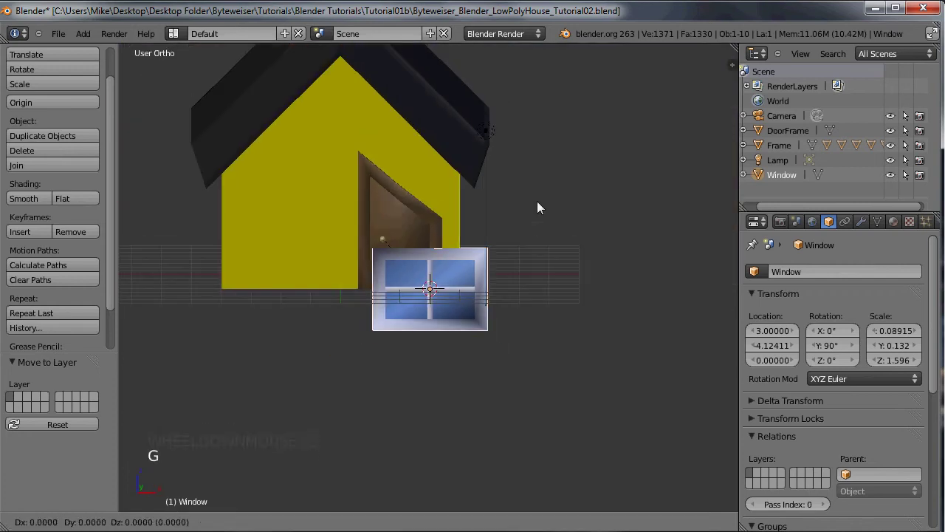
{"action": "left_click", "coordinate": [409, 236]}
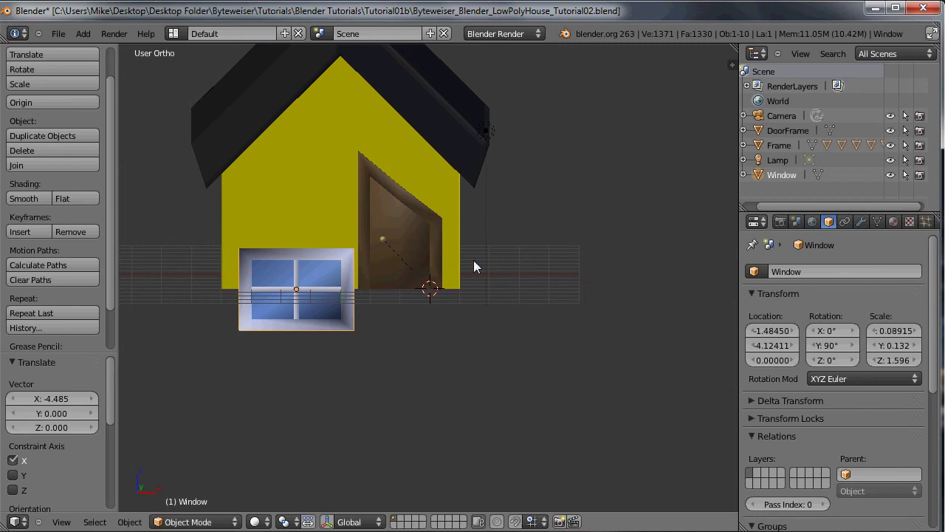
{"action": "key", "text": "s"}
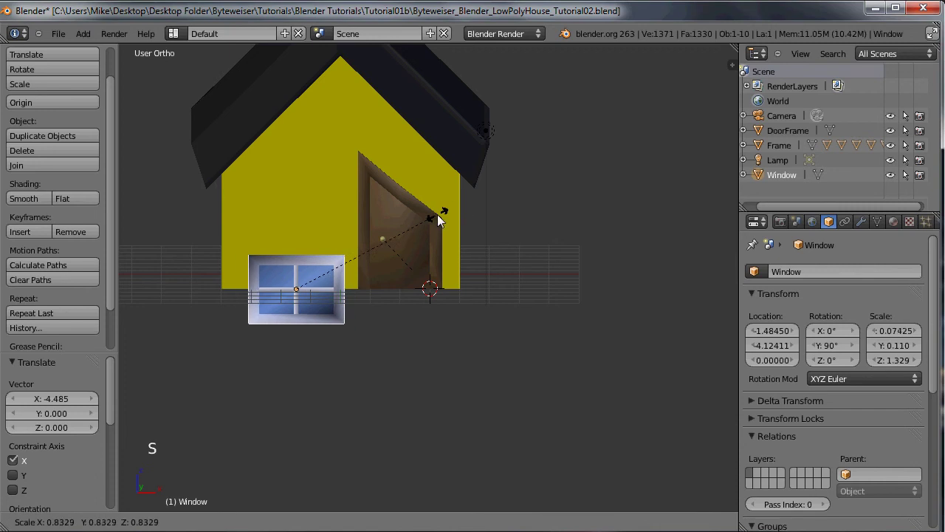
{"action": "left_click", "coordinate": [439, 222]}
Raise the window 3.145 up the front wall and tilt it about 10.65° so it sits askew.
{"action": "key", "text": "g"}
{"action": "left_click", "coordinate": [411, 160]}
{"action": "middle_click", "coordinate": [373, 170]}
{"action": "middle_click", "coordinate": [374, 179]}
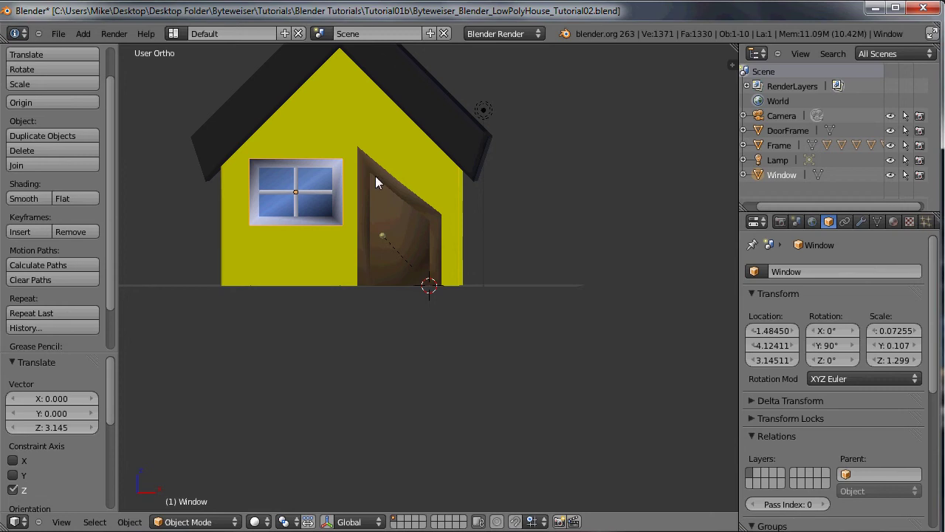
{"action": "key", "text": "r"}
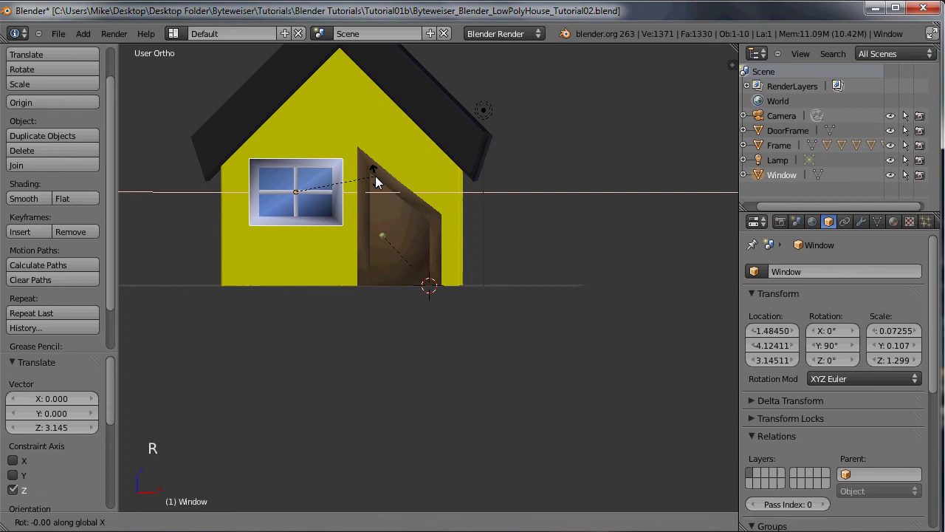
{"action": "left_click", "coordinate": [380, 165]}
Orbit around the house to check the askew window on the yellow wall.
{"action": "middle_click", "coordinate": [414, 161]}
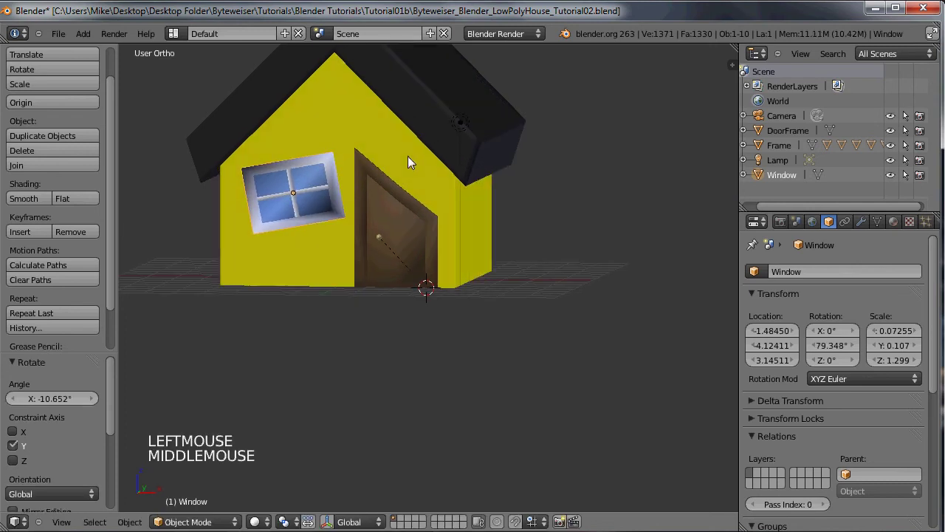
{"action": "middle_click", "coordinate": [393, 159]}
{"action": "scroll", "scroll_direction": "down", "scroll_amount": 3}
{"action": "middle_click", "coordinate": [399, 156]}
{"action": "scroll", "scroll_direction": "up", "scroll_amount": 3}
{"action": "middle_click", "coordinate": [366, 161]}
{"action": "middle_click", "coordinate": [316, 178]}
{"action": "middle_click", "coordinate": [312, 173]}
{"action": "scroll", "scroll_direction": "down", "scroll_amount": 3}
{"action": "middle_click", "coordinate": [303, 181]}
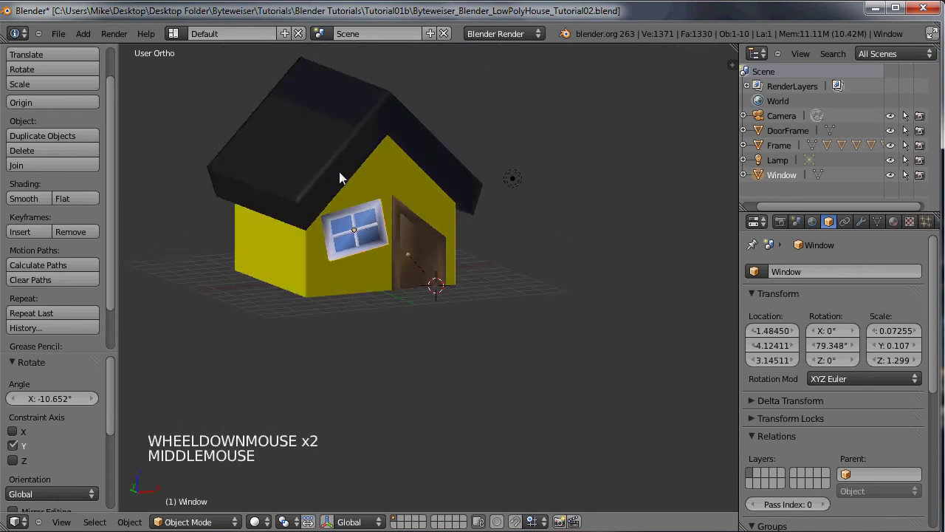
{"action": "middle_click", "coordinate": [307, 208]}
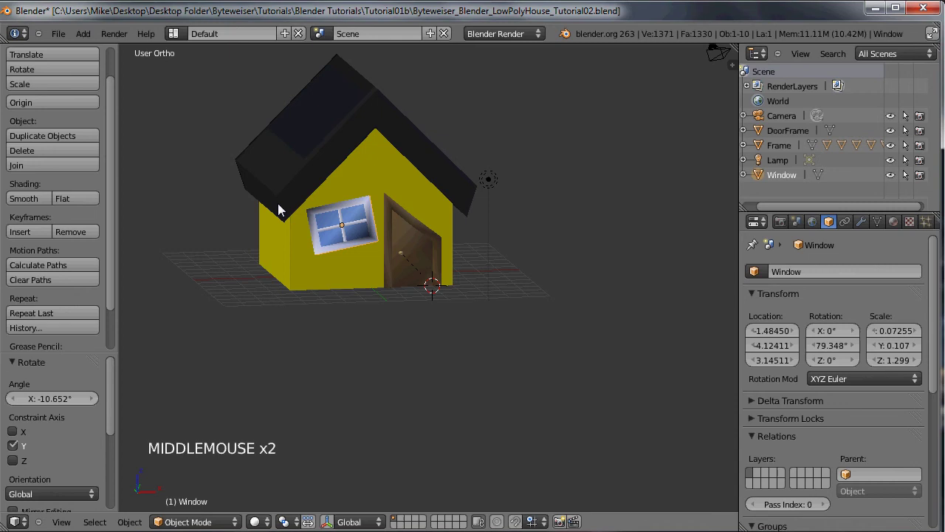
{"action": "middle_click", "coordinate": [295, 235]}
Select the lamp, lower it vertically and check the lighting with test renders.
{"action": "middle_click", "coordinate": [403, 226]}
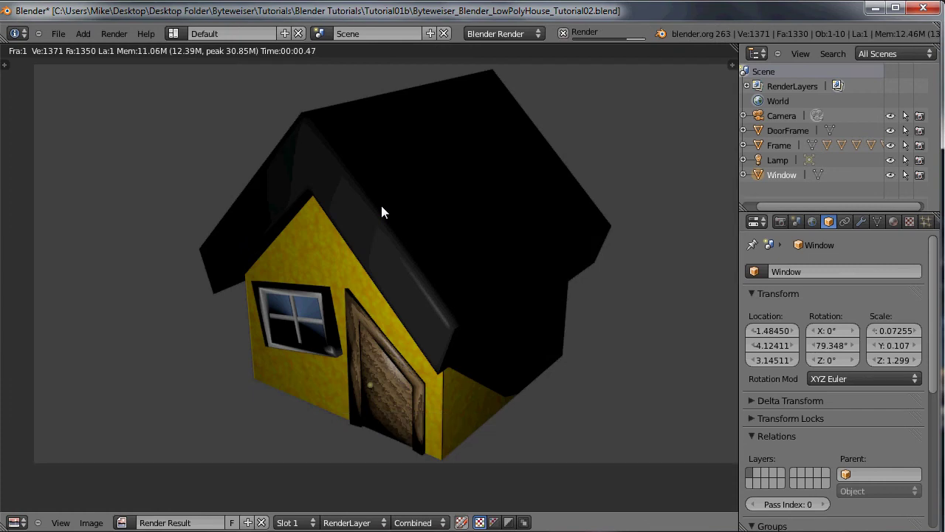
{"action": "key", "text": "Escape"}
{"action": "middle_click", "coordinate": [417, 218]}
{"action": "right_click", "coordinate": [408, 229]}
{"action": "key", "text": "g"}
{"action": "left_click", "coordinate": [361, 211]}
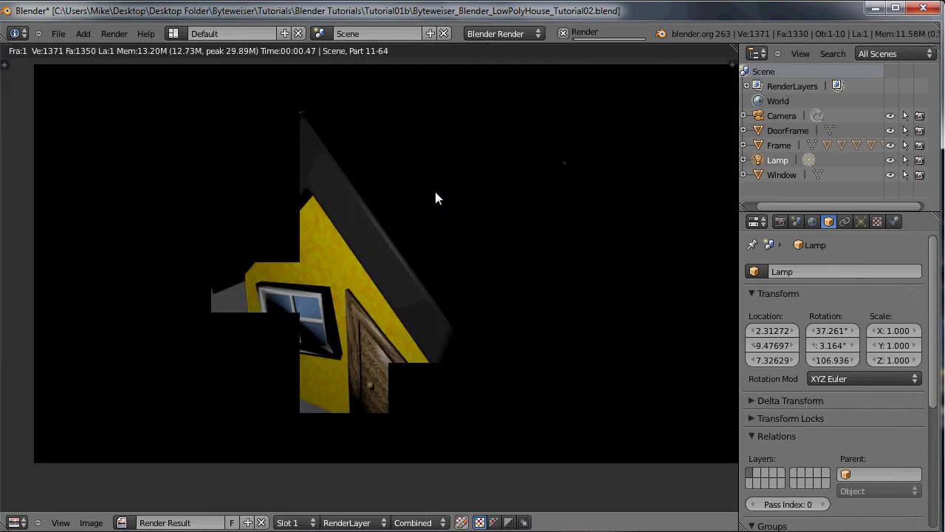
{"action": "key", "text": "F12"}
{"action": "key", "text": "Escape"}
{"action": "scroll", "scroll_direction": "up", "scroll_amount": 3}
{"action": "middle_click", "coordinate": [323, 156]}
{"action": "key", "text": "g"}
{"action": "left_click", "coordinate": [397, 130]}
{"action": "middle_click", "coordinate": [347, 145]}
{"action": "scroll", "scroll_direction": "down", "scroll_amount": 3}
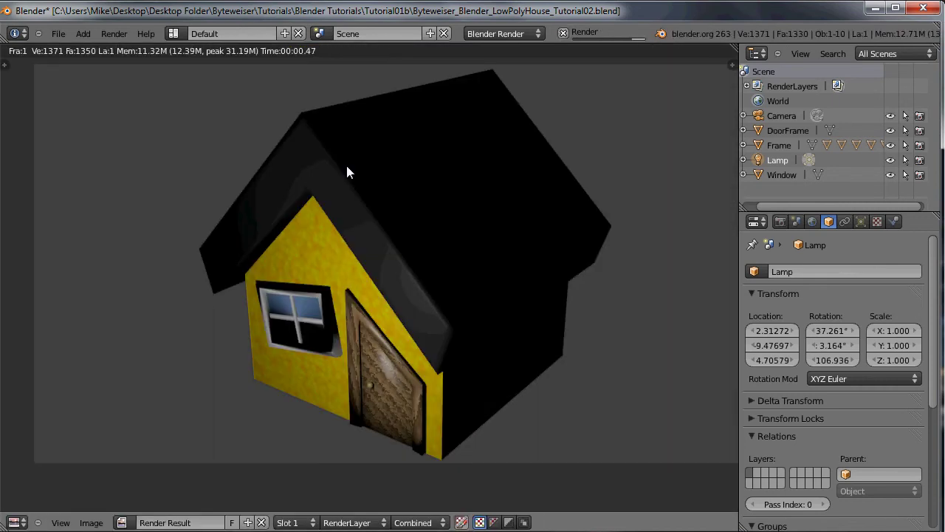
{"action": "key", "text": "F12"}
{"action": "key", "text": "Escape"}
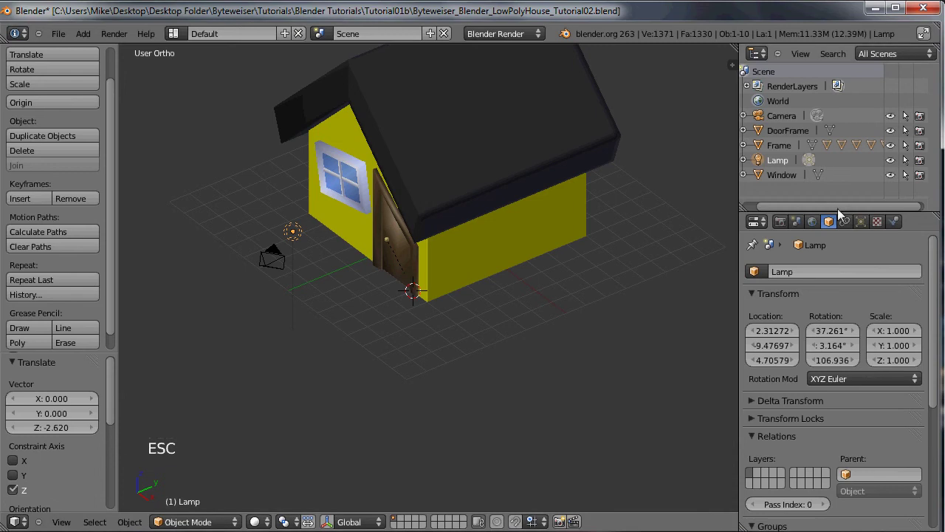
Raise the lamp Energy to 2.36, render again and select the Window.
{"action": "left_click", "coordinate": [863, 223]}
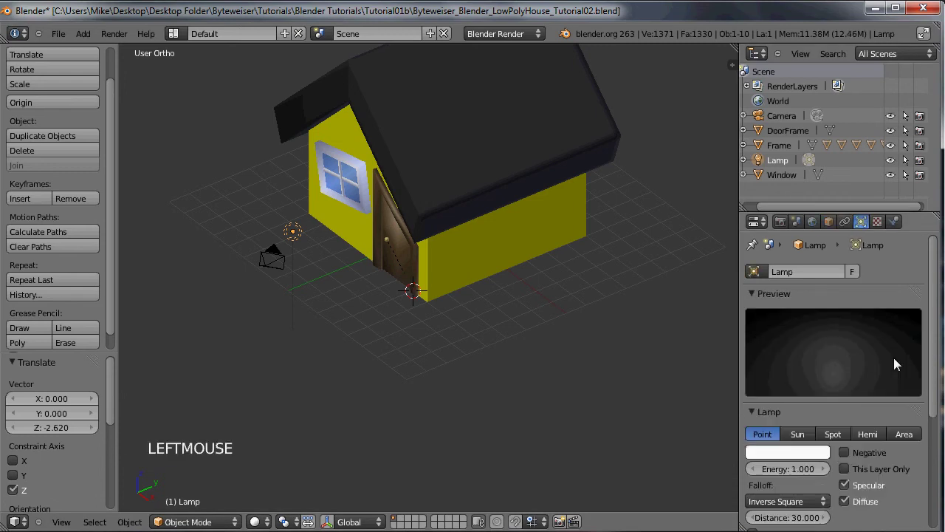
{"action": "left_click", "coordinate": [800, 475]}
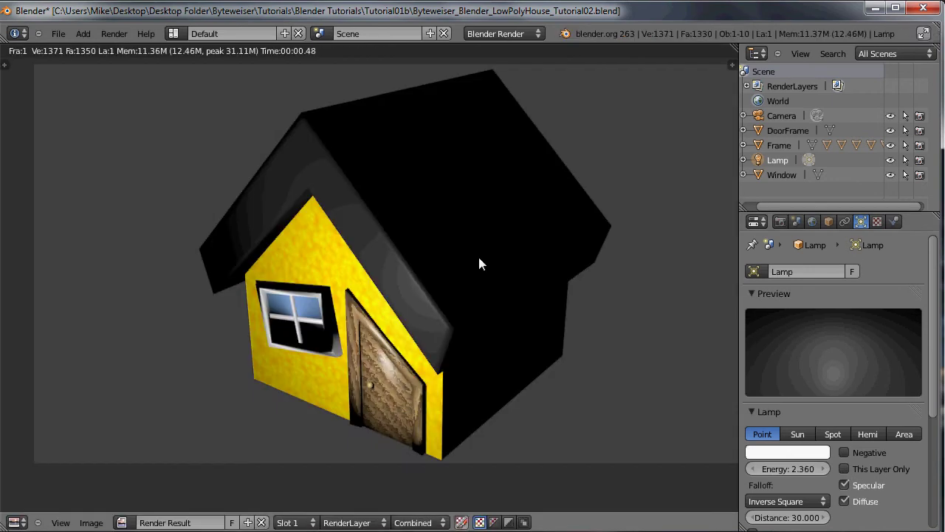
{"action": "key", "text": "F12"}
{"action": "key", "text": "Escape"}
{"action": "scroll", "scroll_direction": "up", "scroll_amount": 3}
{"action": "middle_click", "coordinate": [339, 131]}
{"action": "right_click", "coordinate": [308, 141]}
{"action": "right_click", "coordinate": [307, 141]}
{"action": "middle_click", "coordinate": [326, 124]}
{"action": "middle_click", "coordinate": [251, 158]}
{"action": "scroll", "scroll_direction": "down", "scroll_amount": 3}
{"action": "middle_click", "coordinate": [305, 119]}
{"action": "key", "text": "Escape"}
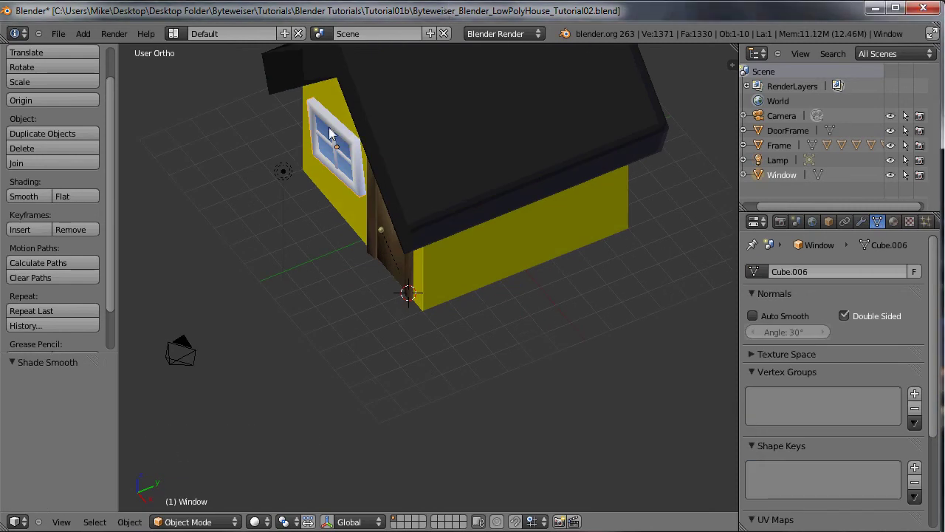
Set the lamp's Energy back to 1.
{"action": "right_click", "coordinate": [285, 178]}
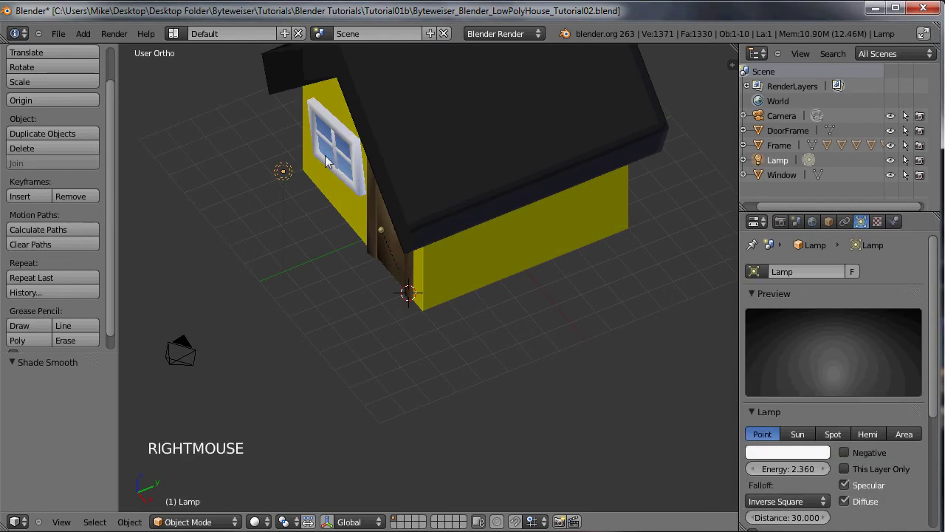
{"action": "left_click", "coordinate": [801, 473]}
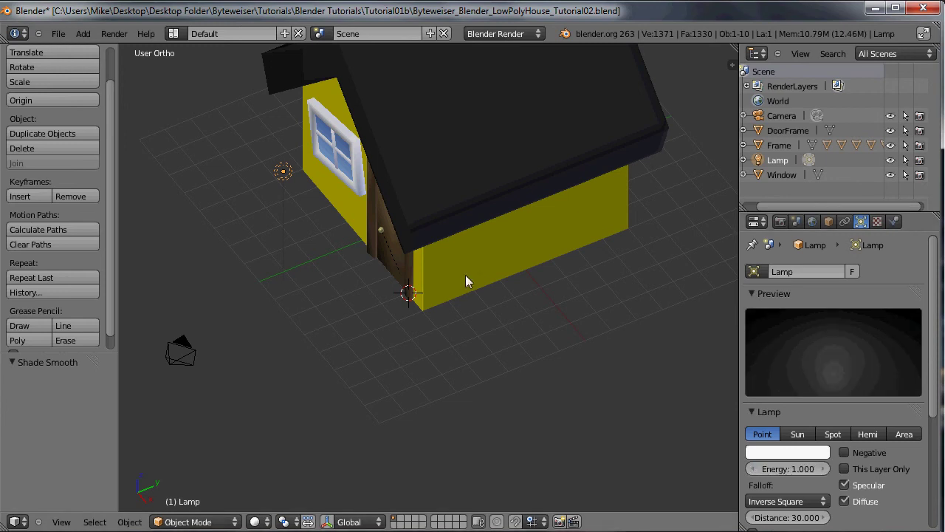
{"action": "middle_click", "coordinate": [300, 136]}
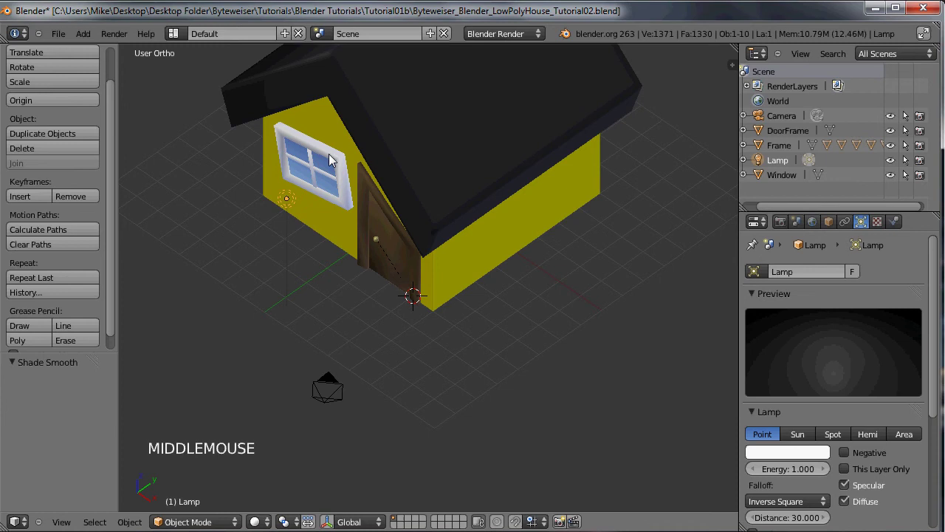
Recalculate the Window mesh normals in Edit Mode and confirm the glass and frame with a render.
{"action": "right_click", "coordinate": [331, 161]}
{"action": "key", "text": "Tab"}
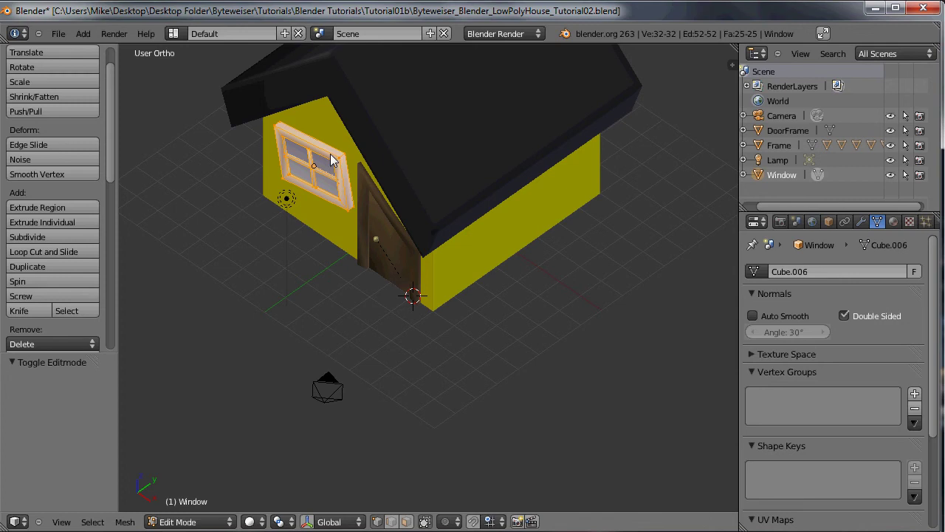
{"action": "left_click", "coordinate": [120, 210]}
{"action": "left_click", "coordinate": [70, 263]}
{"action": "left_click", "coordinate": [121, 179]}
{"action": "key", "text": "Tab"}
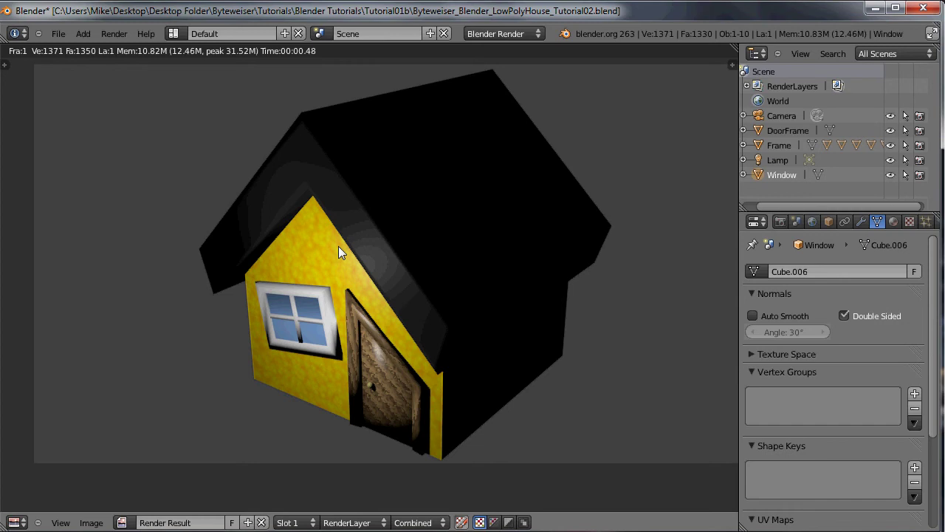
{"action": "key", "text": "Escape"}
{"action": "middle_click", "coordinate": [299, 232]}
{"action": "middle_click", "coordinate": [272, 203]}
{"action": "scroll", "scroll_direction": "down", "scroll_amount": 3}
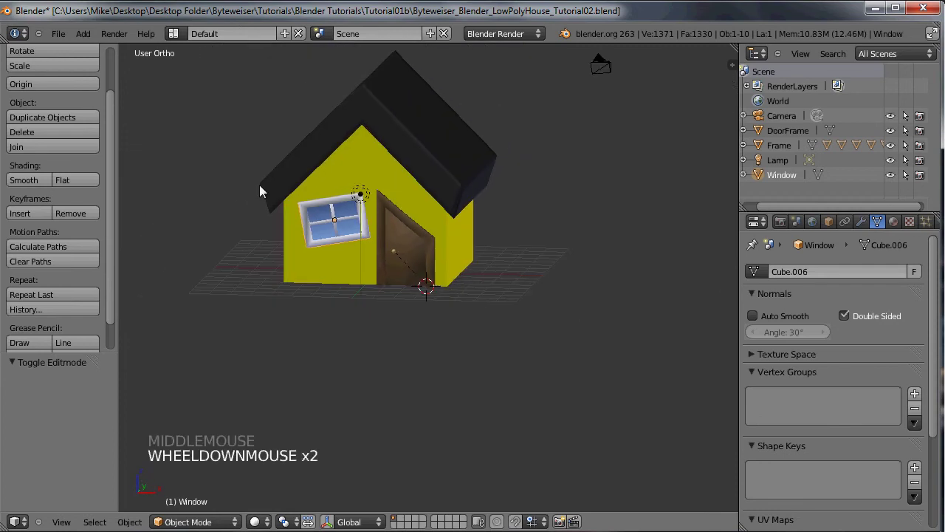
Add a cube and slide it 8.118 along X to the ground beside the house's front-left corner.
{"action": "key", "text": "shift+a"}
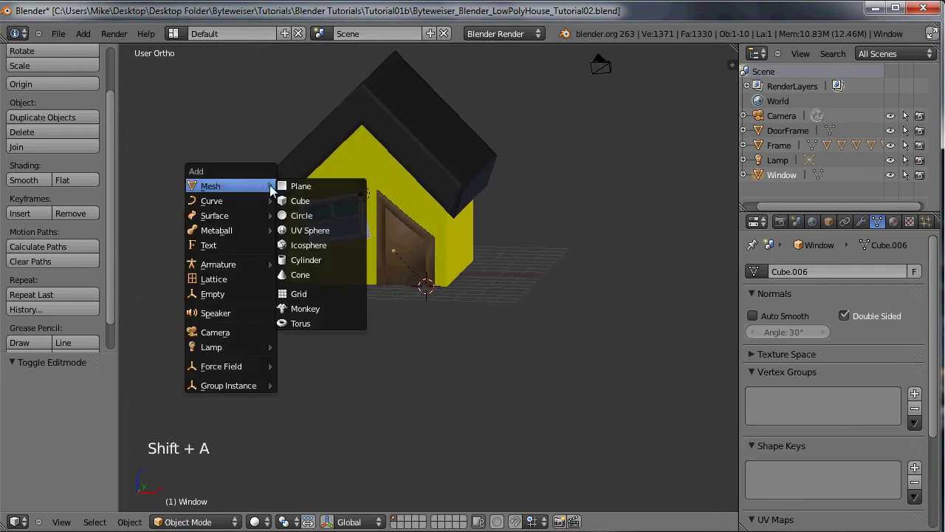
{"action": "middle_click", "coordinate": [304, 226]}
{"action": "key", "text": "g"}
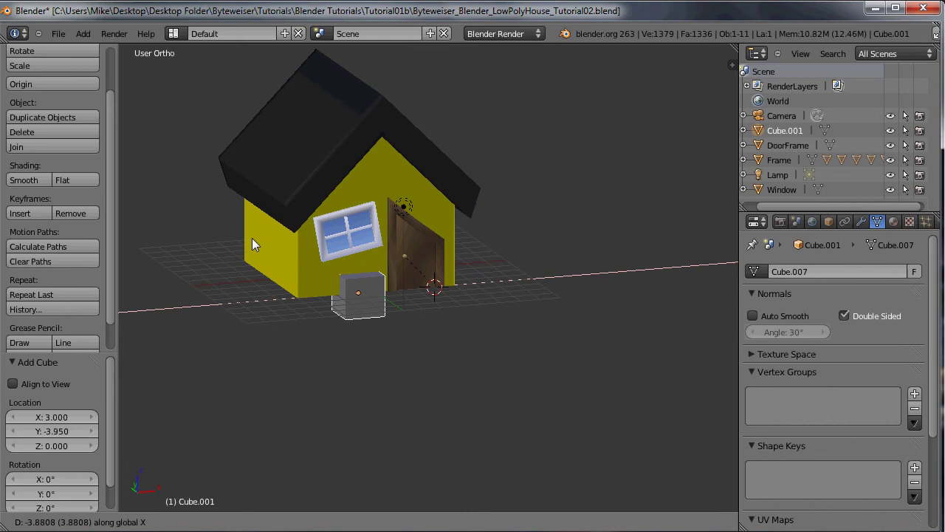
{"action": "left_click", "coordinate": [386, 223]}
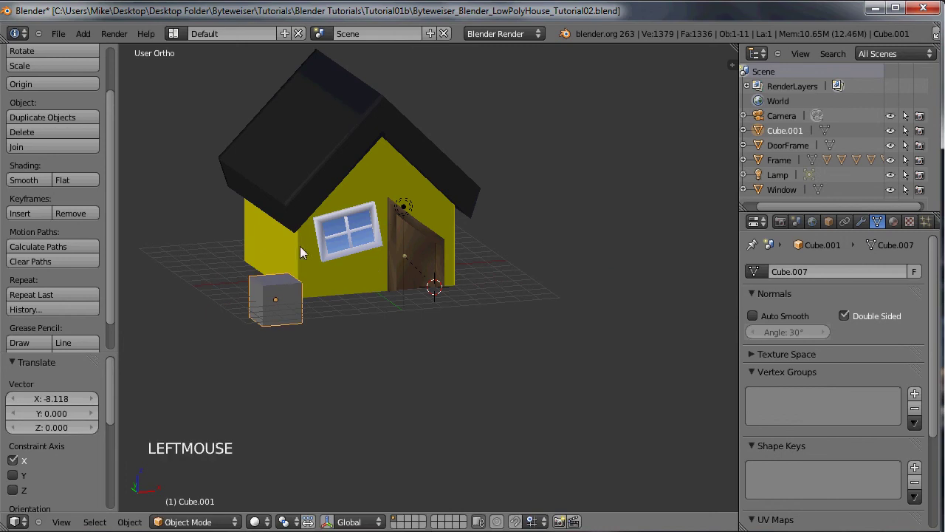
{"action": "middle_click", "coordinate": [347, 239]}
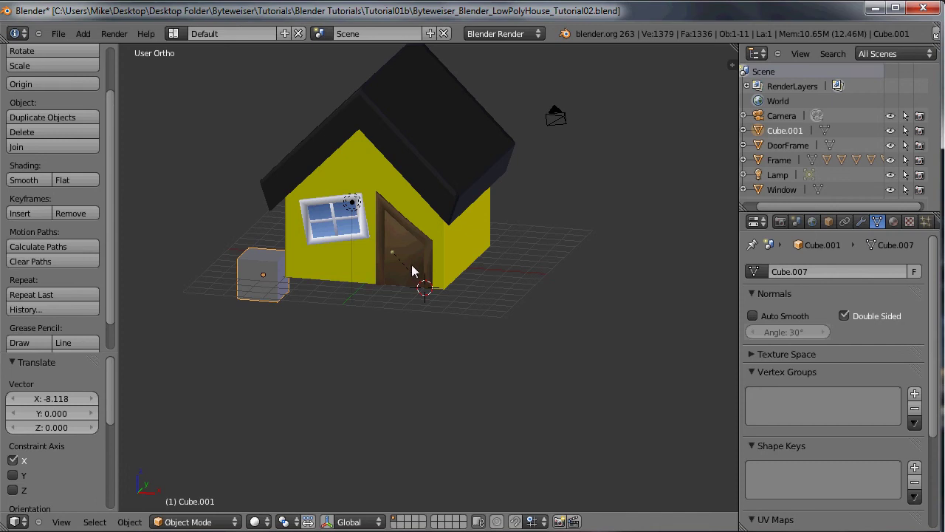
{"action": "scroll", "scroll_direction": "up", "scroll_amount": 3}
{"action": "middle_click", "coordinate": [297, 288]}
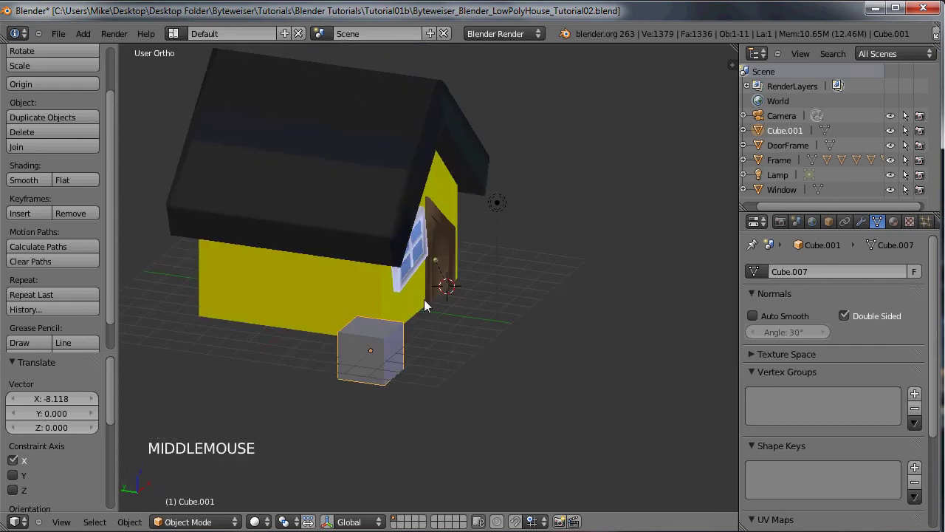
In Edit Mode, select the cube's top face and lower it along Z to flatten the cube.
{"action": "middle_click", "coordinate": [430, 341]}
{"action": "middle_click", "coordinate": [355, 301]}
{"action": "middle_click", "coordinate": [302, 273]}
{"action": "key", "text": "Tab"}
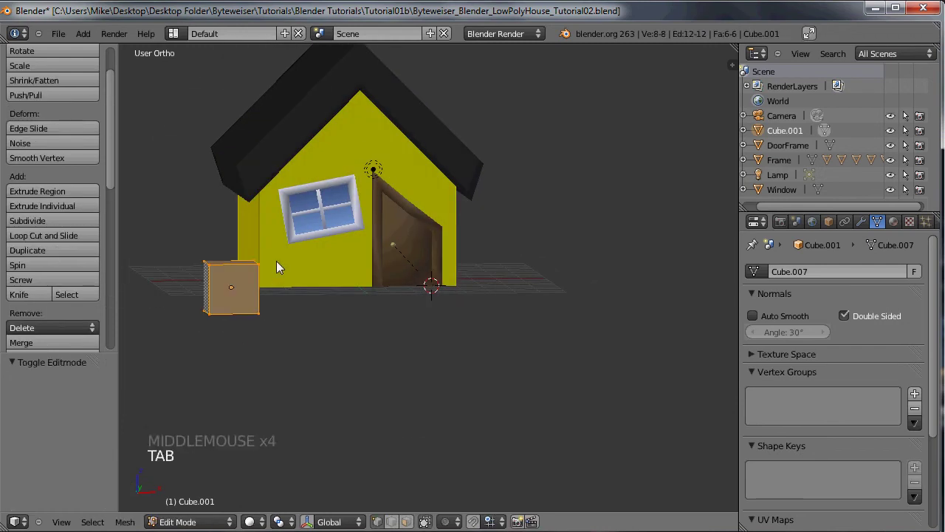
{"action": "key", "text": "g"}
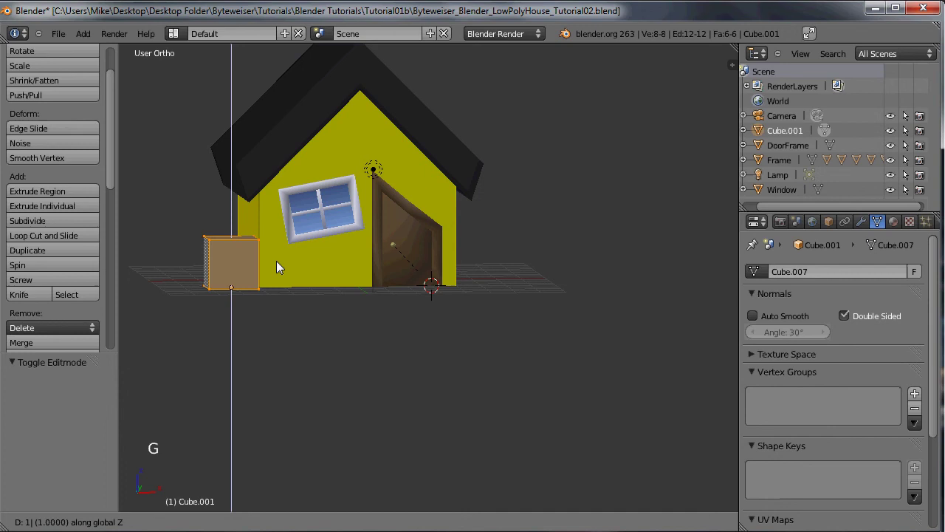
{"action": "middle_click", "coordinate": [245, 269]}
{"action": "middle_click", "coordinate": [333, 263]}
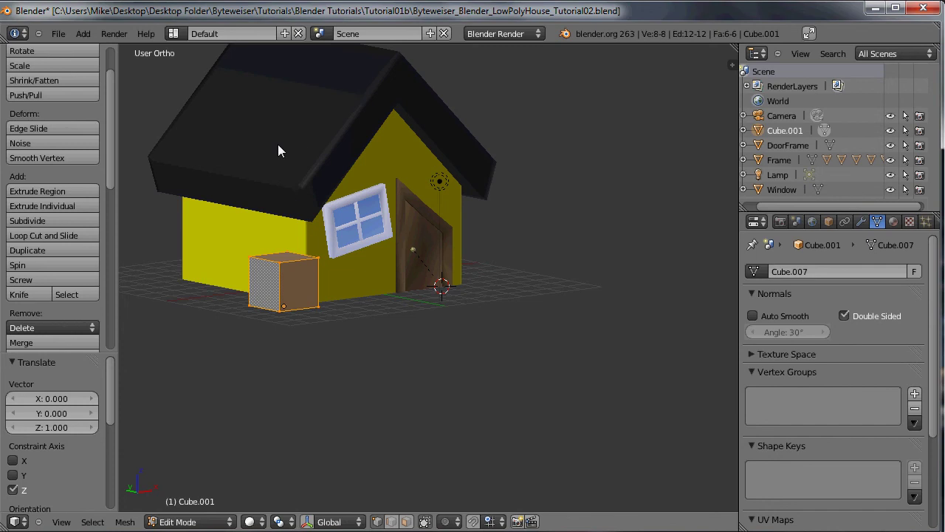
{"action": "middle_click", "coordinate": [248, 185]}
{"action": "middle_click", "coordinate": [391, 225]}
{"action": "middle_click", "coordinate": [365, 211]}
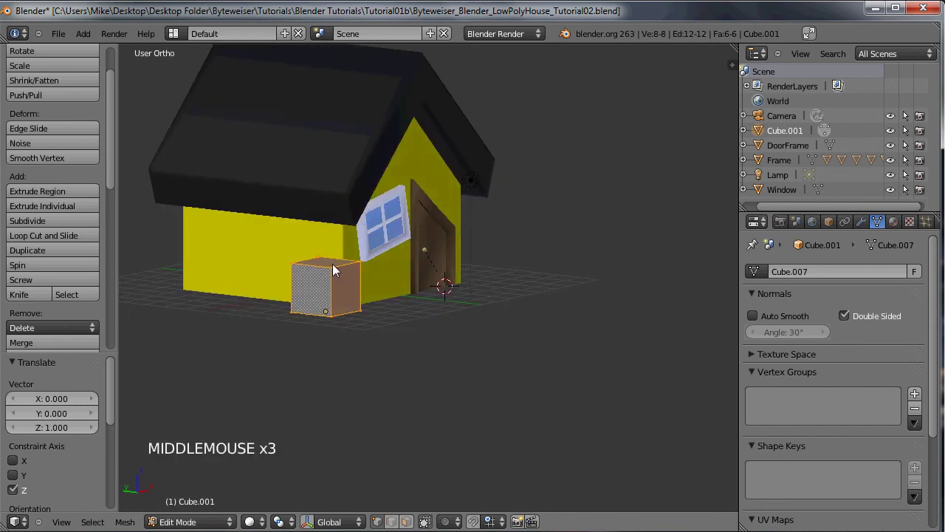
{"action": "right_click", "coordinate": [323, 273]}
{"action": "middle_click", "coordinate": [303, 281]}
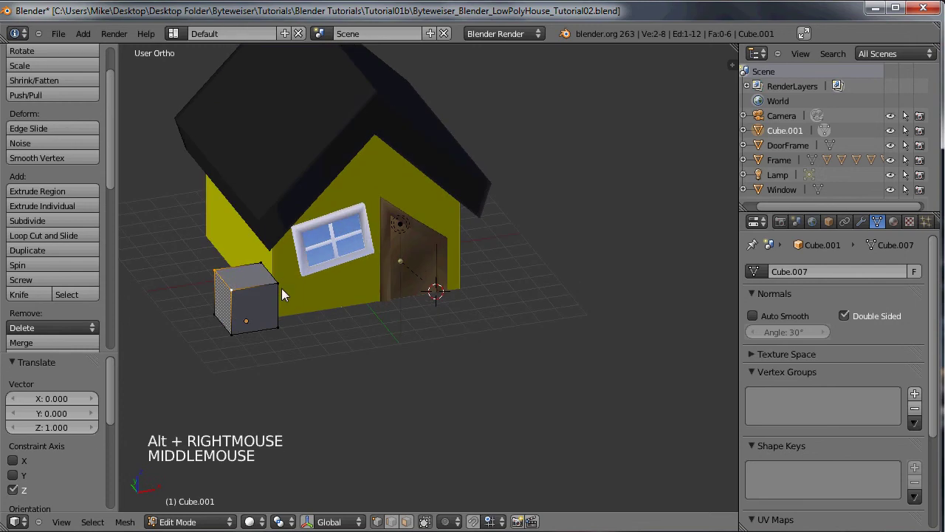
{"action": "key", "text": "b"}
{"action": "middle_click", "coordinate": [236, 249]}
{"action": "middle_click", "coordinate": [285, 211]}
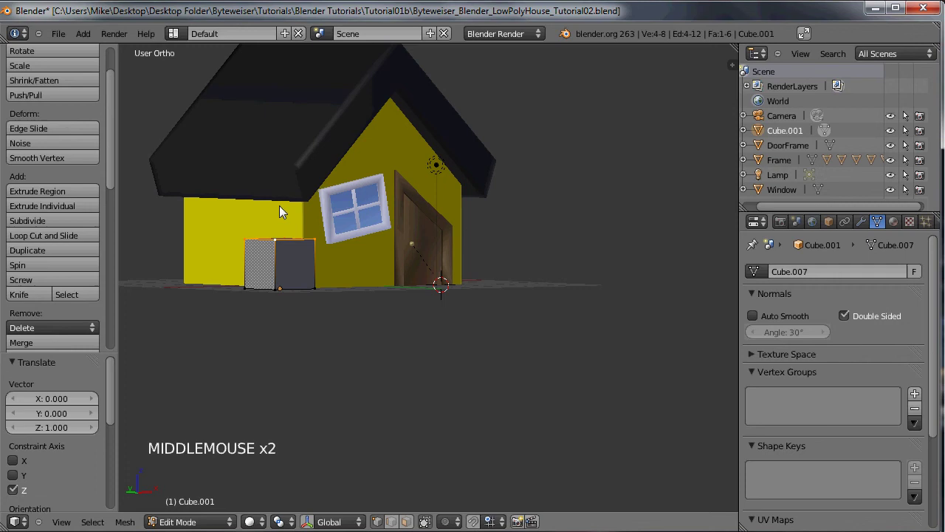
{"action": "key", "text": "g"}
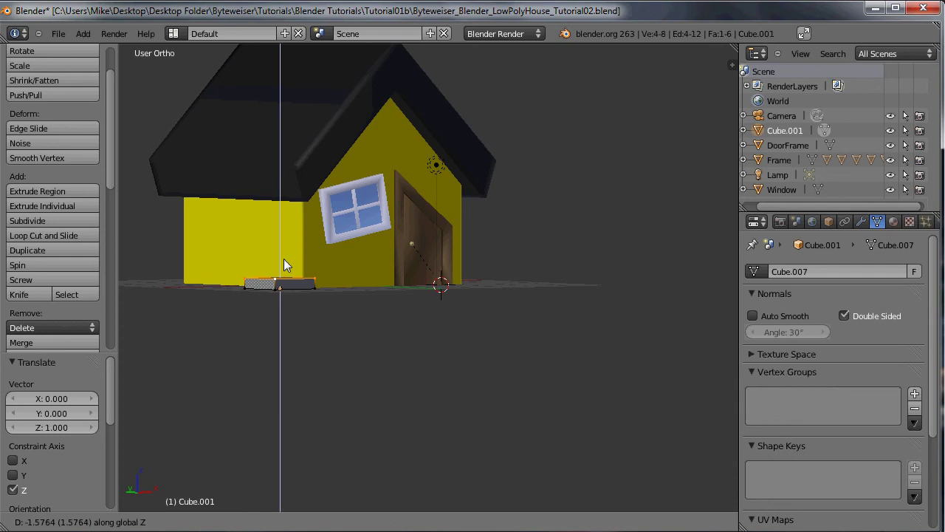
{"action": "left_click", "coordinate": [308, 246]}
Extrude the top face upward in several sections into a tall chimney column (final extrude 6.878 on Z) and select all.
{"action": "key", "text": "e"}
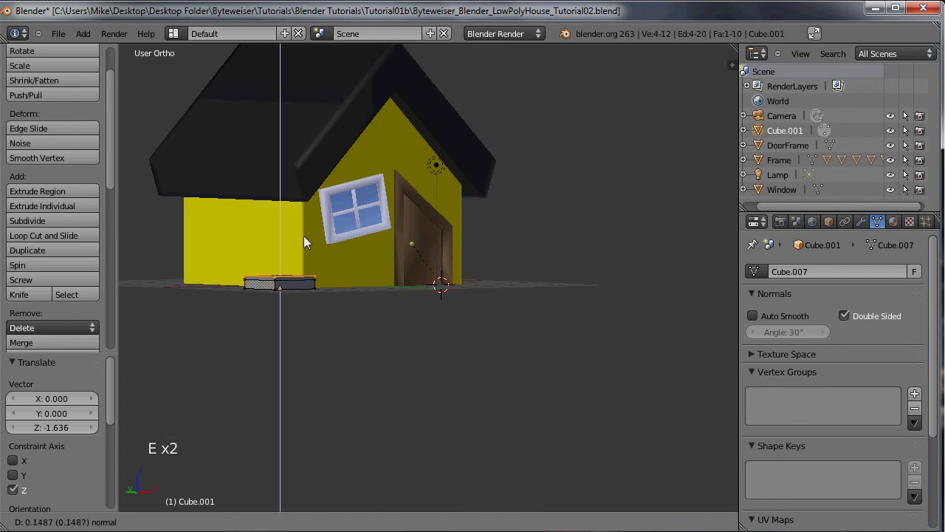
{"action": "left_click", "coordinate": [311, 227]}
{"action": "key", "text": "e"}
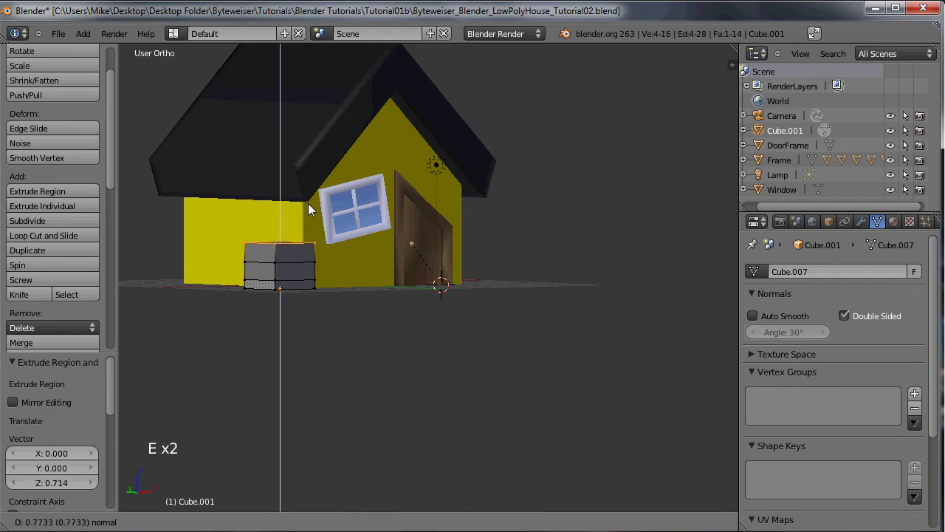
{"action": "left_click", "coordinate": [313, 208]}
{"action": "key", "text": "e"}
{"action": "left_click", "coordinate": [339, 180]}
{"action": "scroll", "scroll_direction": "down", "scroll_amount": 3}
{"action": "middle_click", "coordinate": [382, 133]}
{"action": "scroll", "scroll_direction": "up", "scroll_amount": 3}
{"action": "key", "text": "e"}
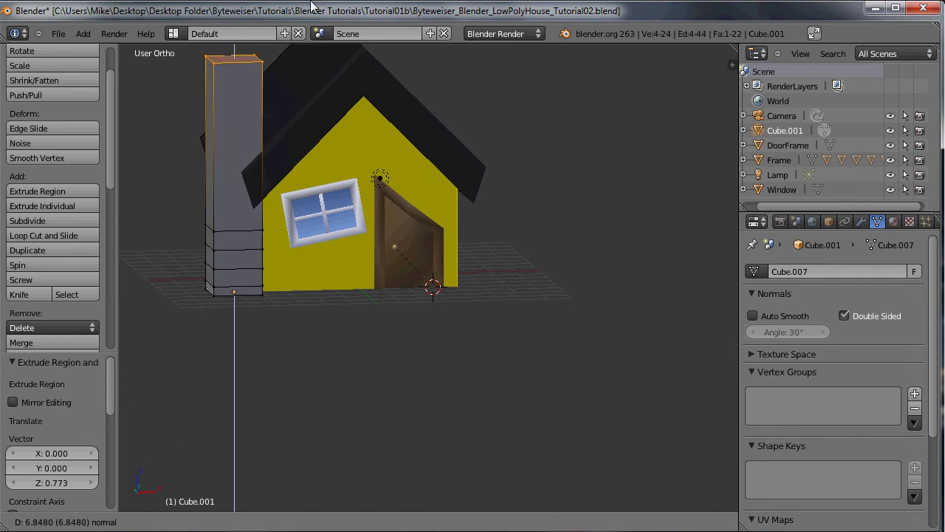
{"action": "left_click", "coordinate": [301, 76]}
{"action": "middle_click", "coordinate": [269, 141]}
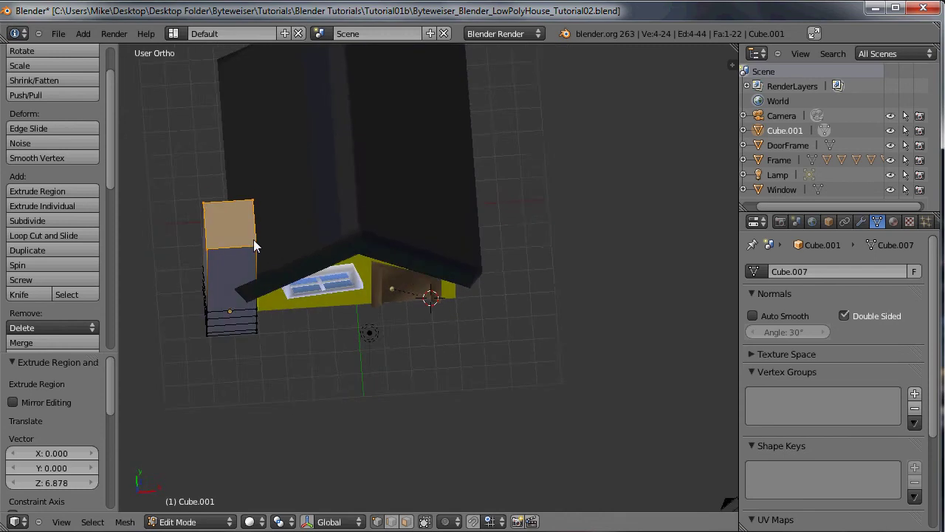
{"action": "scroll", "scroll_direction": "down", "scroll_amount": 3}
{"action": "scroll", "scroll_direction": "down", "scroll_amount": 3}
{"action": "middle_click", "coordinate": [322, 142]}
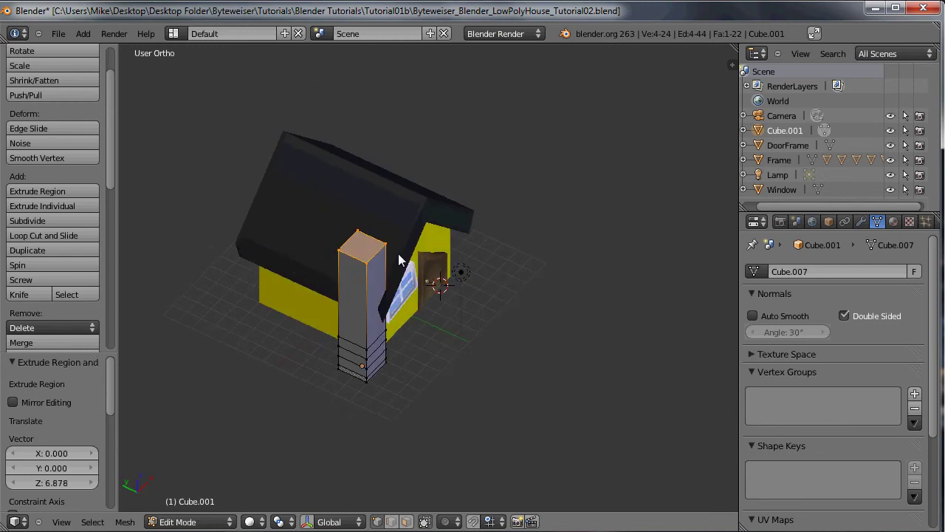
{"action": "key", "text": "a"}
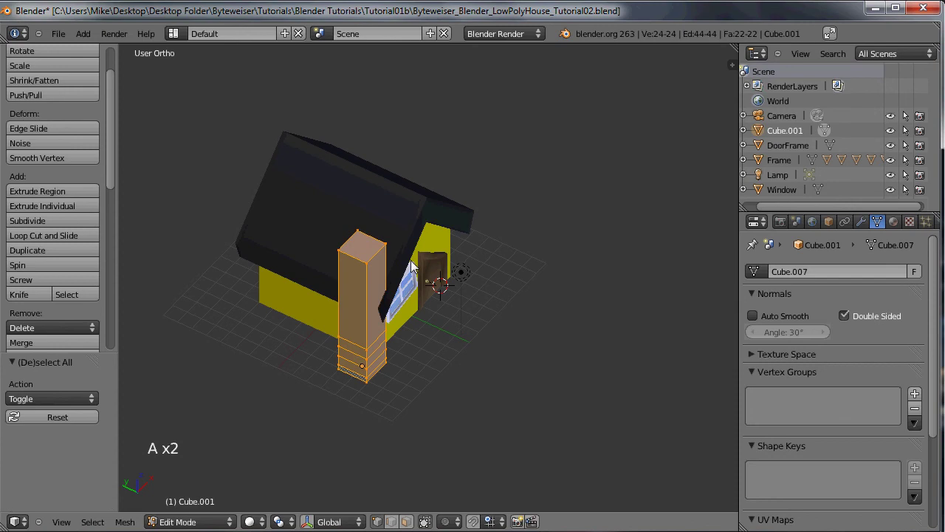
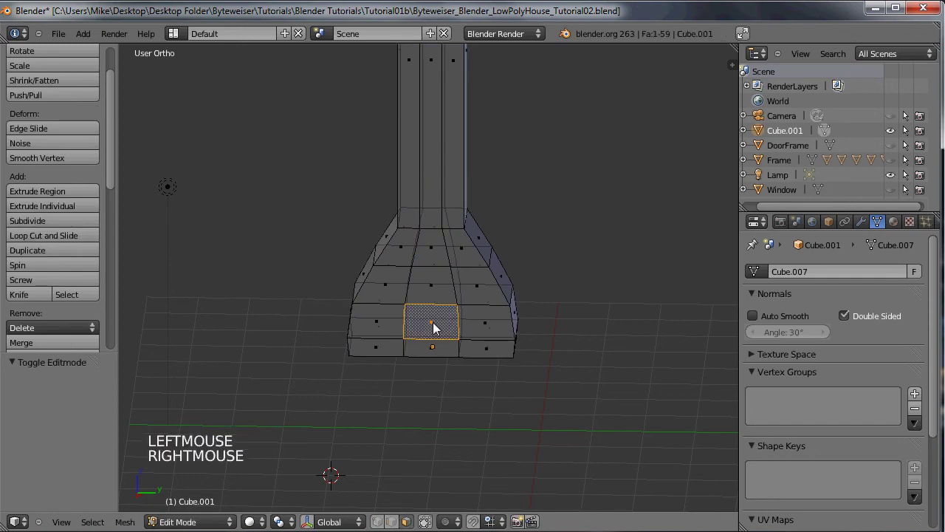
Delete a base face, push the opening's edges in along X and fill the gap to form a recessed fireplace hole.
{"action": "key", "text": "Delete"}
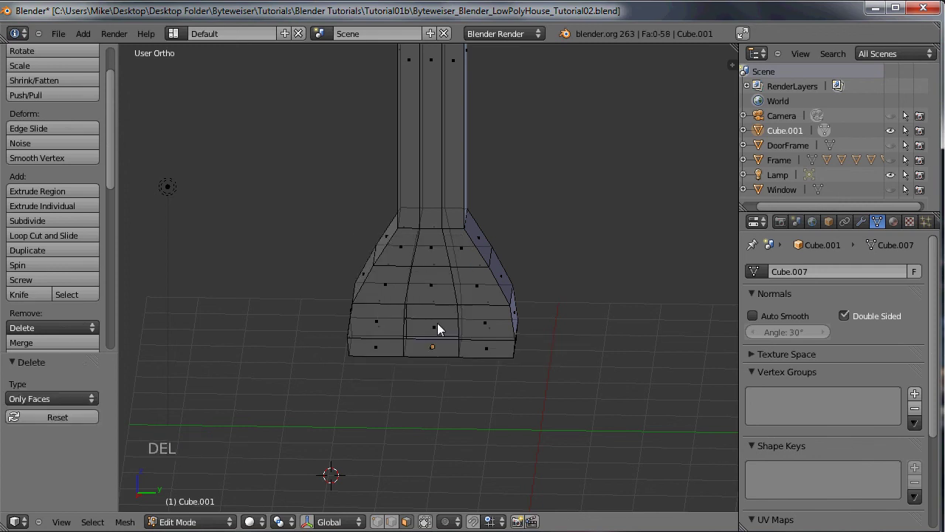
{"action": "middle_click", "coordinate": [460, 301]}
{"action": "left_click", "coordinate": [526, 400]}
{"action": "middle_click", "coordinate": [537, 361]}
{"action": "scroll", "scroll_direction": "up", "scroll_amount": 3}
{"action": "key", "text": "ctrl+KP_6"}
{"action": "key", "text": "ctrl+KP_6"}
{"action": "key", "text": "ctrl+KP_6"}
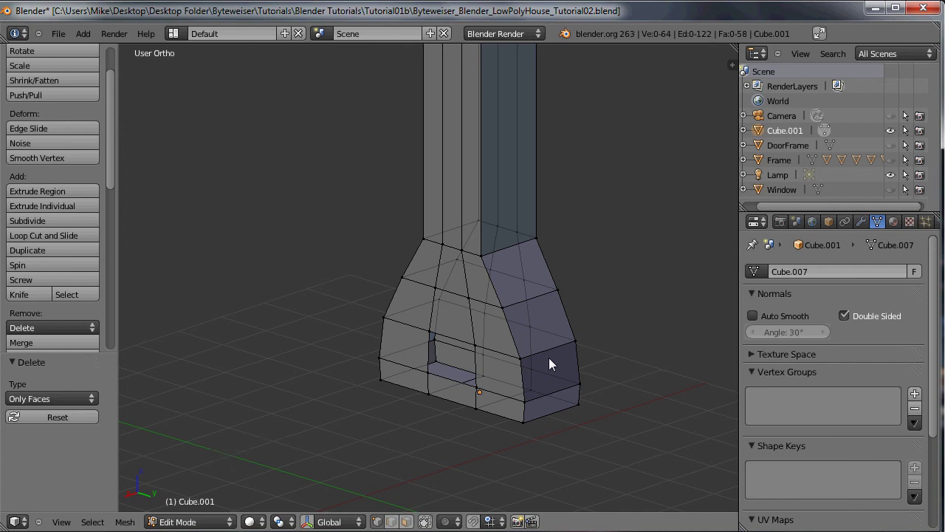
{"action": "scroll", "scroll_direction": "up", "scroll_amount": 3}
{"action": "right_click", "coordinate": [435, 374]}
{"action": "right_click", "coordinate": [511, 471]}
{"action": "right_click", "coordinate": [508, 468]}
{"action": "right_click", "coordinate": [474, 423]}
{"action": "key", "text": "e"}
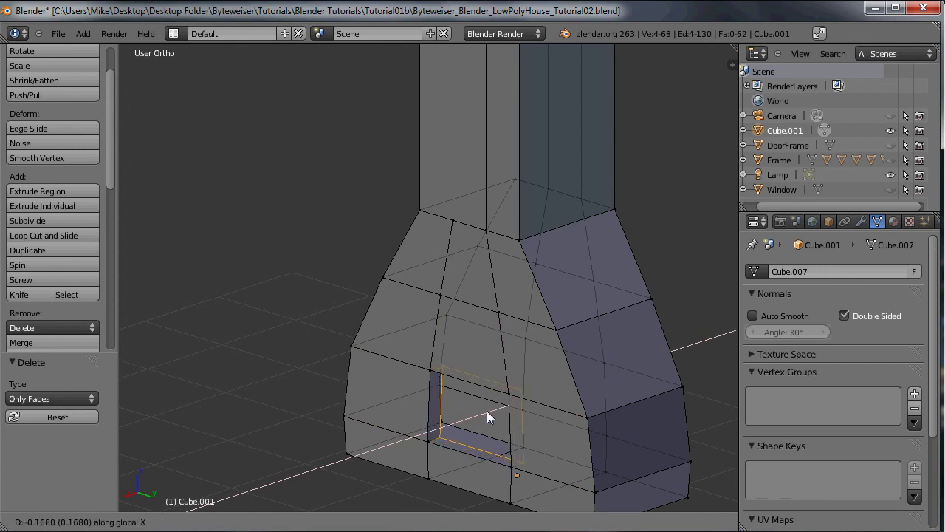
{"action": "left_click", "coordinate": [496, 415]}
{"action": "key", "text": "f"}
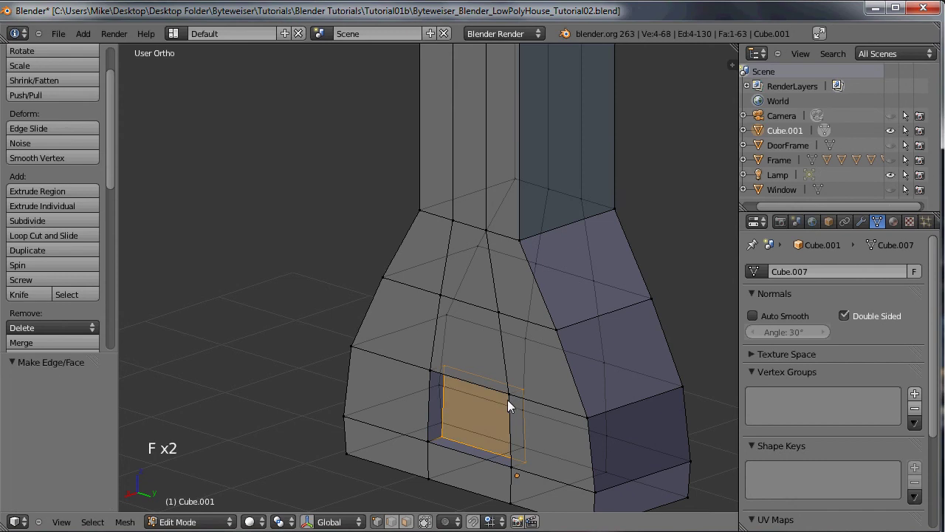
Recalculate the chimney's normals and set it to Smooth shading.
{"action": "key", "text": "Tab"}
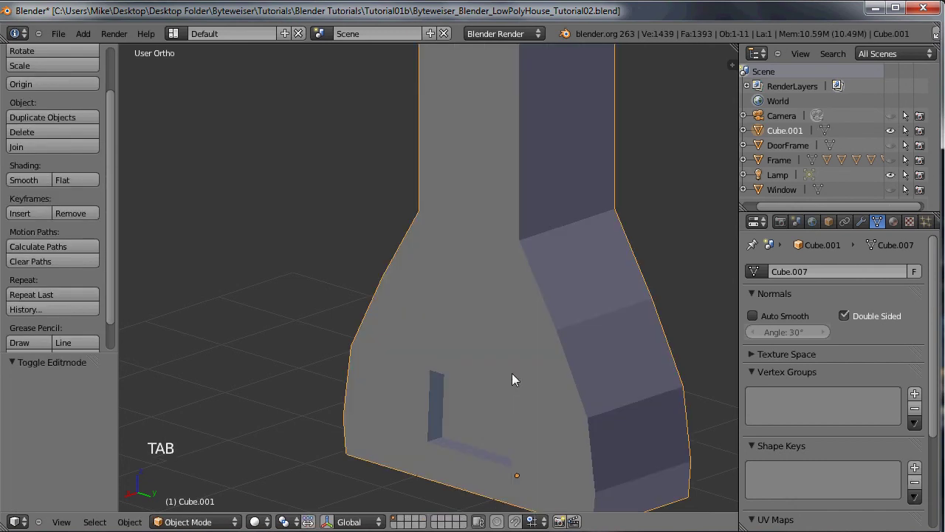
{"action": "left_click", "coordinate": [32, 182]}
{"action": "scroll", "scroll_direction": "down", "scroll_amount": 3}
{"action": "key", "text": "Tab"}
{"action": "key", "text": "a"}
{"action": "key", "text": "a"}
{"action": "left_click", "coordinate": [118, 209]}
{"action": "left_click", "coordinate": [59, 201]}
{"action": "key", "text": "Tab"}
{"action": "middle_click", "coordinate": [452, 203]}
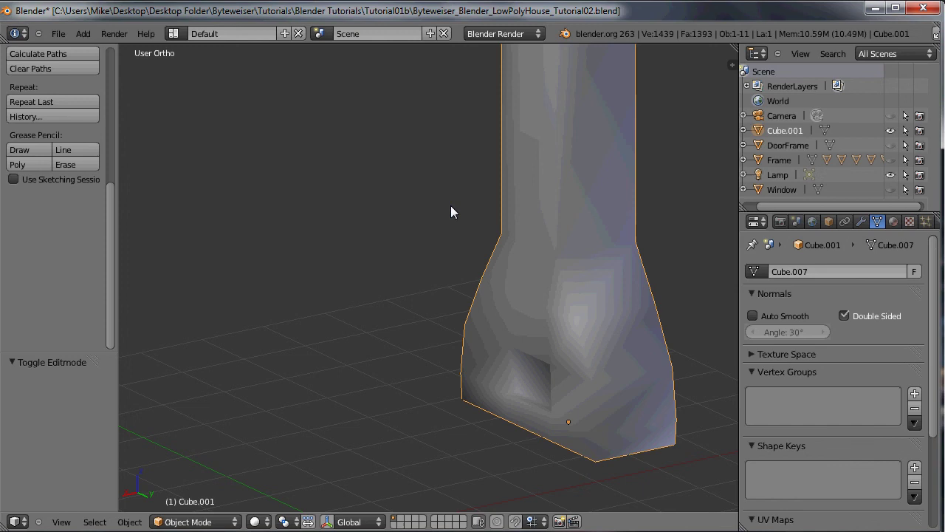
{"action": "scroll", "scroll_direction": "down", "scroll_amount": 3}
Create a new material named Chimney with a red diffuse colour at intensity 1.0.
{"action": "left_click", "coordinate": [900, 225]}
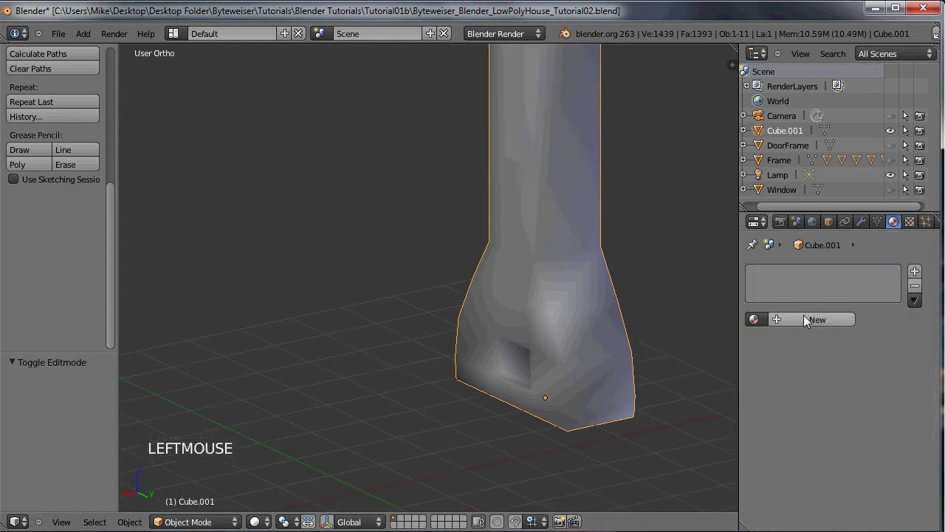
{"action": "left_click", "coordinate": [810, 324]}
{"action": "left_click", "coordinate": [798, 322]}
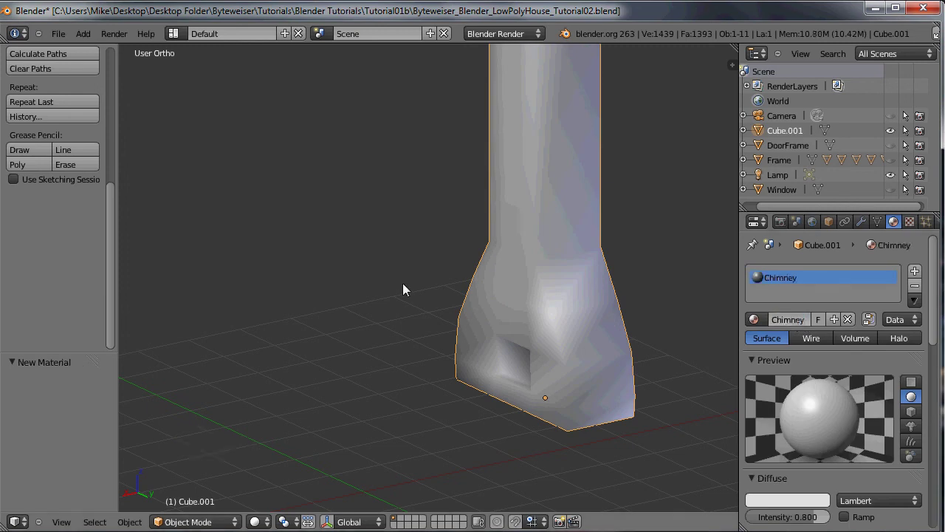
{"action": "left_click", "coordinate": [801, 503]}
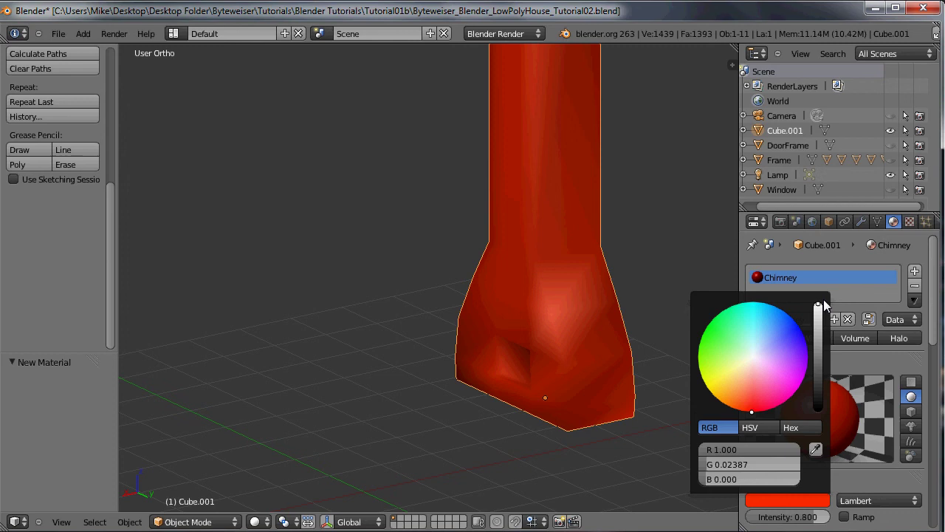
{"action": "left_click", "coordinate": [826, 521]}
{"action": "scroll", "scroll_direction": "down", "scroll_amount": 3}
{"action": "middle_click", "coordinate": [391, 303]}
{"action": "middle_click", "coordinate": [375, 294]}
{"action": "middle_click", "coordinate": [311, 222]}
Unhide the house, select the chimney and bring up its transform values in the Properties shelf.
{"action": "scroll", "scroll_direction": "down", "scroll_amount": 3}
{"action": "key", "text": "alt+h"}
{"action": "middle_click", "coordinate": [453, 285]}
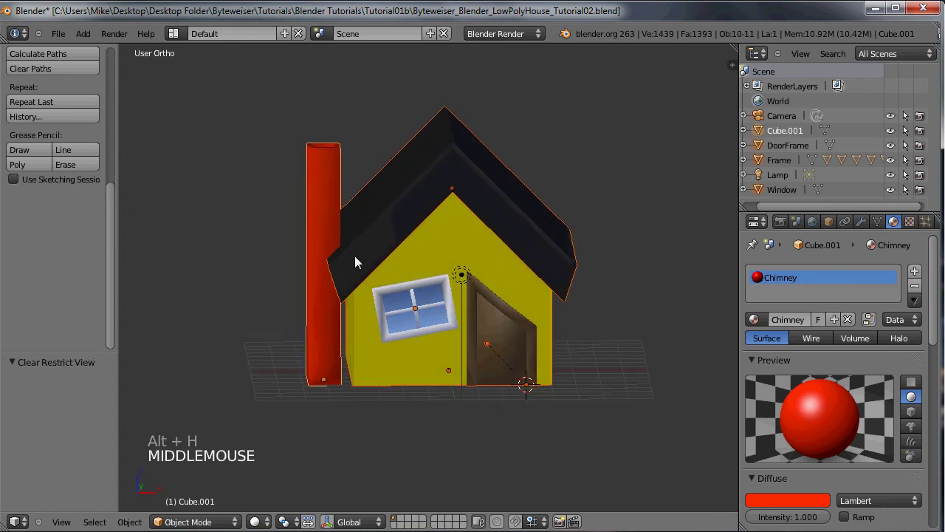
{"action": "right_click", "coordinate": [335, 187]}
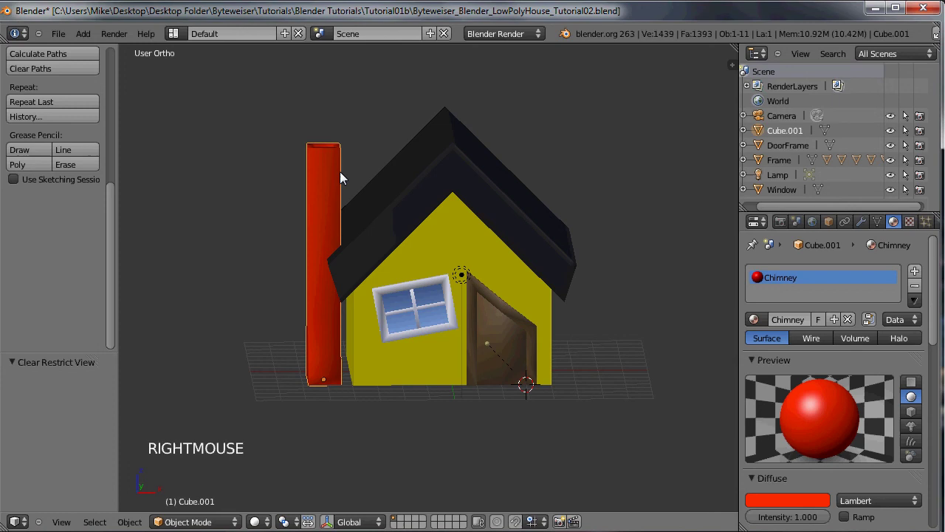
{"action": "key", "text": "g"}
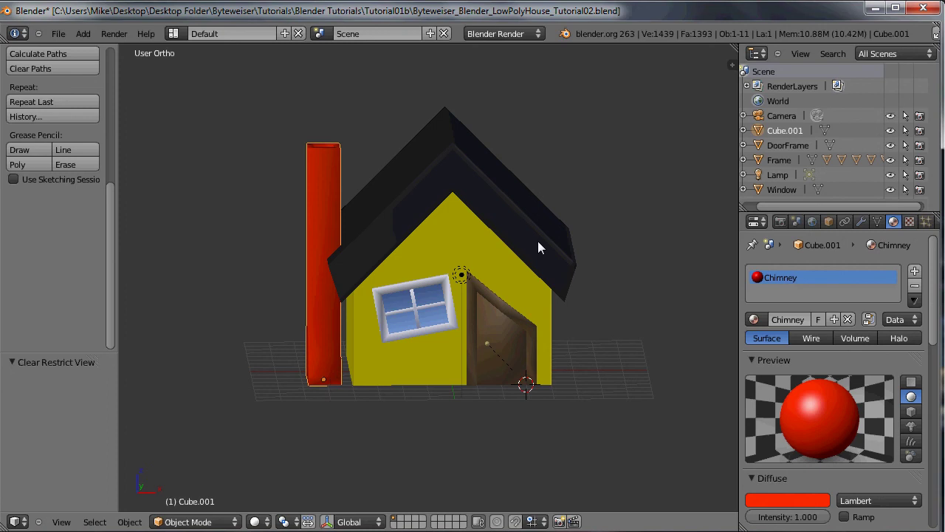
{"action": "key", "text": "n"}
{"action": "middle_click", "coordinate": [346, 337]}
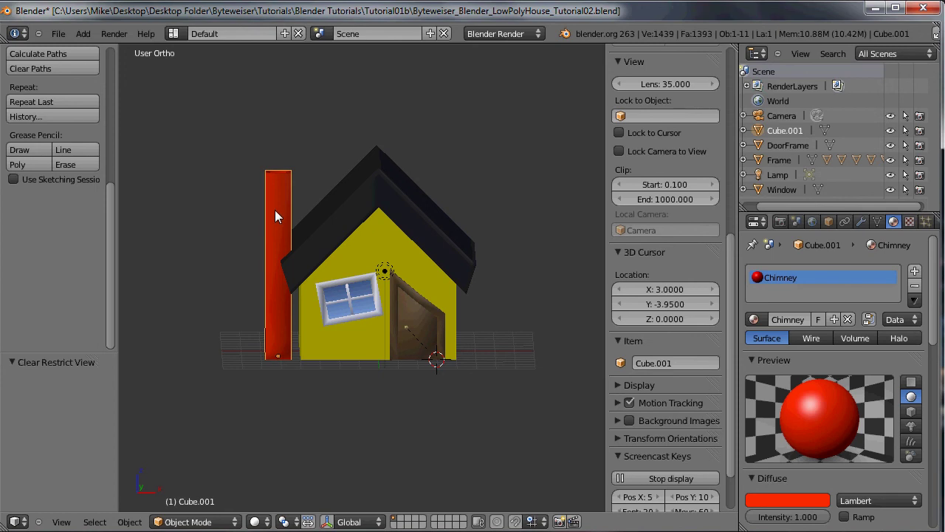
Set the chimney's Location X to -4 so it pokes up through the roof overhang.
{"action": "double_click", "coordinate": [736, 60]}
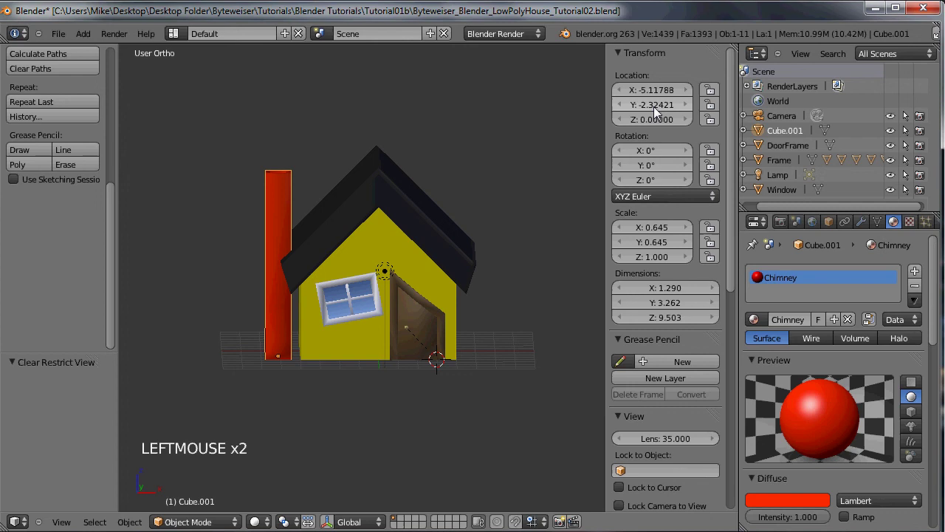
{"action": "left_click", "coordinate": [669, 106]}
{"action": "left_click", "coordinate": [659, 98]}
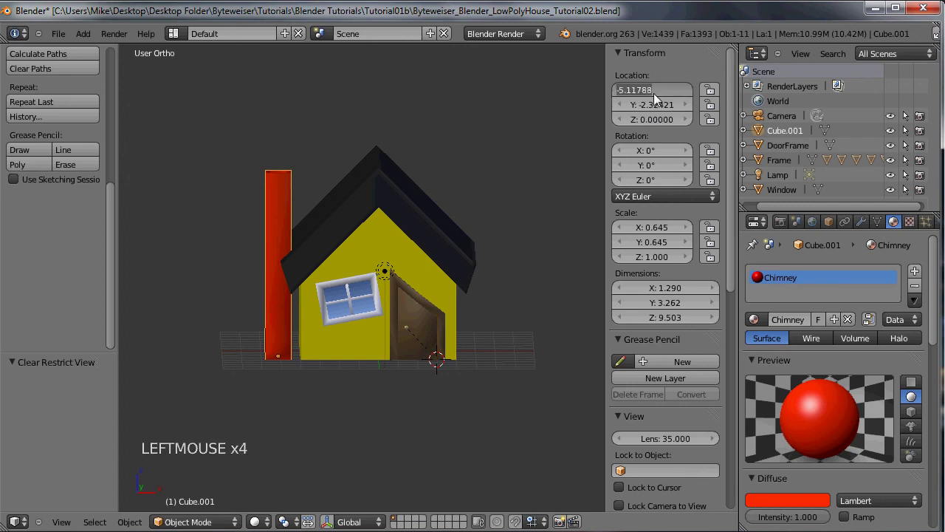
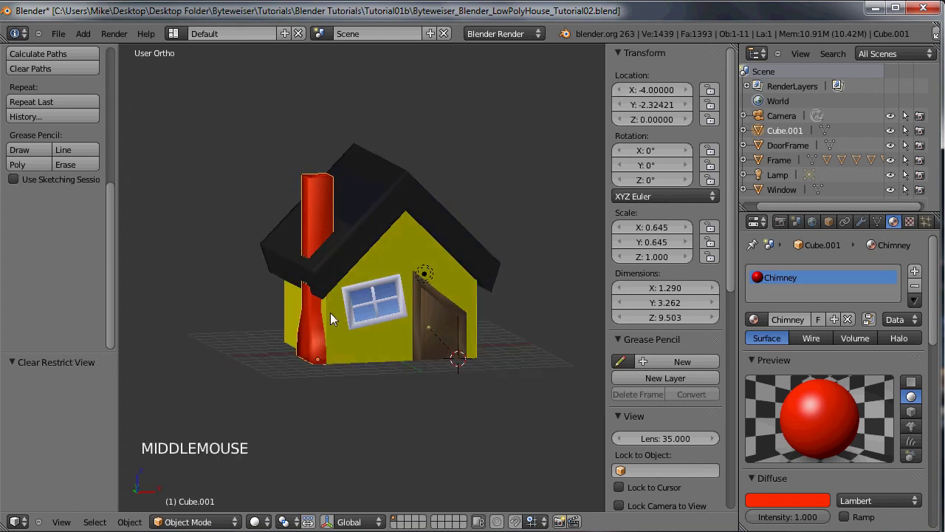
{"action": "middle_click", "coordinate": [280, 372]}
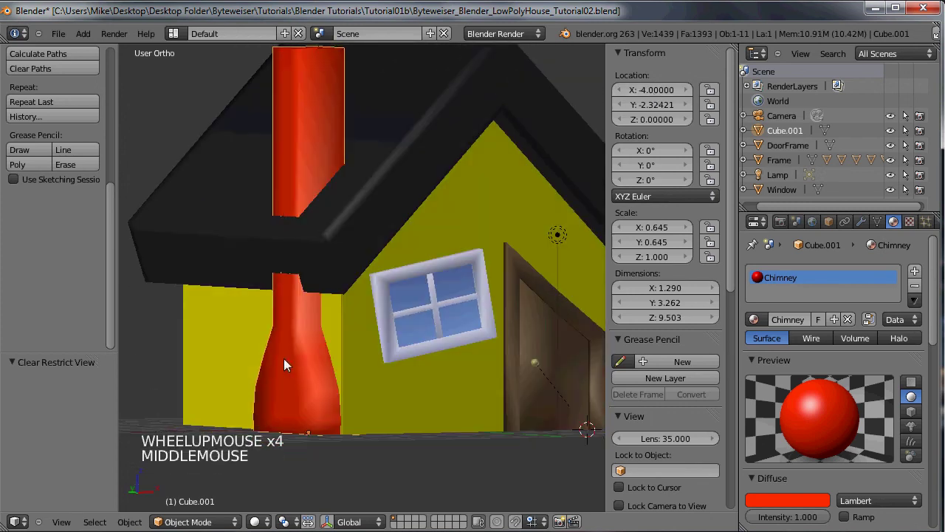
{"action": "middle_click", "coordinate": [308, 307]}
{"action": "middle_click", "coordinate": [260, 291]}
Hide the roof, slide the chimney 0.526 along Y to about -1.80, then show the roof again.
{"action": "right_click", "coordinate": [321, 229]}
{"action": "key", "text": "h"}
{"action": "middle_click", "coordinate": [369, 167]}
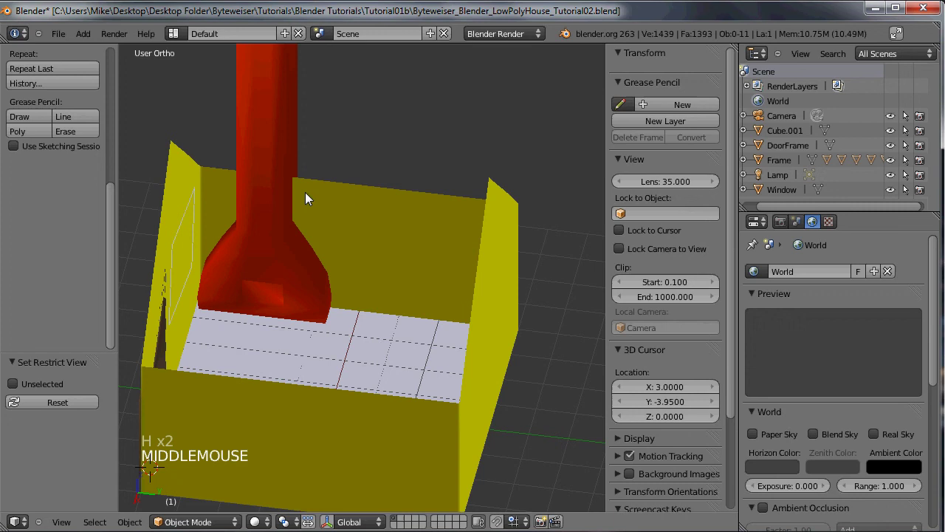
{"action": "right_click", "coordinate": [305, 138]}
{"action": "key", "text": "g"}
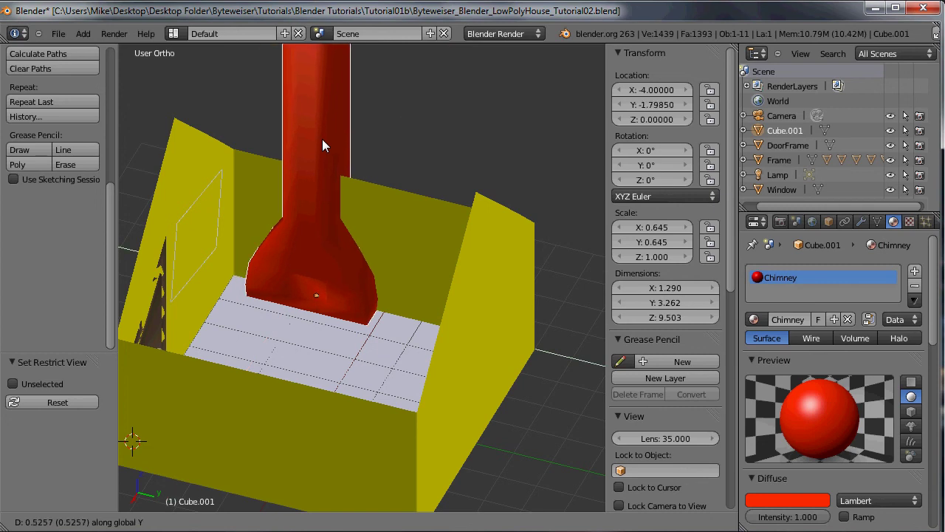
{"action": "left_click", "coordinate": [324, 146]}
{"action": "middle_click", "coordinate": [299, 181]}
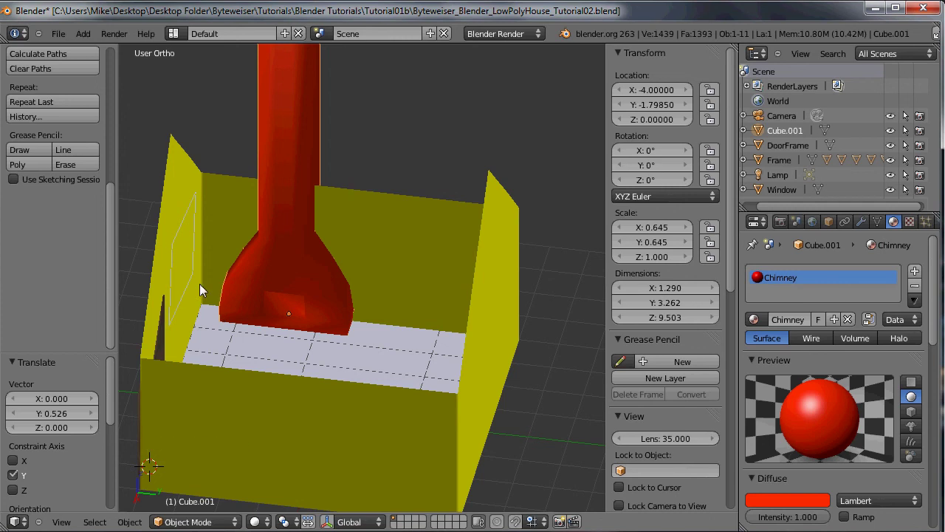
{"action": "middle_click", "coordinate": [205, 277]}
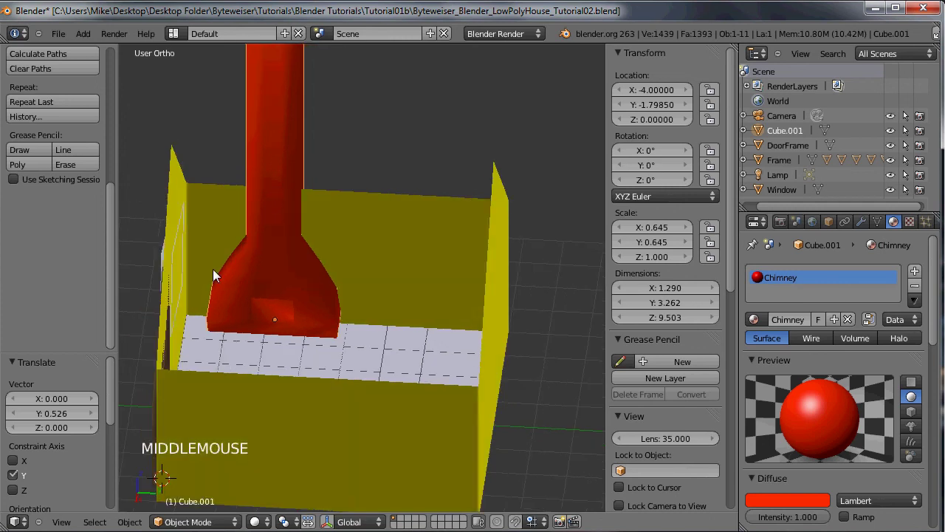
{"action": "key", "text": "alt+h"}
{"action": "middle_click", "coordinate": [192, 252]}
{"action": "scroll", "scroll_direction": "down", "scroll_amount": 3}
Close the test render, raise the lamp 5.237 on Z and test-render again.
{"action": "middle_click", "coordinate": [297, 228]}
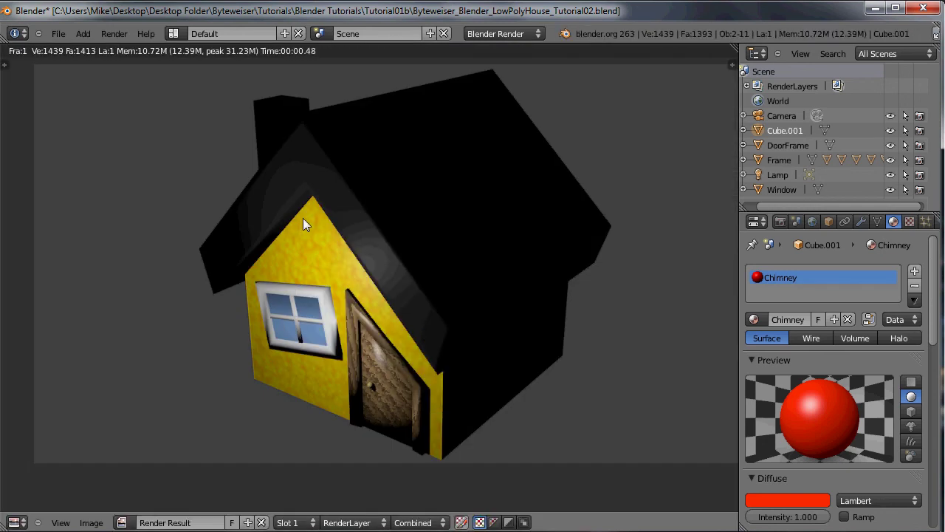
{"action": "key", "text": "Escape"}
{"action": "scroll", "scroll_direction": "down", "scroll_amount": 3}
{"action": "middle_click", "coordinate": [383, 256]}
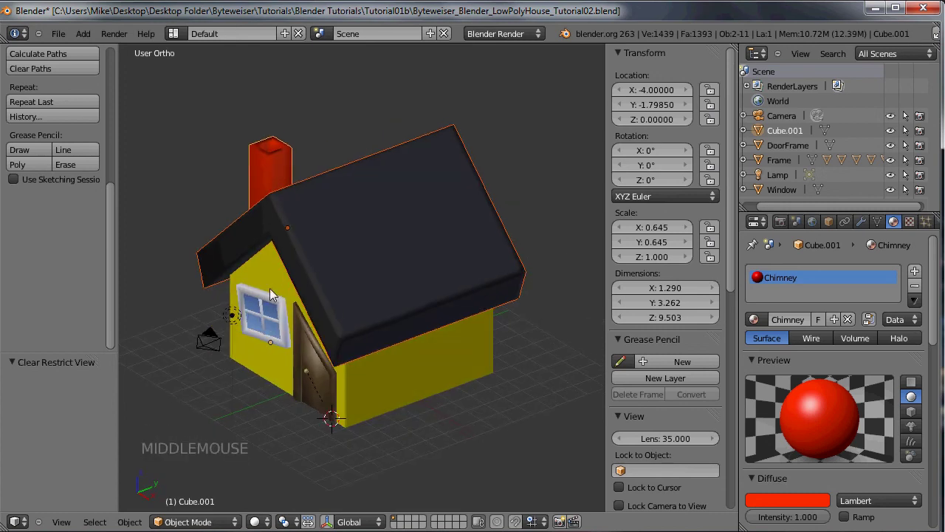
{"action": "right_click", "coordinate": [267, 290]}
{"action": "key", "text": "g"}
{"action": "left_click", "coordinate": [272, 201]}
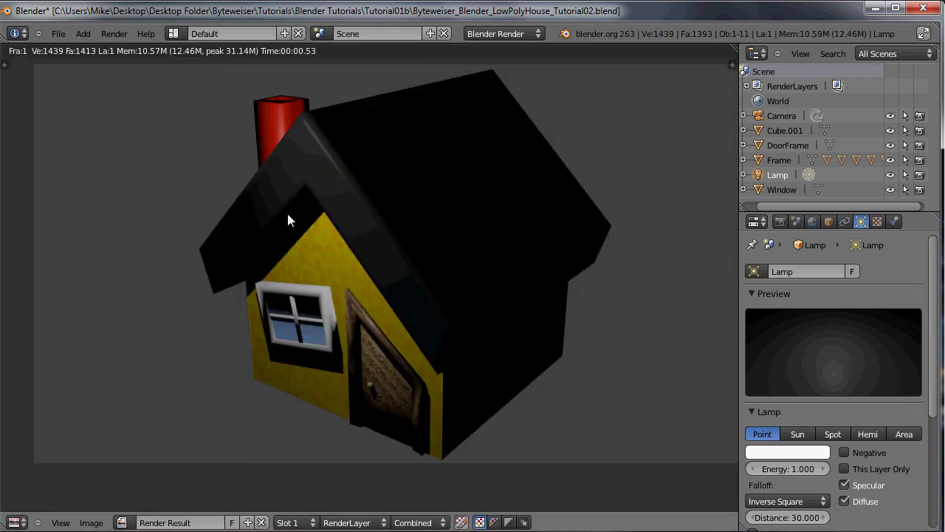
{"action": "key", "text": "Escape"}
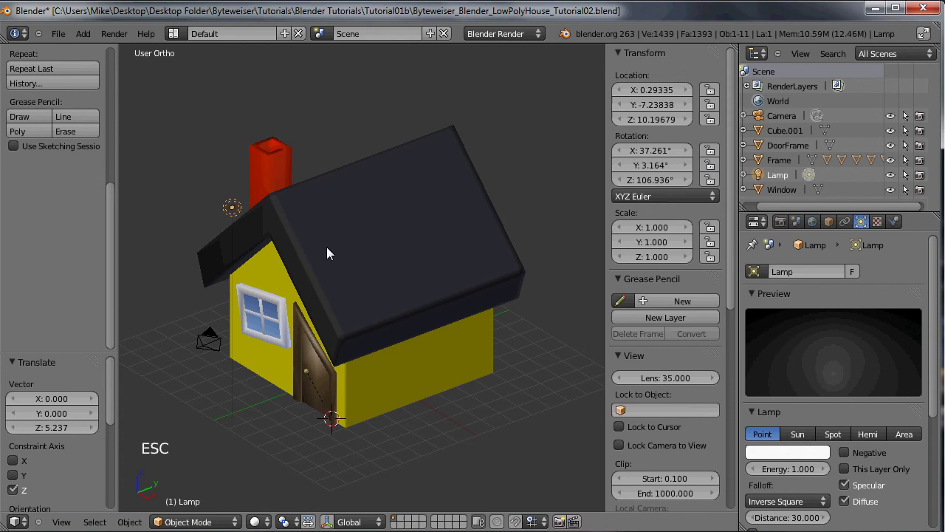
Select the lamp so it can be removed from the scene.
{"action": "middle_click", "coordinate": [265, 218]}
{"action": "scroll", "scroll_direction": "down", "scroll_amount": 3}
{"action": "key", "text": "g"}
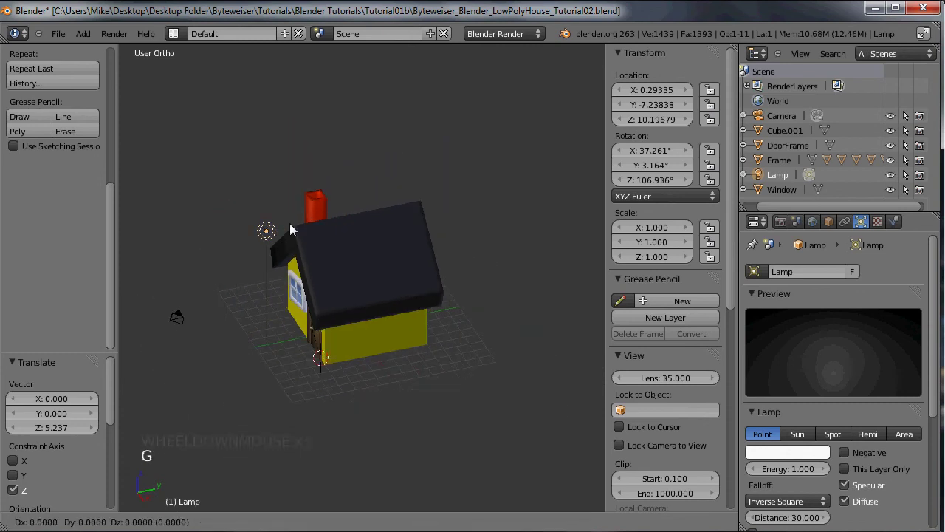
{"action": "middle_click", "coordinate": [374, 214]}
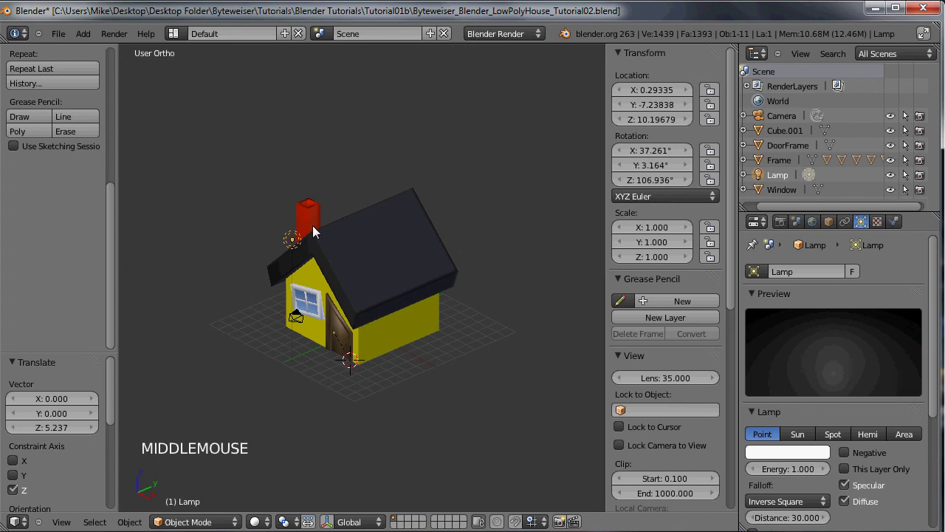
{"action": "right_click", "coordinate": [296, 243]}
{"action": "right_click", "coordinate": [292, 246]}
Delete the lamp from the scene.
{"action": "key", "text": "Delete"}
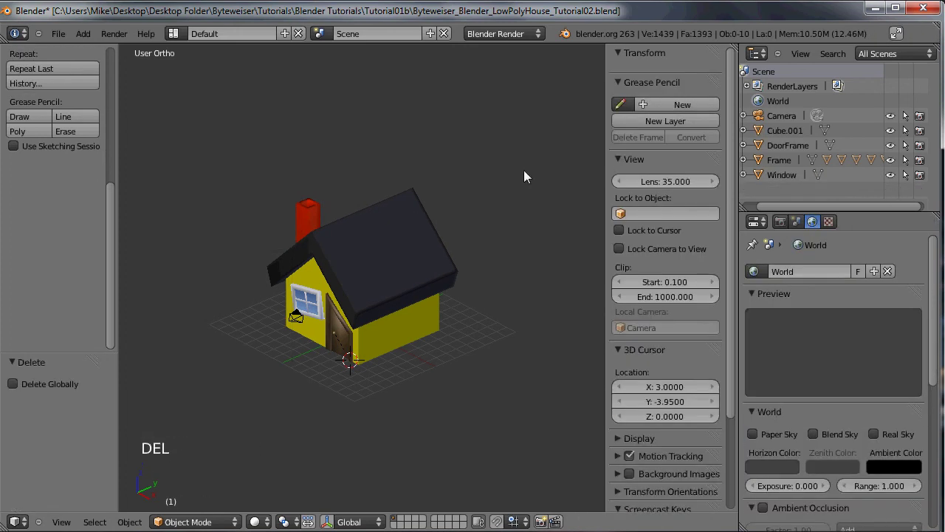
{"action": "right_click", "coordinate": [479, 229]}
{"action": "right_click", "coordinate": [355, 286]}
In World settings enable Blend Sky with a purple-blue zenith and light-blue horizon.
{"action": "left_click", "coordinate": [818, 226]}
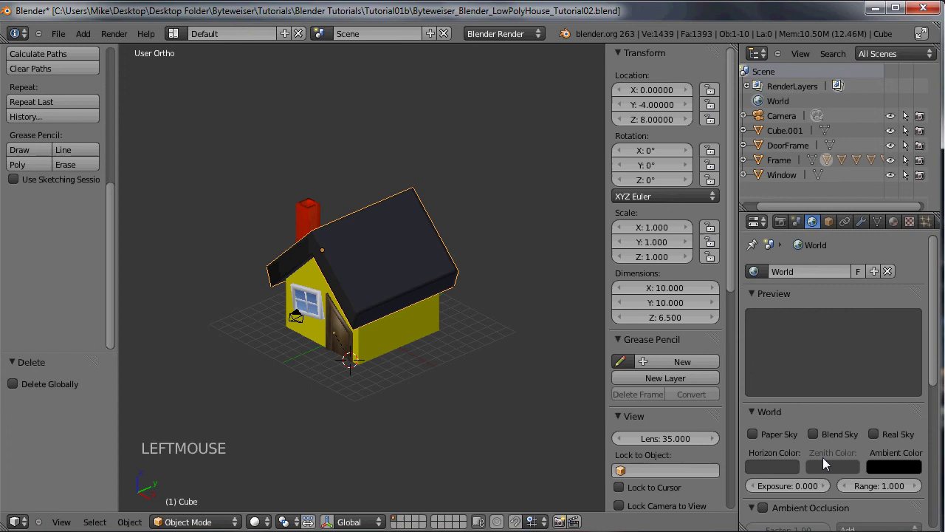
{"action": "left_click", "coordinate": [821, 439]}
{"action": "left_click", "coordinate": [833, 466]}
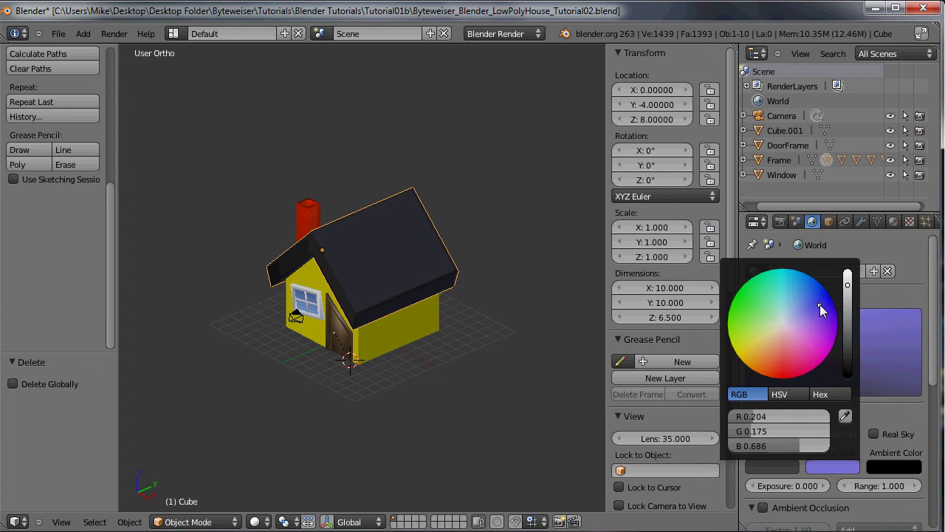
{"action": "left_click", "coordinate": [785, 468]}
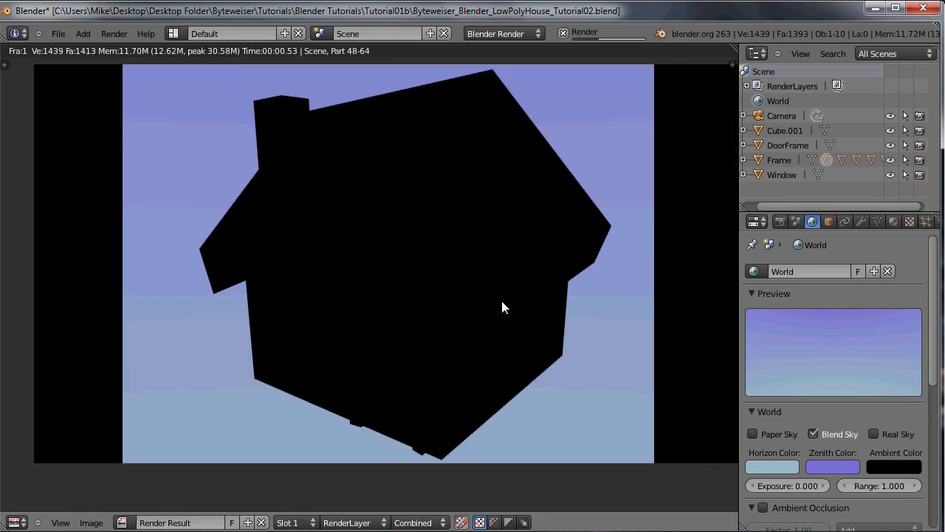
Enable Environment Lighting in World settings, render the lit house, then select the chimney.
{"action": "key", "text": "Escape"}
{"action": "left_click", "coordinate": [938, 330]}
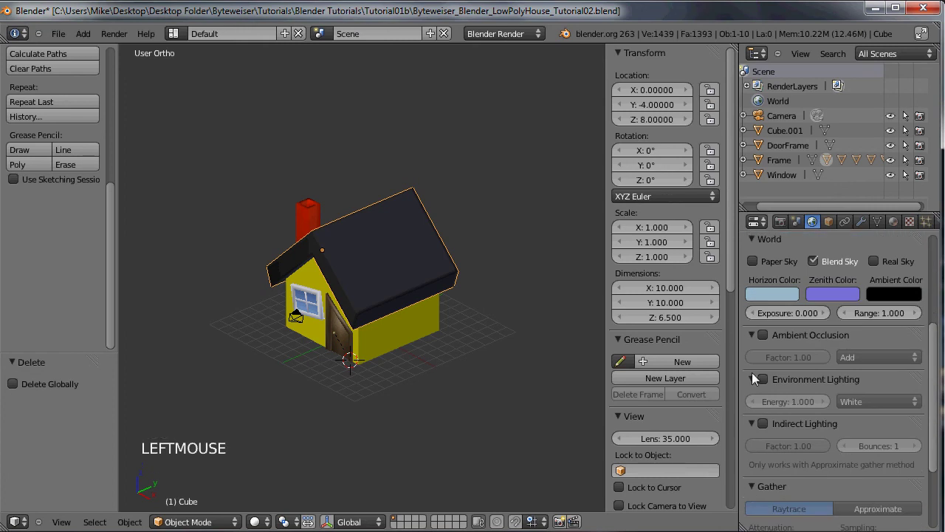
{"action": "left_click", "coordinate": [771, 381]}
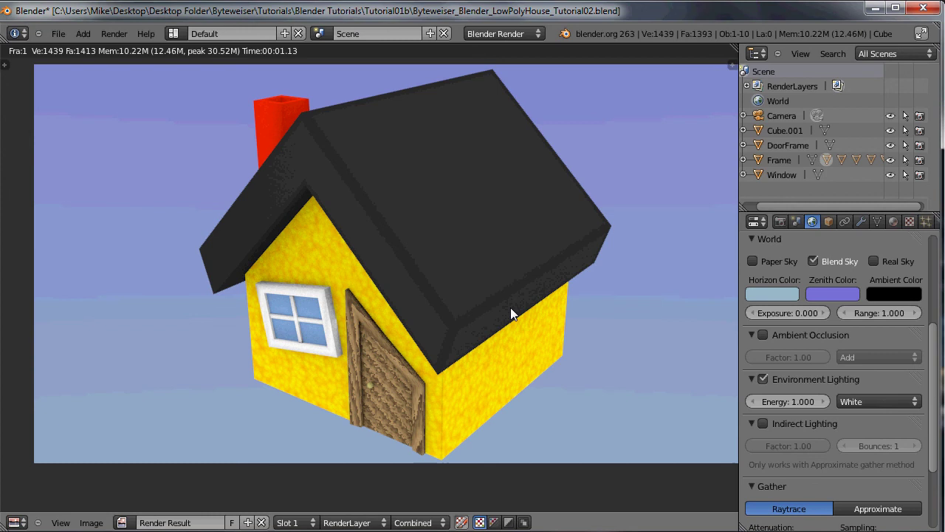
{"action": "key", "text": "Escape"}
{"action": "scroll", "scroll_direction": "down", "scroll_amount": 3}
{"action": "right_click", "coordinate": [316, 224]}
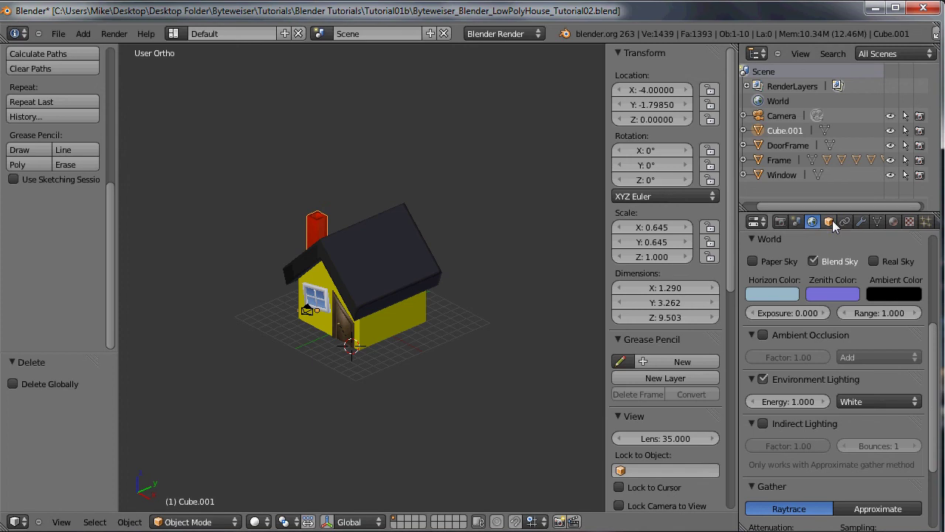
Rename the chimney object from Cube.001 to Chimney in Object properties.
{"action": "left_click", "coordinate": [839, 225]}
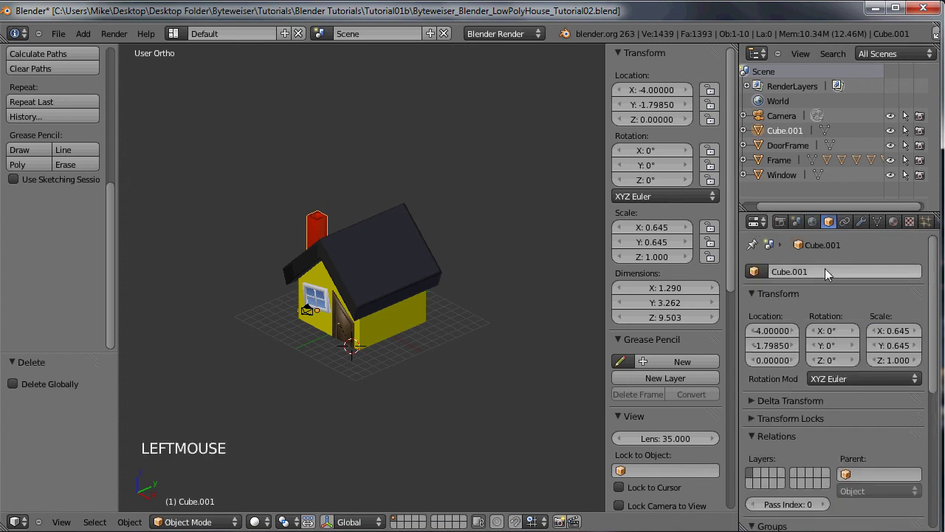
{"action": "left_click", "coordinate": [830, 273]}
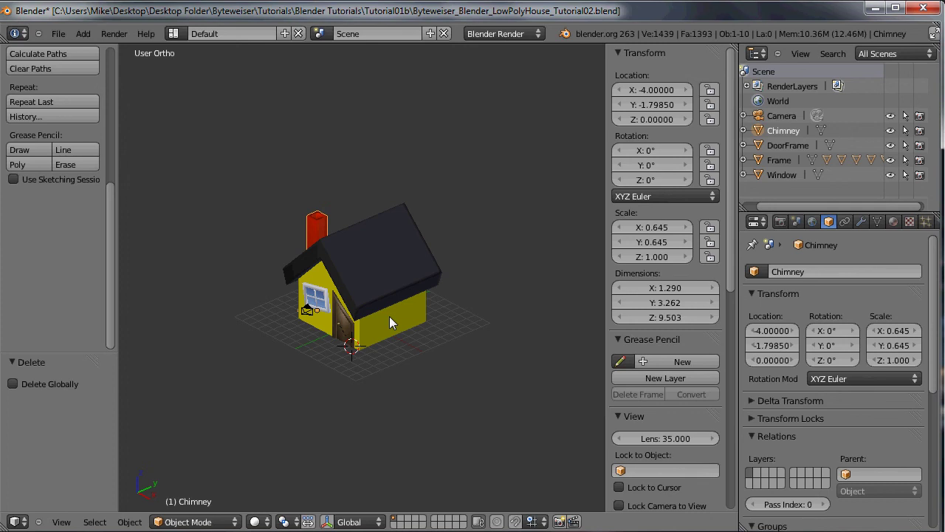
Add a mesh plane and scale it up into a large ground sheet under the house.
{"action": "key", "text": "shift+a"}
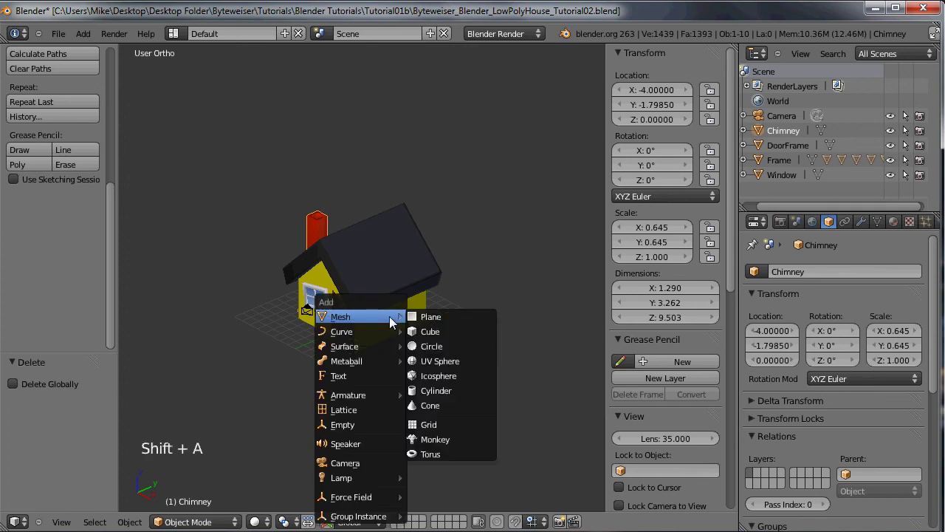
{"action": "middle_click", "coordinate": [390, 277]}
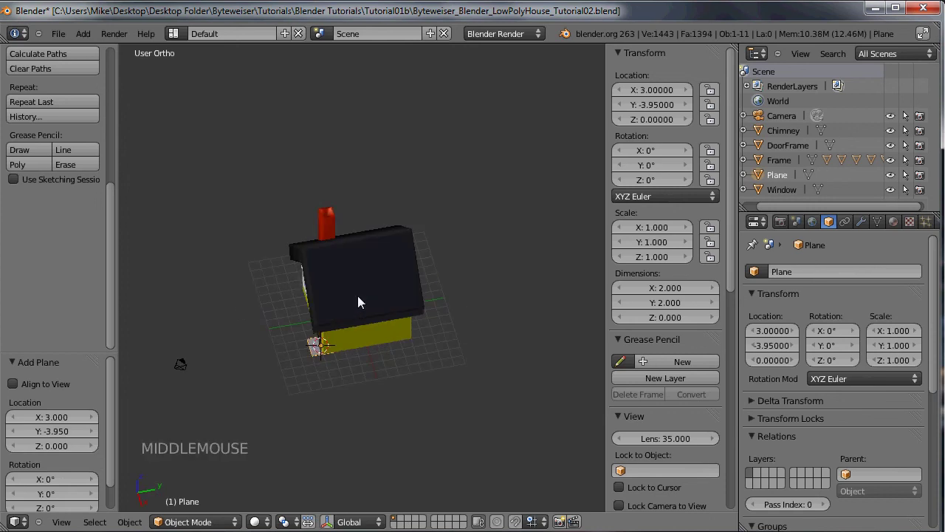
{"action": "key", "text": "s"}
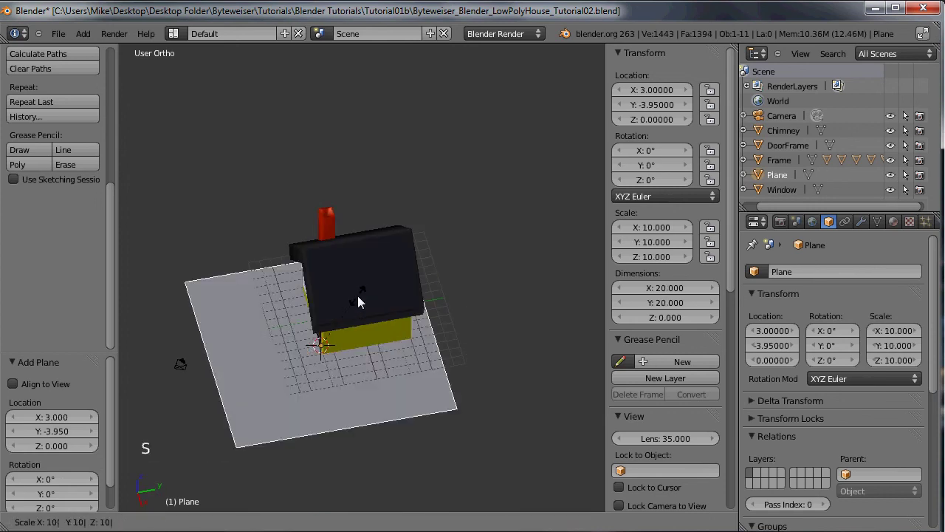